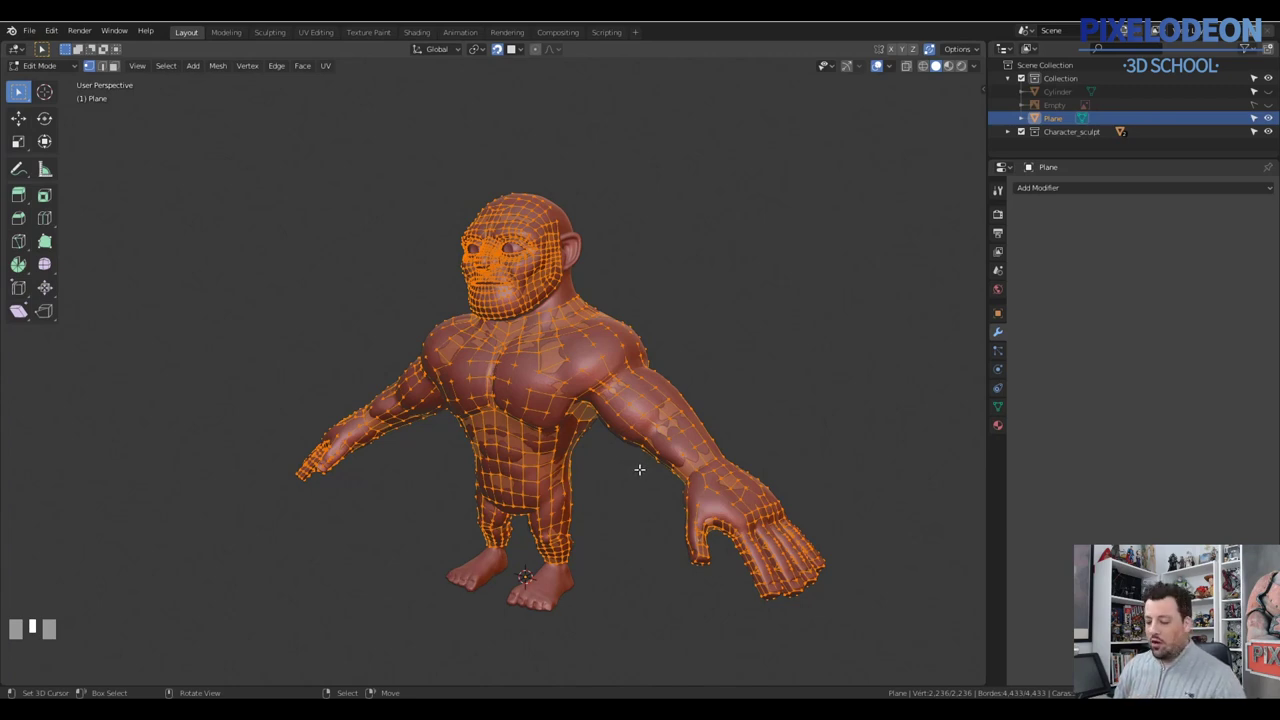
Step: Face the character's front and box-select the vertices on one side of the mesh
left_click_drag(637, 436, 659, 448)
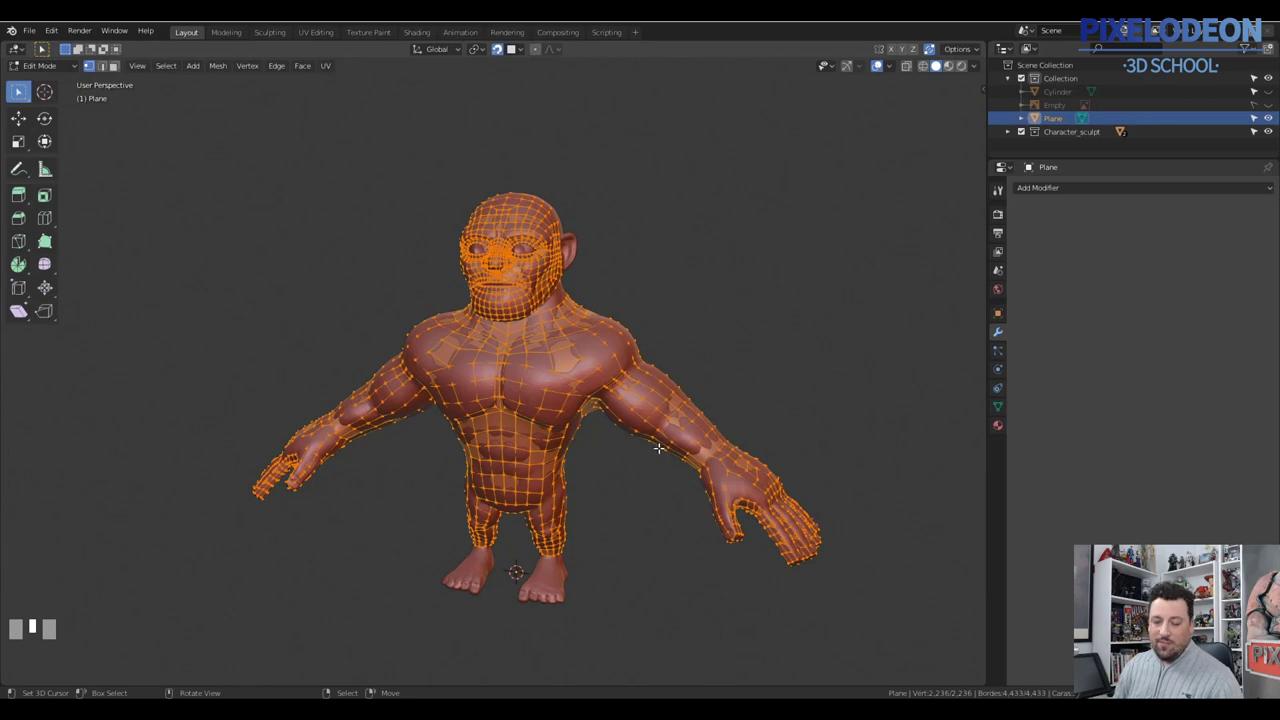
left_click_drag(647, 439, 644, 399)
right_click(644, 399)
left_click_drag(687, 418, 629, 353)
right_click(629, 353)
left_click_drag(626, 369, 591, 310)
right_click(591, 310)
left_click_drag(631, 348, 657, 425)
key("Tab")
Step: Extend the half selection so it reaches the vertices along the centre line
key("\\")
left_click_drag(648, 414, 930, 54)
key("\\")
key("Tab")
key("KP_Decimal")
left_click_drag(930, 54, 626, 388)
left_click_drag(626, 388, 474, 328)
key("2")
right_click(474, 328)
Step: Refine the selection down the centre seam so no stray vertices are missed
left_click_drag(573, 408, 516, 413)
right_click(516, 413)
left_click_drag(572, 430, 549, 546)
right_click(549, 546)
left_click_drag(580, 460, 539, 368)
right_click(539, 368)
left_click_drag(552, 451, 540, 379)
left_click_drag(540, 379, 561, 453)
left_click_drag(585, 504, 638, 392)
Step: Finalise the half selection and delete those vertices, leaving one side intact
key("v")
right_click(638, 392)
right_click(596, 342)
key("l")
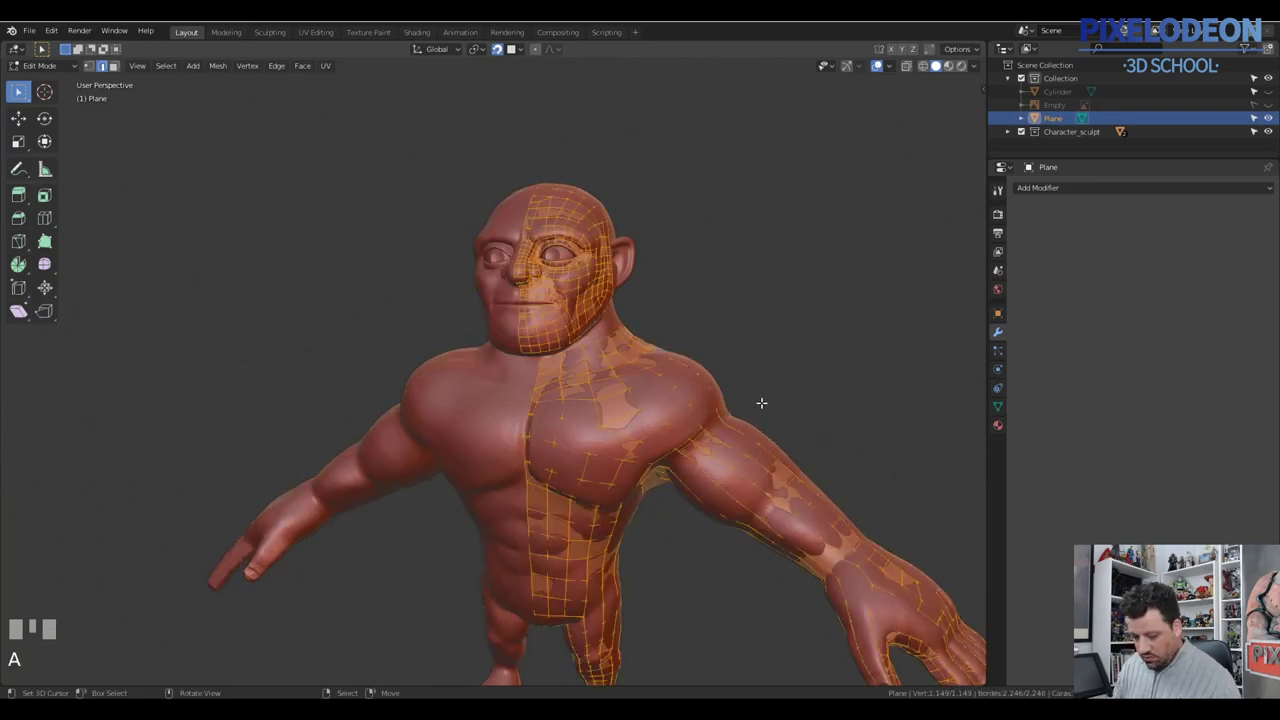
Step: Inspect the remaining half-mesh from several angles and bring up its modifier properties
key("KP_Decimal")
left_click_drag(1112, 195, 617, 421)
left_click_drag(617, 421, 1158, 360)
left_click_drag(1158, 360, 607, 394)
left_click_drag(607, 394, 700, 276)
key("1")
left_click_drag(737, 235, 715, 268)
left_click_drag(735, 334, 595, 307)
left_click_drag(595, 307, 588, 322)
left_click_drag(588, 322, 626, 331)
left_click_drag(626, 331, 662, 354)
left_click_drag(662, 354, 650, 410)
Step: Add a Mirror modifier on the X axis to the retopology mesh
left_click(650, 410)
left_click_drag(637, 406, 640, 470)
left_click_drag(640, 470, 683, 448)
left_click_drag(683, 448, 634, 536)
left_click_drag(634, 536, 696, 454)
left_click_drag(696, 454, 688, 467)
left_click(688, 467)
Step: Enable Merge on the Mirror modifier so seam vertices weld together
left_click_drag(670, 474, 670, 464)
right_click(670, 464)
left_click_drag(706, 470, 690, 463)
key("f")
right_click(690, 463)
left_click_drag(702, 422, 714, 392)
right_click(714, 392)
right_click(705, 392)
left_click_drag(710, 395, 640, 398)
right_click(640, 398)
Step: Enable Clipping on the mirror and zoom in on the ear from the side
left_click_drag(656, 384, 653, 425)
left_click_drag(653, 425, 697, 406)
left_click_drag(697, 406, 662, 426)
key("g")
left_click(662, 426)
left_click_drag(673, 412, 652, 501)
left_click_drag(652, 501, 717, 359)
left_click_drag(717, 359, 677, 416)
Step: Extrude snapped vertices one by one along the upper rim of the ear
left_click(677, 416)
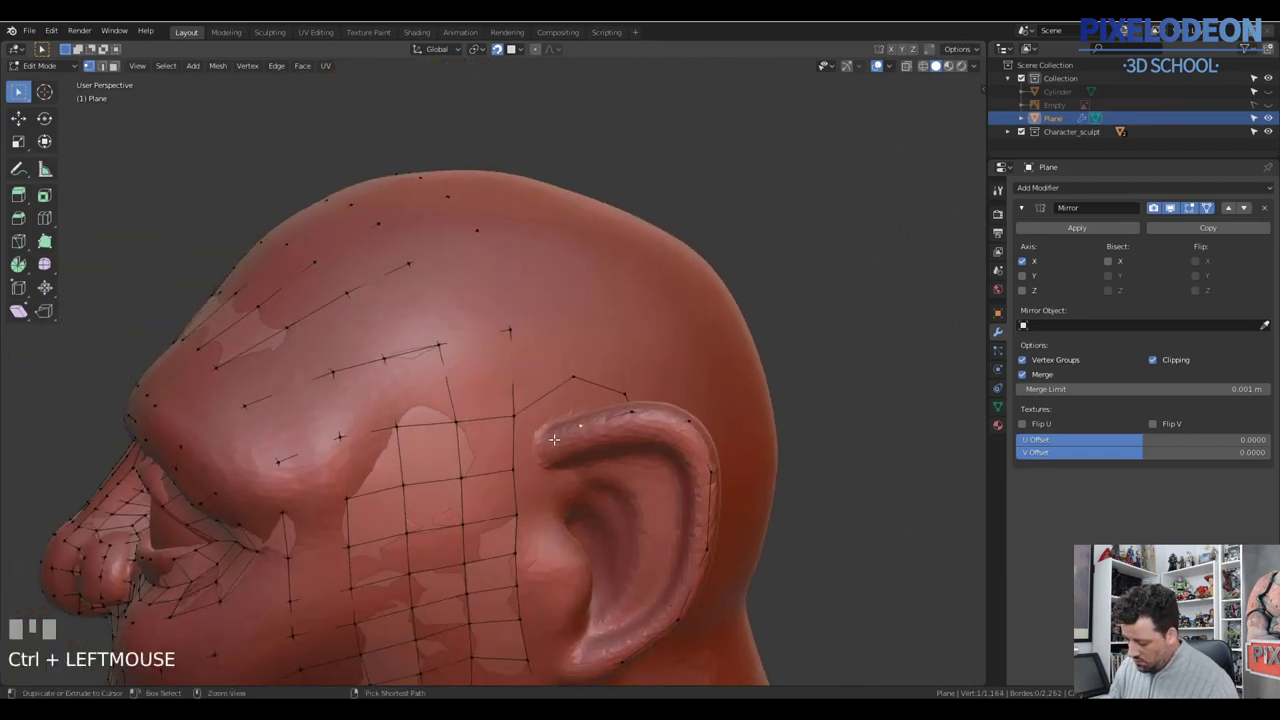
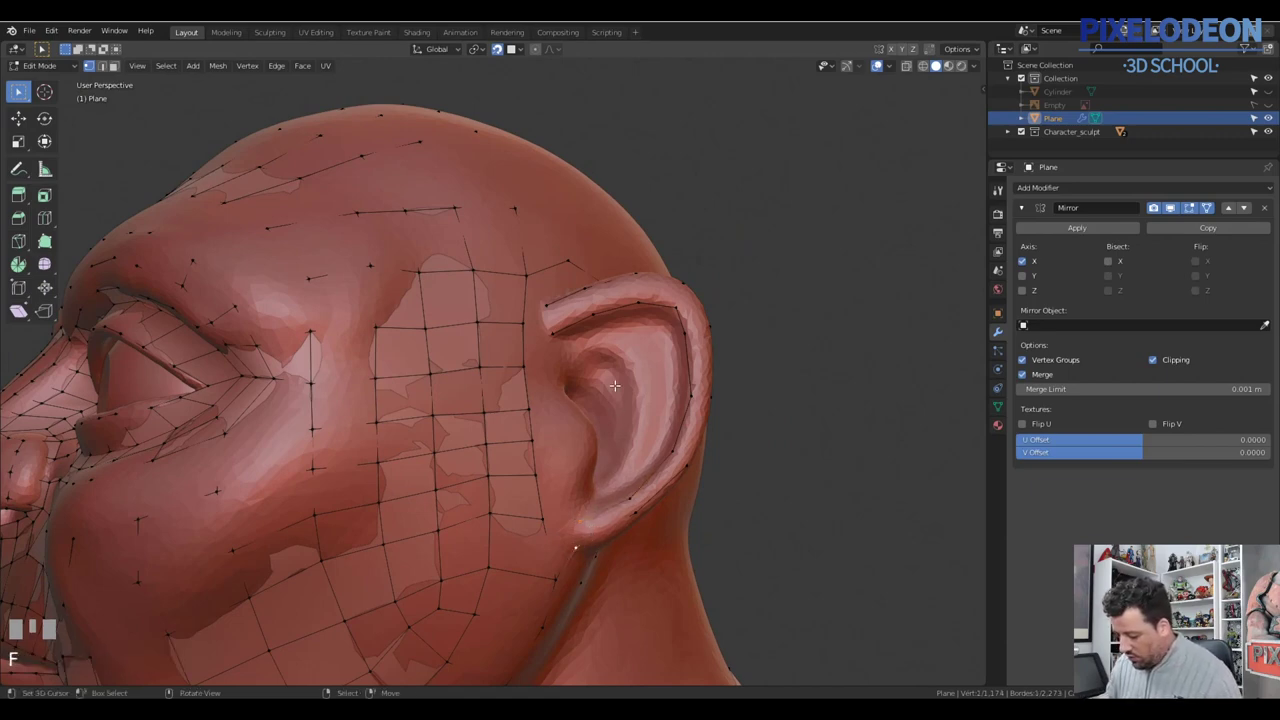
right_click(546, 316)
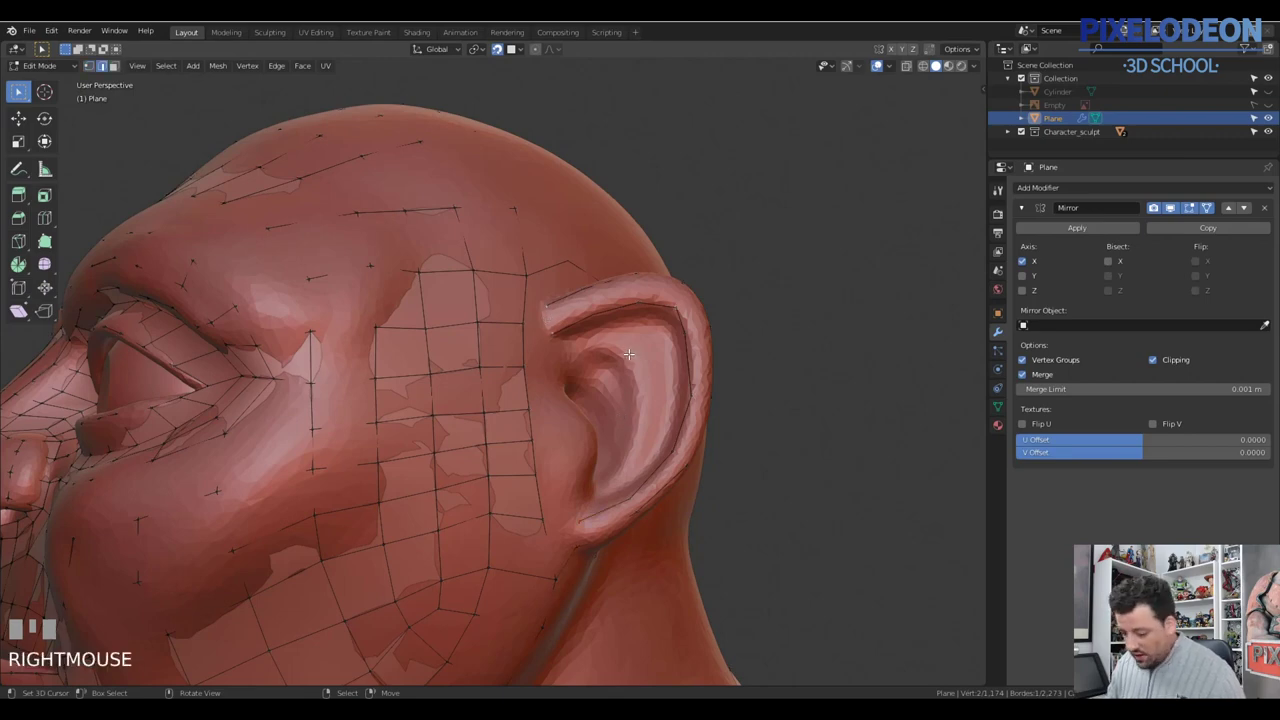
key("f")
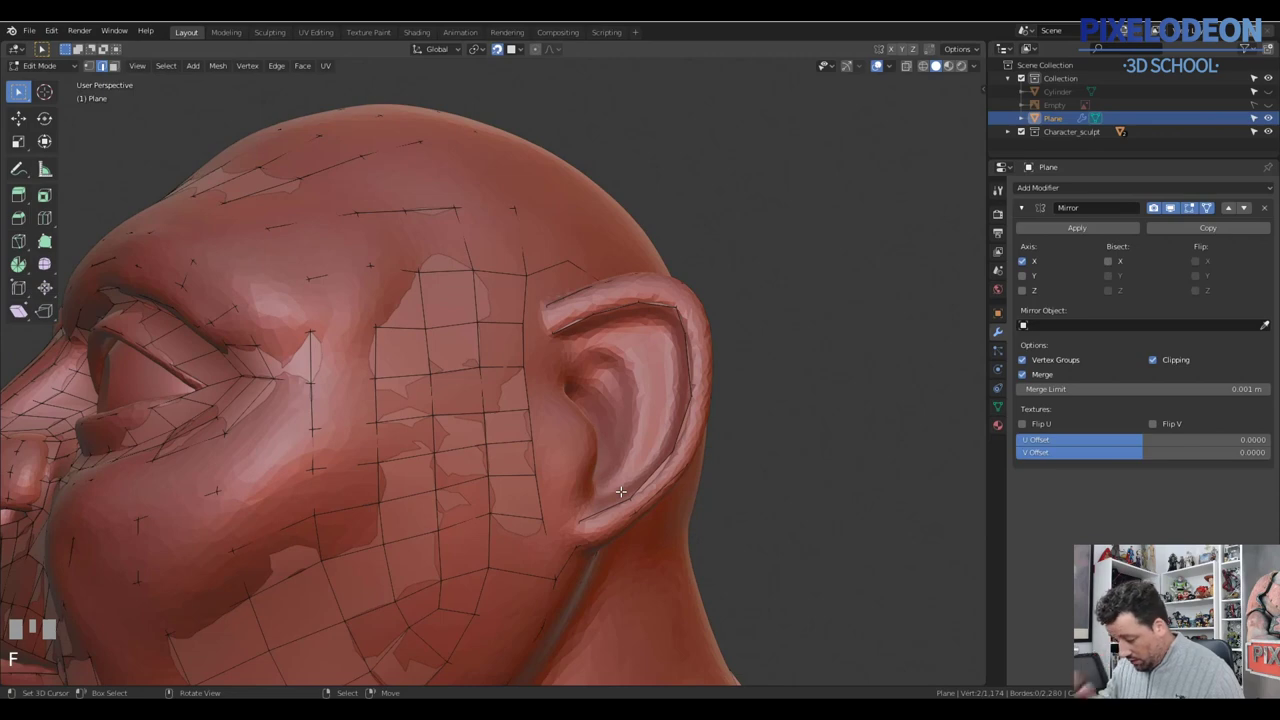
left_click_drag(637, 378, 547, 322)
right_click(547, 322)
left_click_drag(560, 326, 546, 319)
key("1")
right_click(546, 319)
left_click_drag(561, 327, 609, 290)
right_click(609, 290)
Step: Continue the rim edge strip down the ear toward the lobe, adjusting vertices onto the surface
middle_click(612, 306)
left_click_drag(620, 300, 689, 318)
left_click_drag(689, 318, 697, 298)
left_click_drag(697, 298, 612, 575)
left_click_drag(612, 575, 592, 571)
left_click_drag(592, 571, 598, 564)
left_click_drag(598, 564, 563, 606)
right_click(563, 606)
left_click_drag(597, 589, 772, 446)
Step: Fill faces between the ear rim edges, undoing one misplaced fill
key("f")
key("f")
key("ctrl+z")
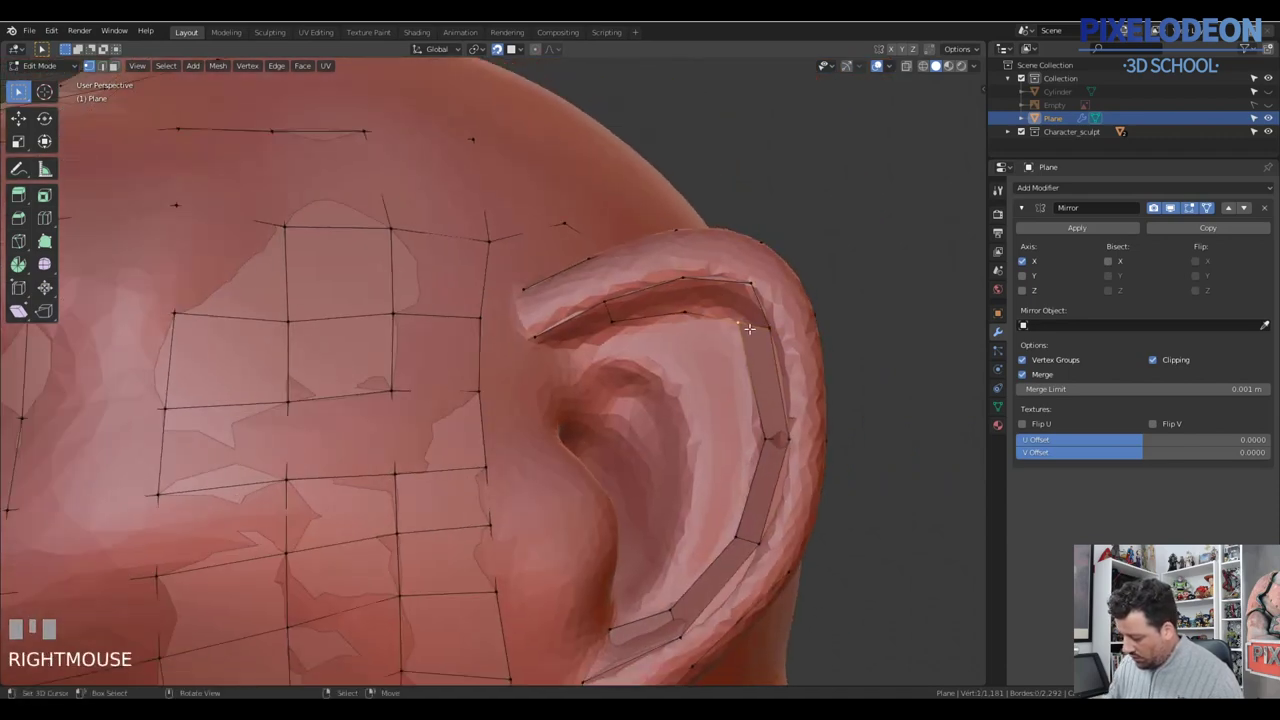
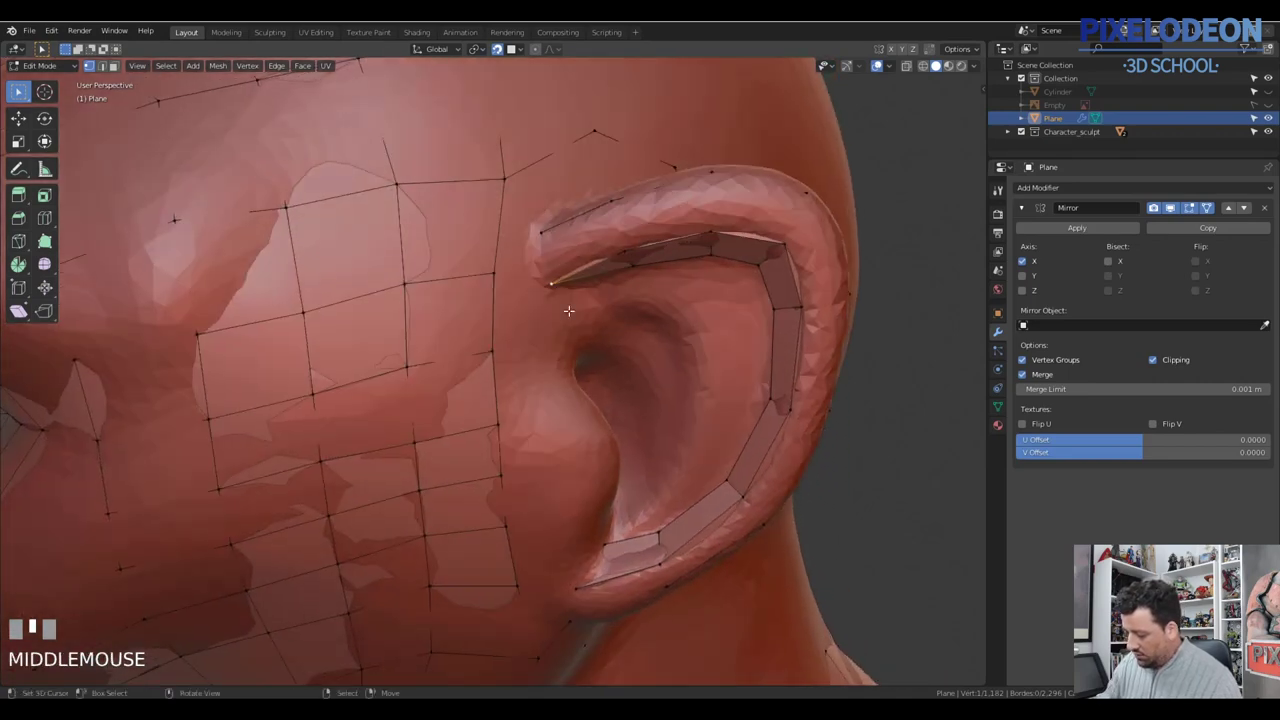
Step: Add vertices inside the ear bowl and fill a row of faces along the inner ridge
left_click(613, 317)
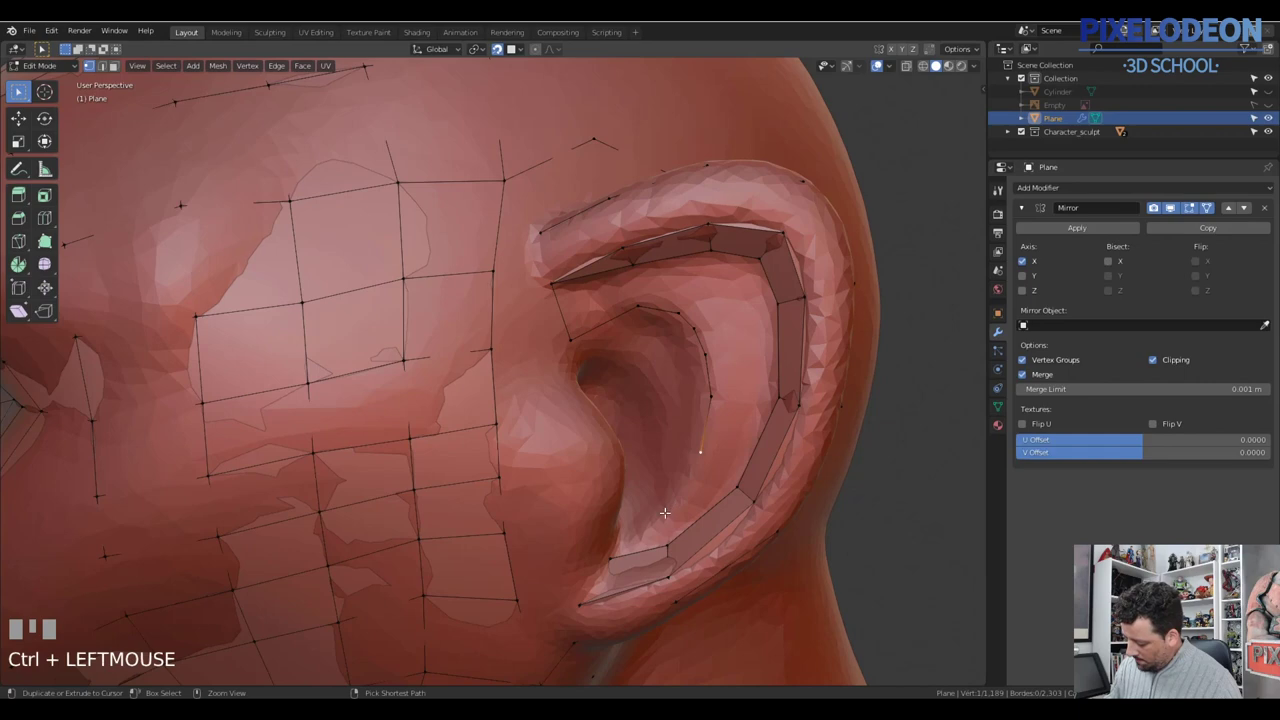
middle_click(613, 540)
right_click(620, 553)
key("f")
right_click(649, 546)
right_click(642, 524)
key("f")
right_click(670, 522)
key("f")
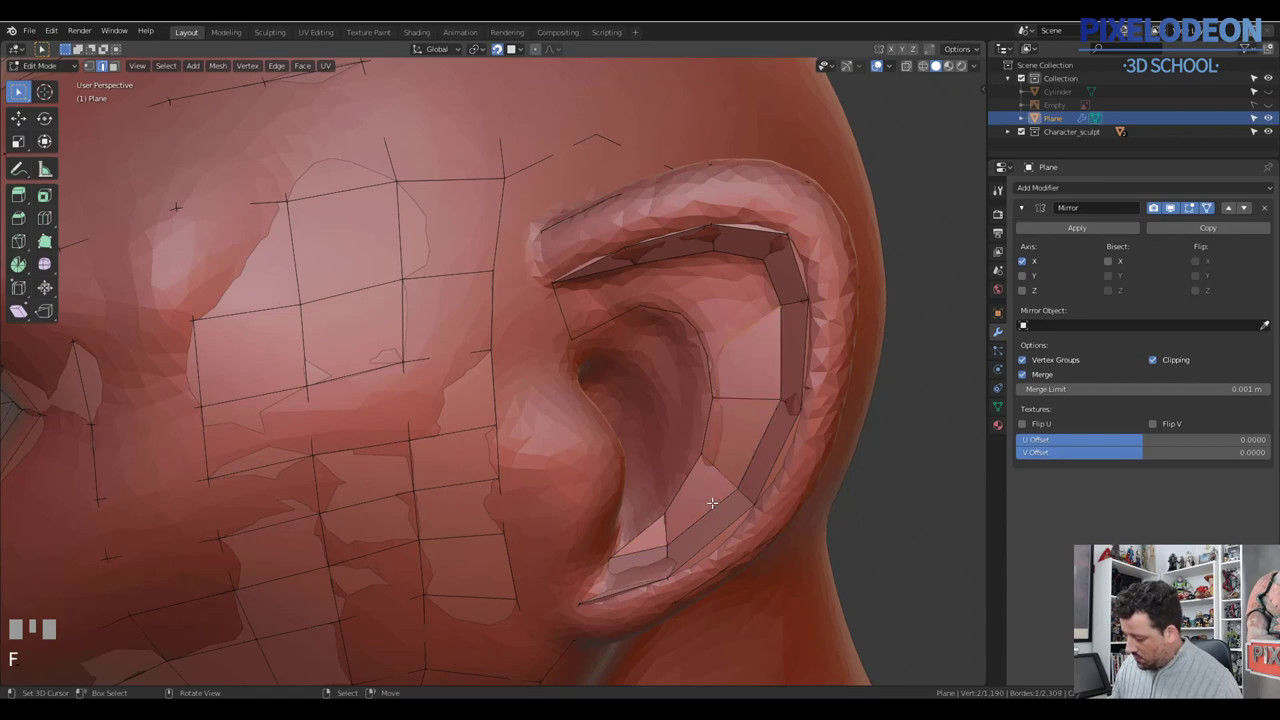
Step: Place and grab inner-ear vertices so they sit on the sculpted surface
left_click_drag(751, 346, 789, 297)
right_click(789, 297)
key("g")
left_click(785, 252)
right_click(779, 240)
key("g")
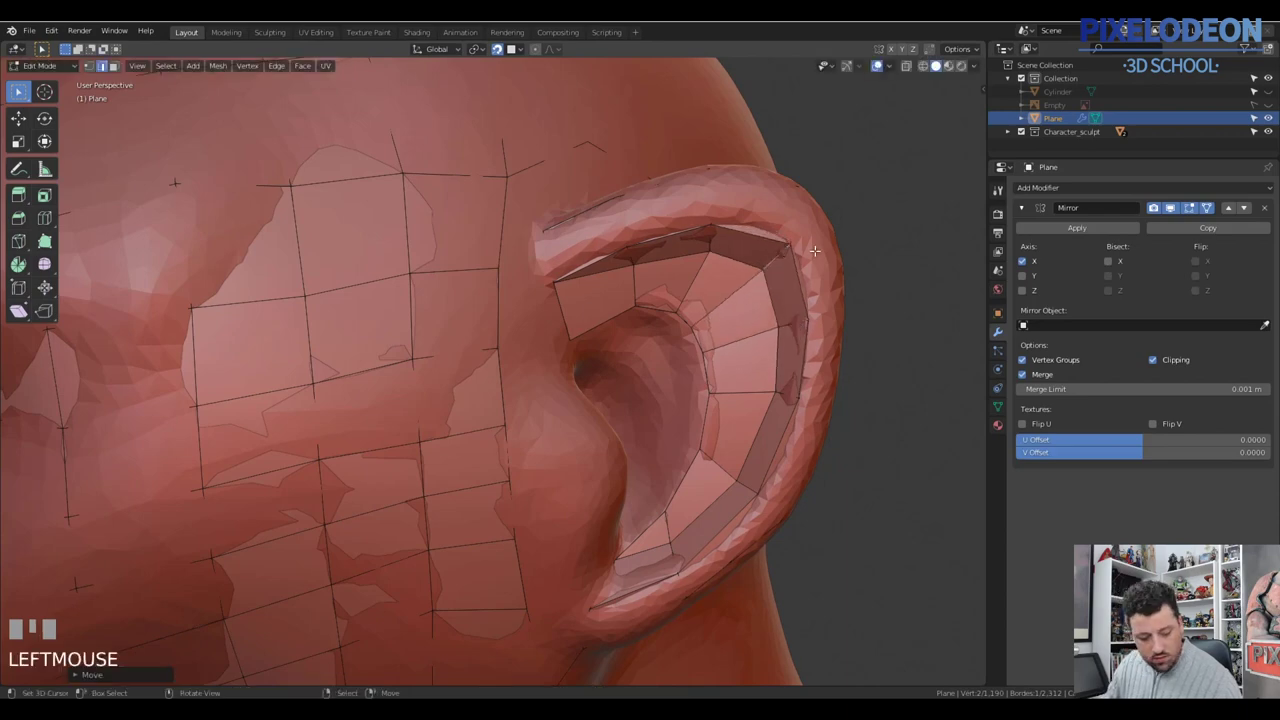
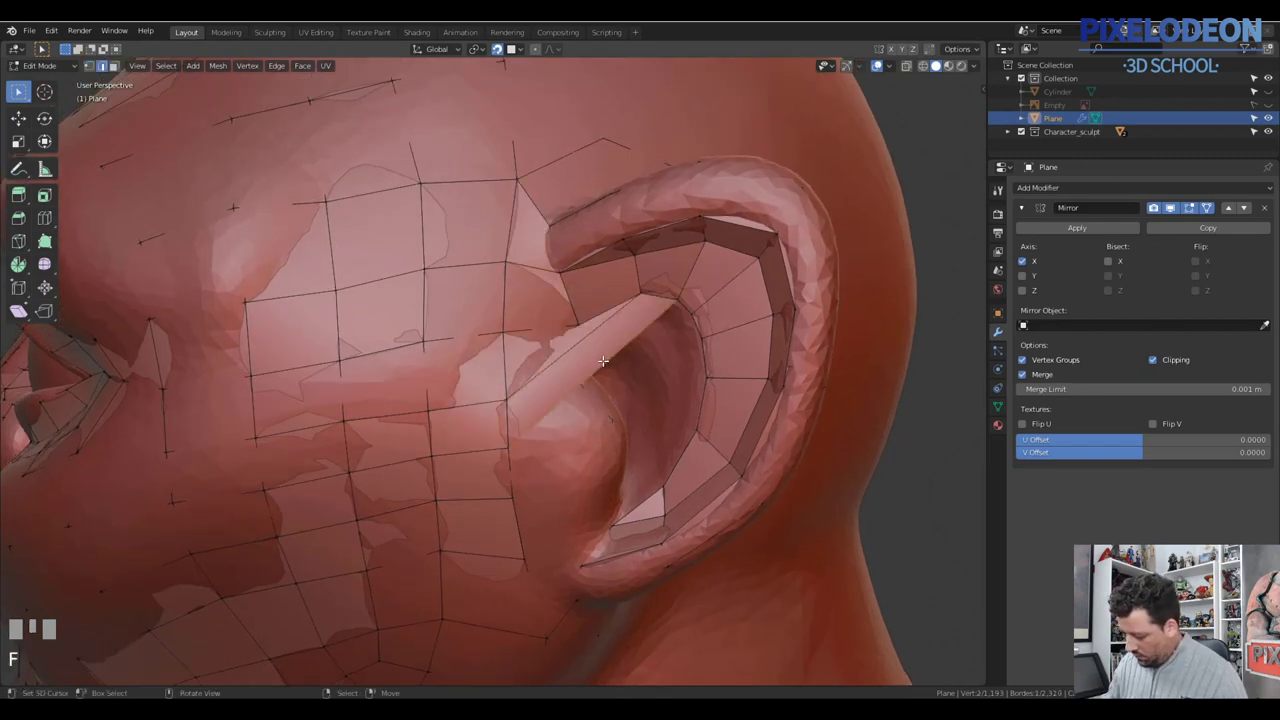
Step: Add vertices between the ear and cheek and fill faces bridging them
left_click_drag(563, 358, 528, 364)
right_click(509, 357)
key("f")
right_click(555, 385)
key("f")
left_click_drag(609, 432, 507, 447)
key("f")
right_click(507, 447)
Step: Drop loose vertices by the front of the ear base, snapped to the sculpt
middle_click(540, 450)
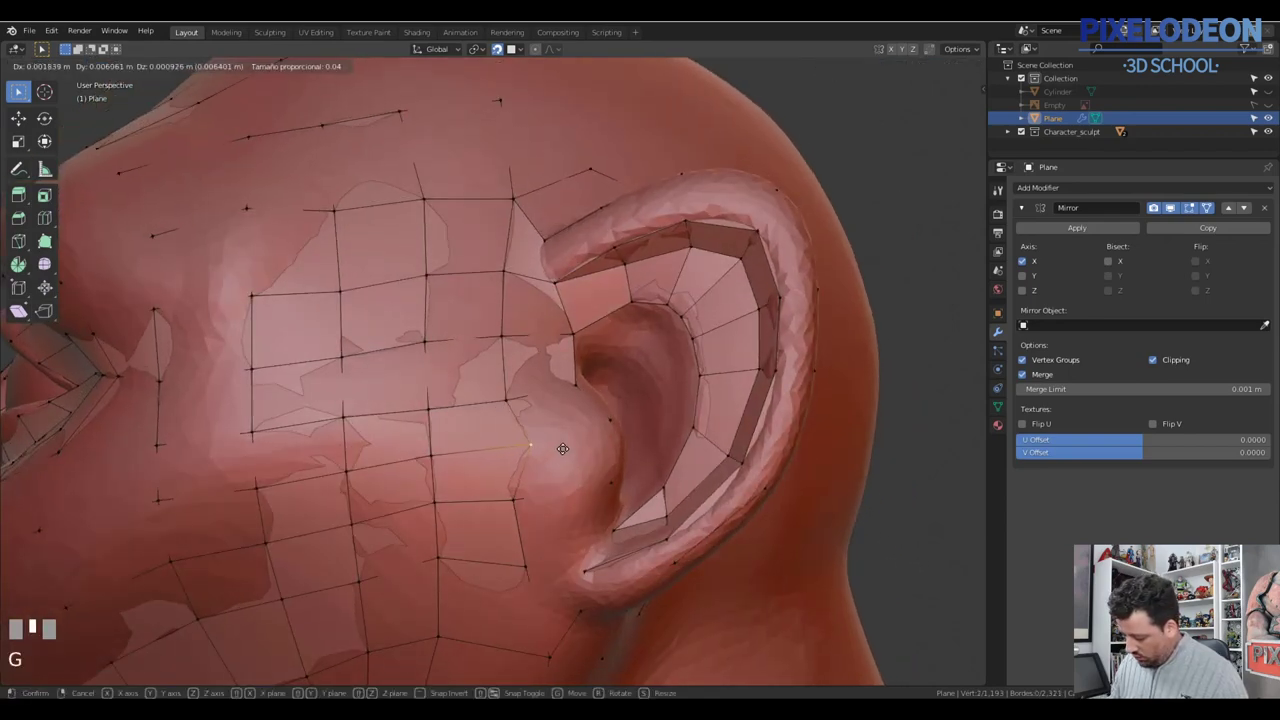
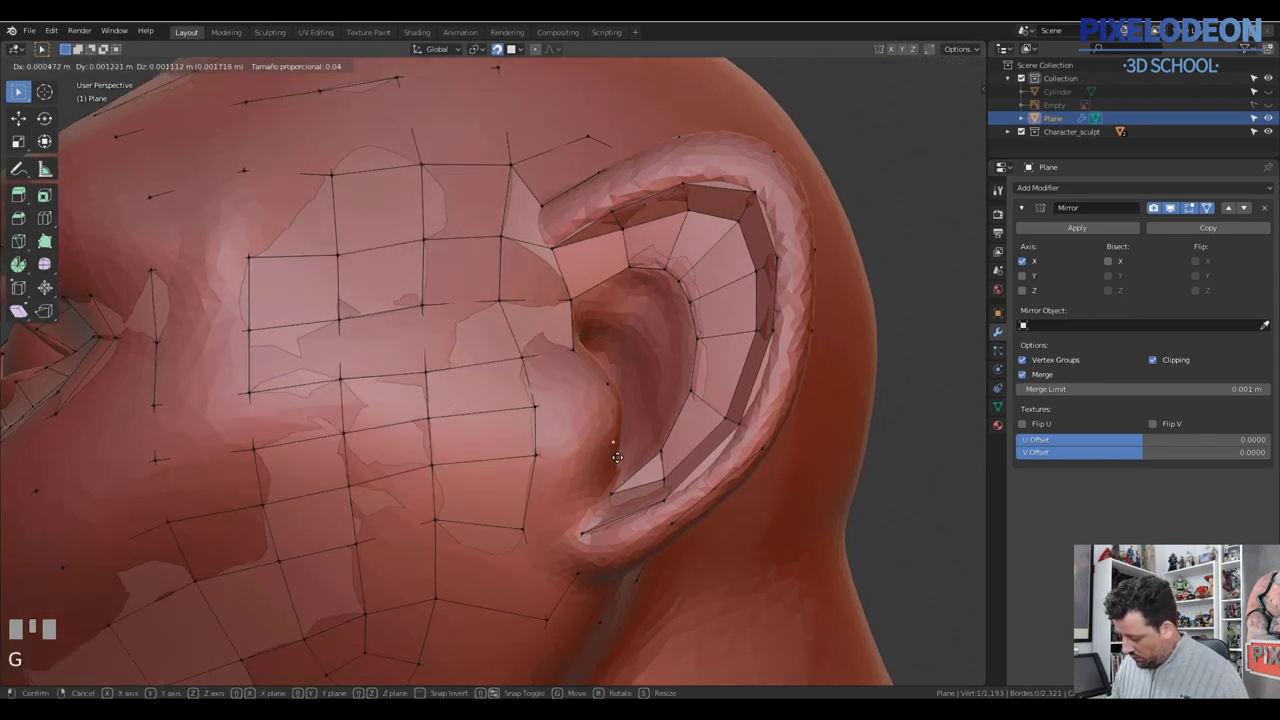
left_click(648, 424)
left_click_drag(615, 431, 597, 513)
right_click(597, 513)
left_click_drag(587, 520, 585, 524)
key("2")
right_click(585, 524)
middle_click(593, 512)
Step: Check the mesh in local view, undo a stray fill and reframe on the ear region
key("f")
middle_click(600, 487)
key("ctrl+z")
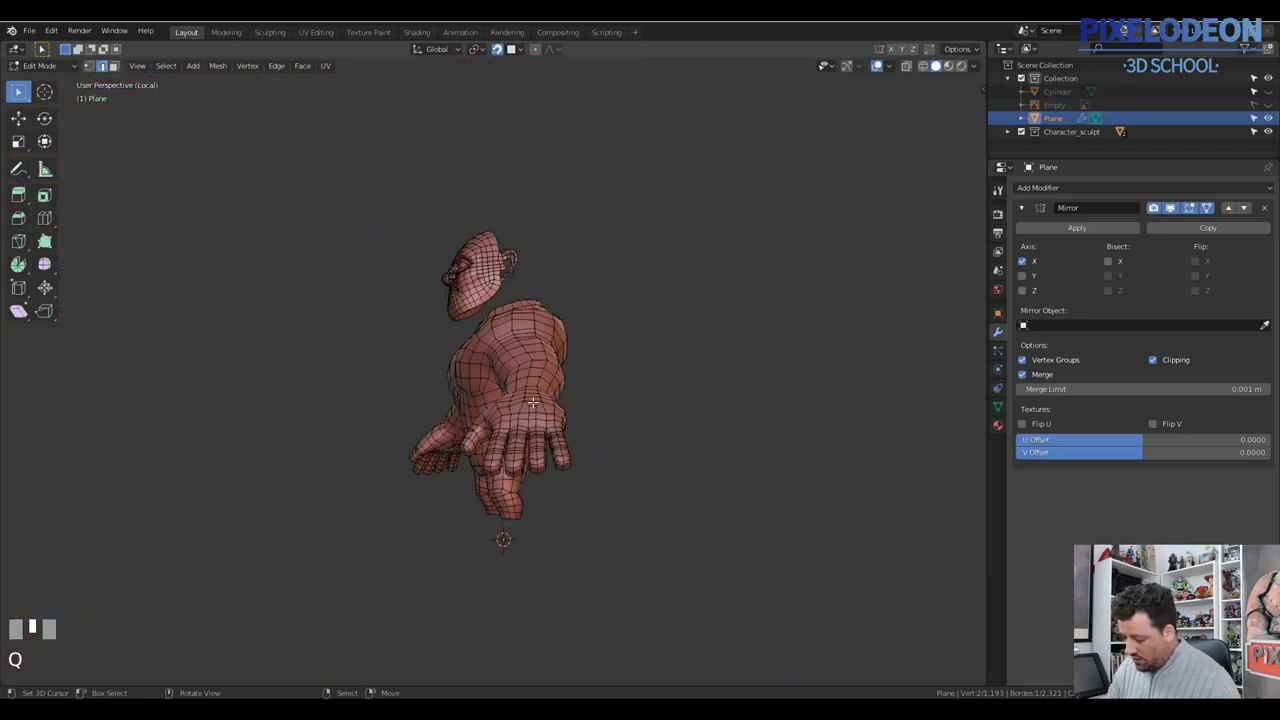
middle_click(529, 314)
key("KP_Decimal")
middle_click(538, 328)
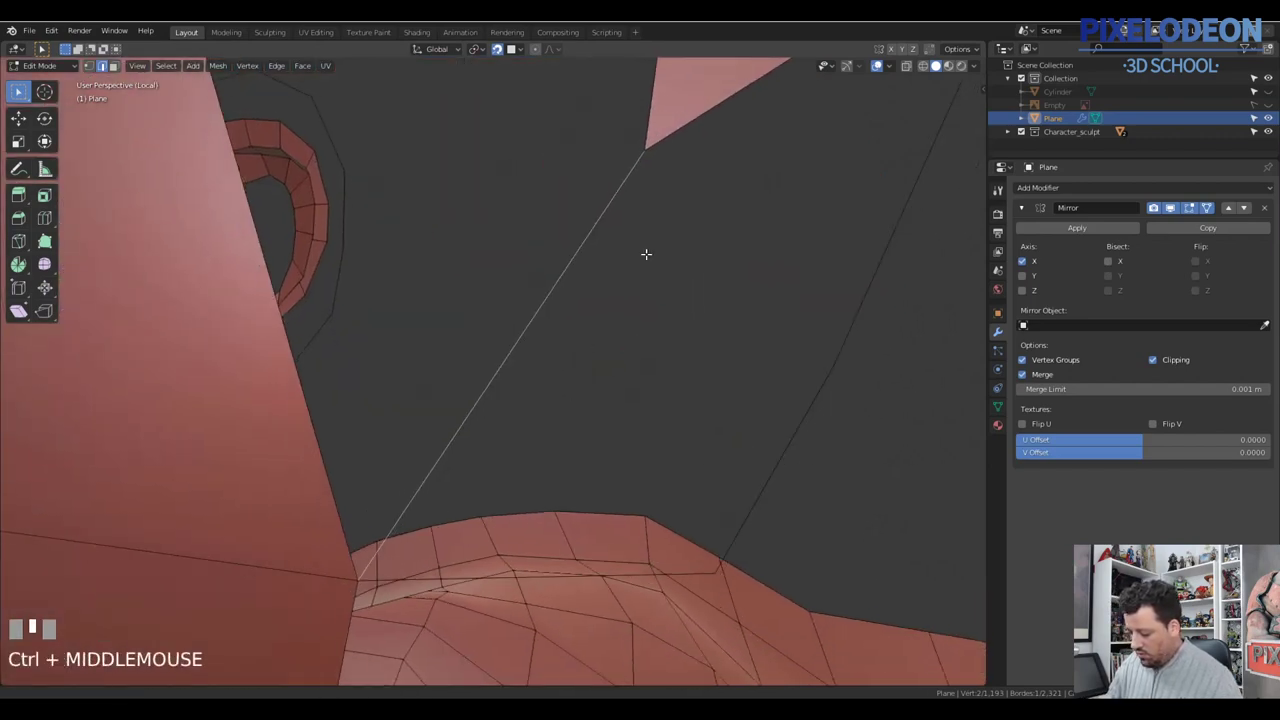
Step: Fill faces between selected vertex pairs behind the ear and switch to vertex select
left_click_drag(660, 354, 590, 358)
right_click(590, 358)
right_click(570, 361)
key("f")
left_click_drag(609, 396, 558, 359)
right_click(558, 359)
key("f")
left_click_drag(603, 341, 552, 401)
key("q")
key("1")
right_click(552, 401)
Step: Extrude and drag new vertices down behind the ear, snapping them onto the sculpt surface
left_click_drag(540, 413, 621, 400)
left_click(621, 400)
left_click_drag(628, 399, 633, 452)
left_click_drag(633, 452, 646, 470)
left_click_drag(646, 470, 604, 424)
right_click(604, 424)
left_click_drag(619, 451, 637, 460)
right_click(637, 460)
left_click_drag(624, 476, 589, 342)
left_click_drag(589, 342, 618, 355)
left_click_drag(610, 368, 638, 375)
left_click(638, 375)
Step: Continue the vertex chain down to the ear base, then pick edges in edge select mode
left_click_drag(638, 374, 617, 418)
left_click(617, 418)
left_click_drag(622, 424, 617, 484)
left_click_drag(617, 484, 623, 435)
left_click_drag(623, 435, 611, 418)
left_click_drag(611, 418, 615, 436)
left_click_drag(615, 436, 606, 462)
left_click(622, 509)
left_click_drag(606, 462, 646, 454)
left_click_drag(646, 454, 582, 517)
left_click(582, 517)
left_click_drag(603, 523, 595, 490)
key("2")
right_click(595, 490)
right_click(560, 475)
Step: Fill a row of faces beneath the ear lobe joining the new chain to the head mesh
key("f")
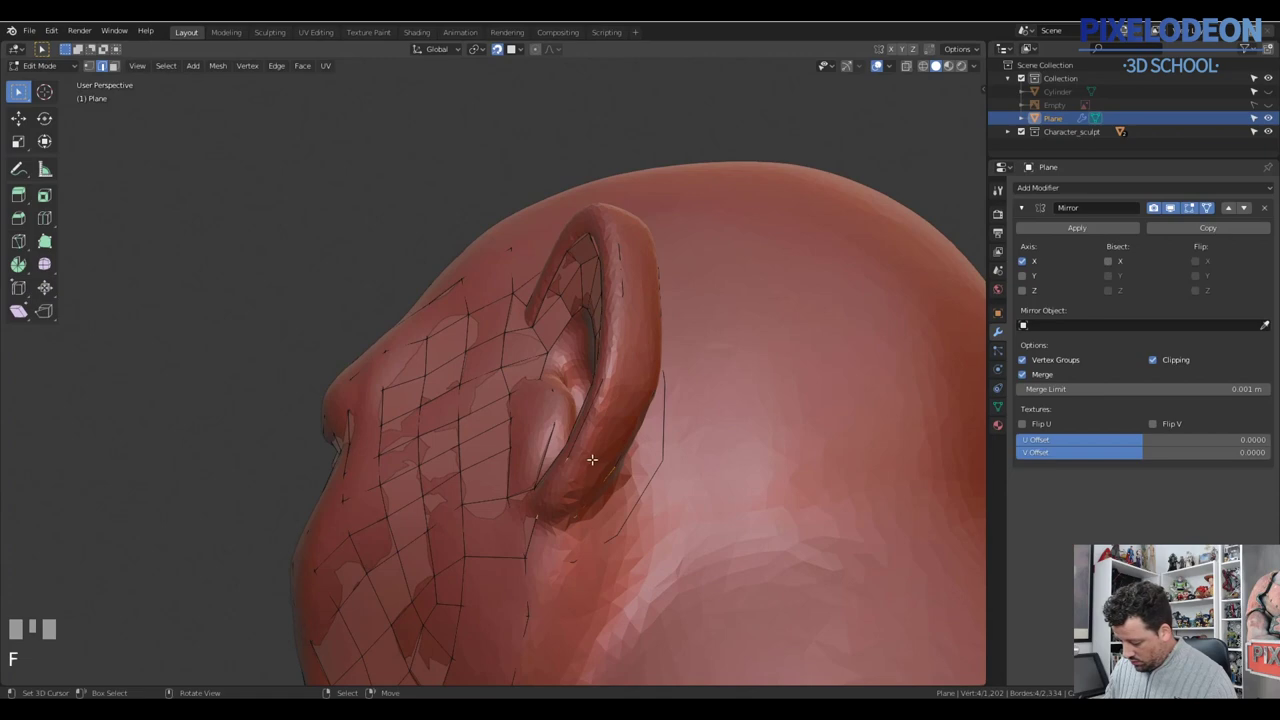
right_click(590, 462)
right_click(532, 533)
key("f")
left_click_drag(587, 528, 588, 467)
right_click(588, 467)
left_click_drag(598, 468, 478, 328)
key("f")
key("f")
key("f")
Step: Inspect the result with shading and local view toggles, then fill a face behind the upper ear
key("z")
key("q")
right_click(478, 328)
right_click(479, 332)
key("KP_Decimal")
left_click_drag(580, 368, 580, 337)
key("\\")
key("Tab")
key("1")
right_click(580, 337)
left_click_drag(613, 351, 523, 303)
key("2")
right_click(510, 296)
key("f")
Step: Fill another face at the top of the ear and move its vertices onto the sculpt
middle_click(597, 316)
right_click(586, 306)
key("f")
left_click_drag(618, 362, 610, 410)
key("1")
right_click(610, 410)
left_click_drag(607, 388, 547, 375)
right_click(547, 375)
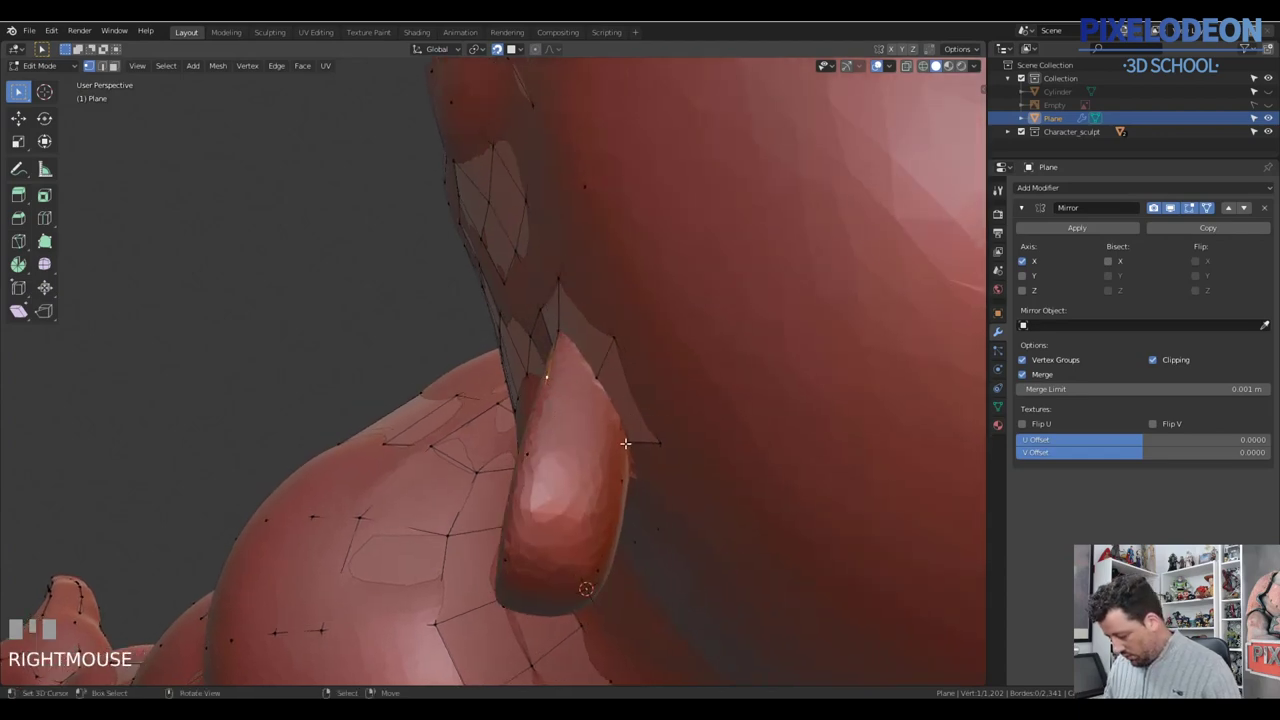
Step: Nudge vertices along the ear's back edge into place and fill the final connecting face
left_click_drag(656, 407, 595, 354)
right_click(595, 354)
left_click_drag(641, 341, 610, 304)
right_click(610, 304)
left_click_drag(614, 338, 582, 443)
right_click(582, 443)
left_click_drag(615, 377, 537, 418)
key("2")
right_click(537, 418)
right_click(531, 417)
right_click(554, 394)
key("f")
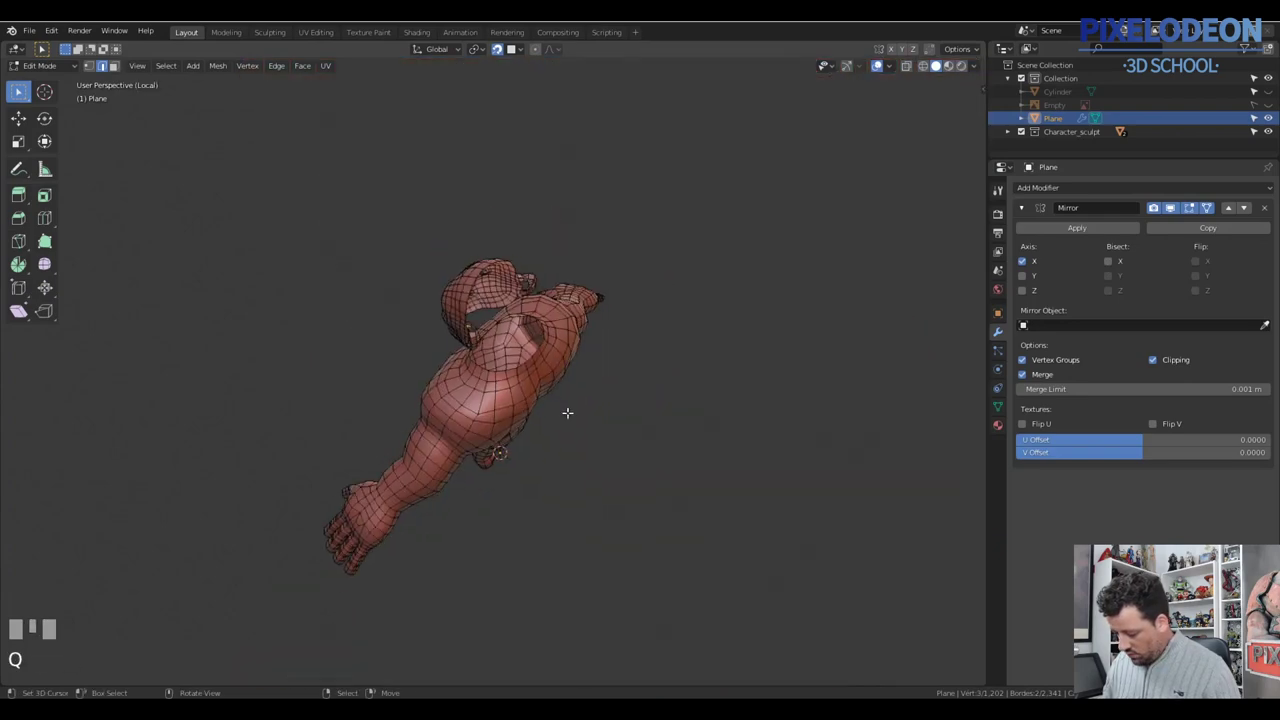
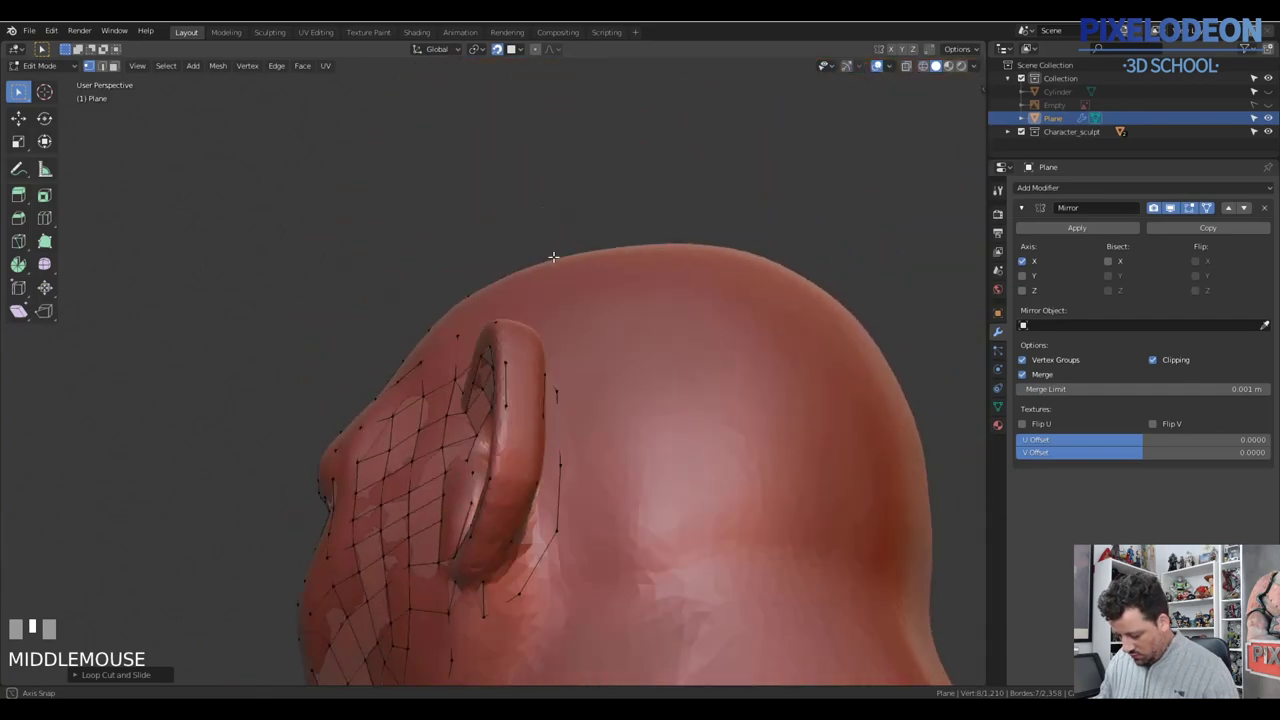
Step: Grab and nudge back-edge ear vertices onto the sculpt, toggling X-ray to check placement
key("g")
right_click(530, 416)
middle_click(524, 415)
key("z")
middle_click(534, 470)
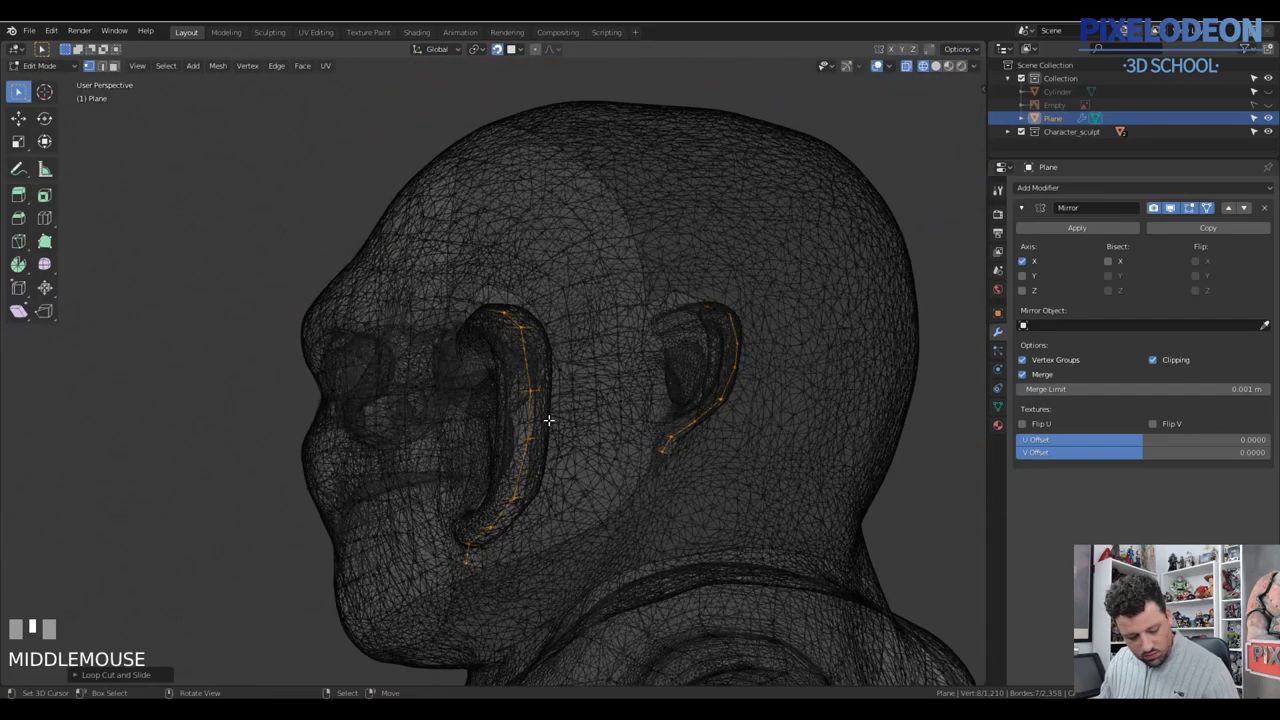
key("c")
right_click(522, 374)
key("z")
key("g")
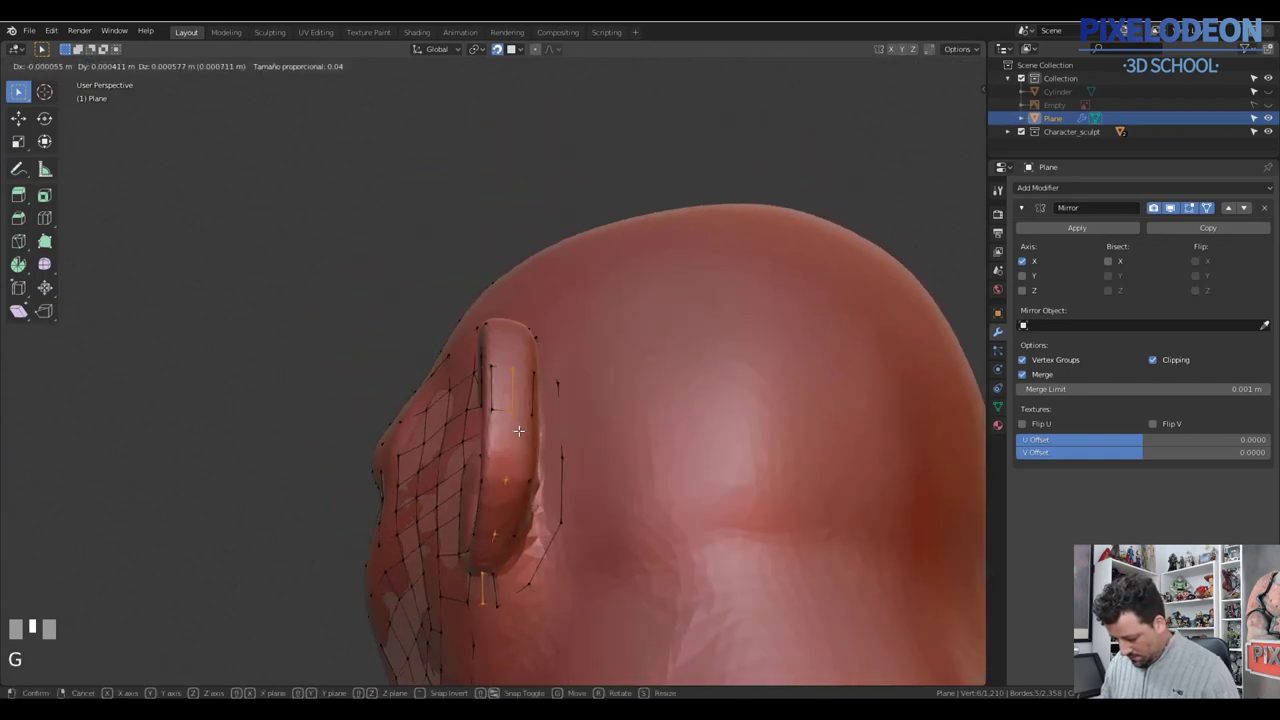
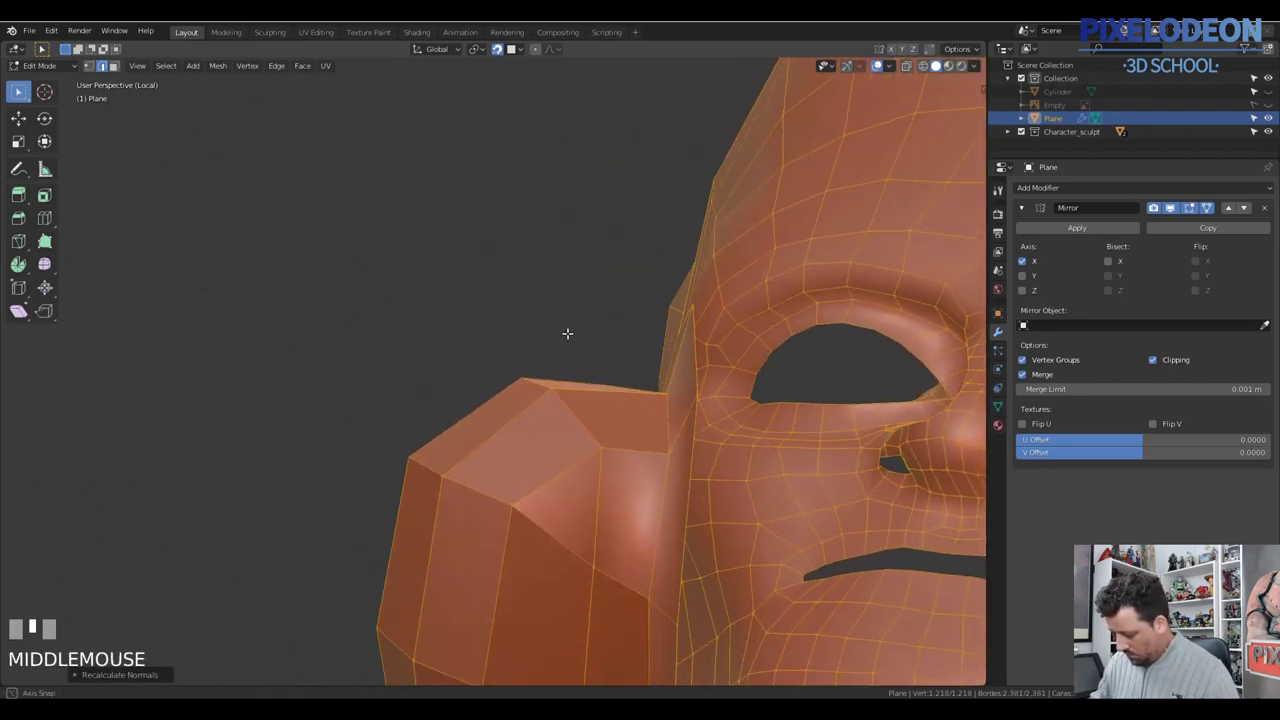
Step: Recalculate normals and reposition the loose ear vertices in local view to sit on the ear
key("shift+n")
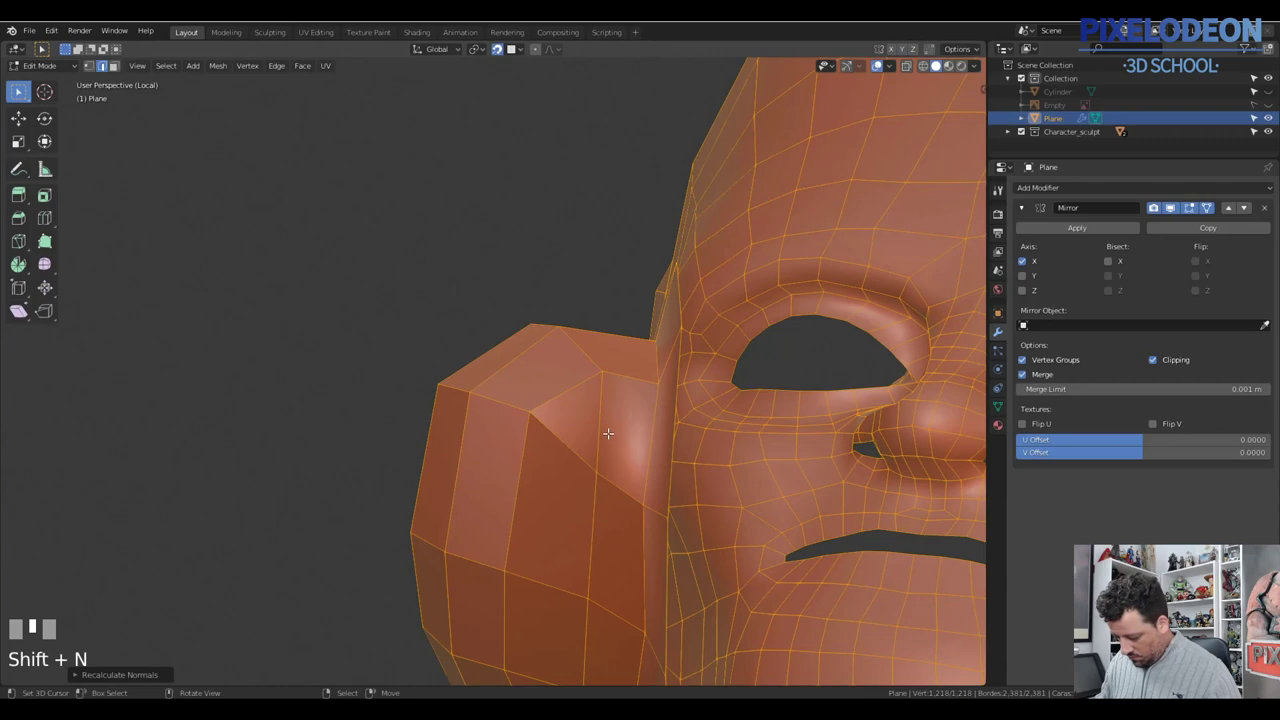
right_click(603, 469)
left_click_drag(642, 438, 647, 501)
key("shift+Tab")
key("g")
right_click(650, 507)
key("g")
right_click(645, 467)
left_click_drag(635, 502, 611, 486)
right_click(611, 486)
key("g")
right_click(618, 477)
Step: Nudge the remaining ear-rim vertices into place and recalculate normals over the whole mesh
left_click_drag(628, 459, 579, 522)
right_click(579, 522)
key("3")
right_click(576, 521)
left_click_drag(594, 521, 601, 509)
key("g")
right_click(601, 509)
left_click_drag(618, 468, 638, 489)
key("a")
key("shift+n")
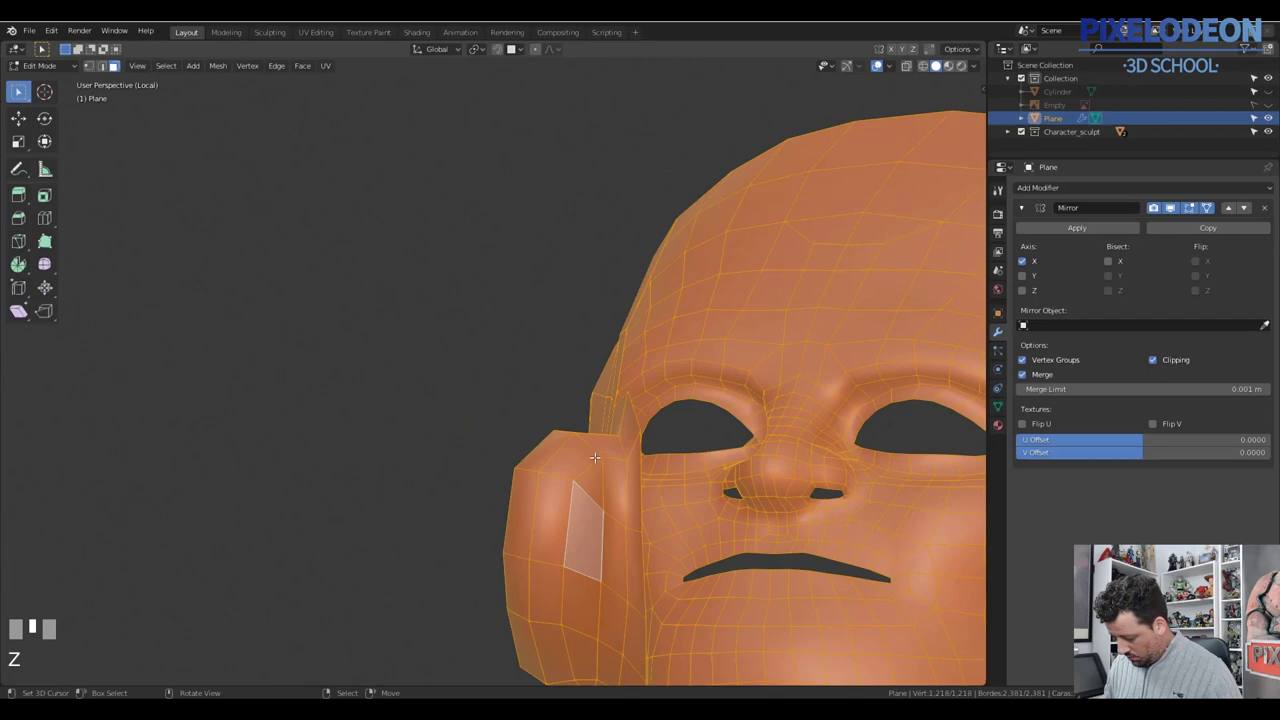
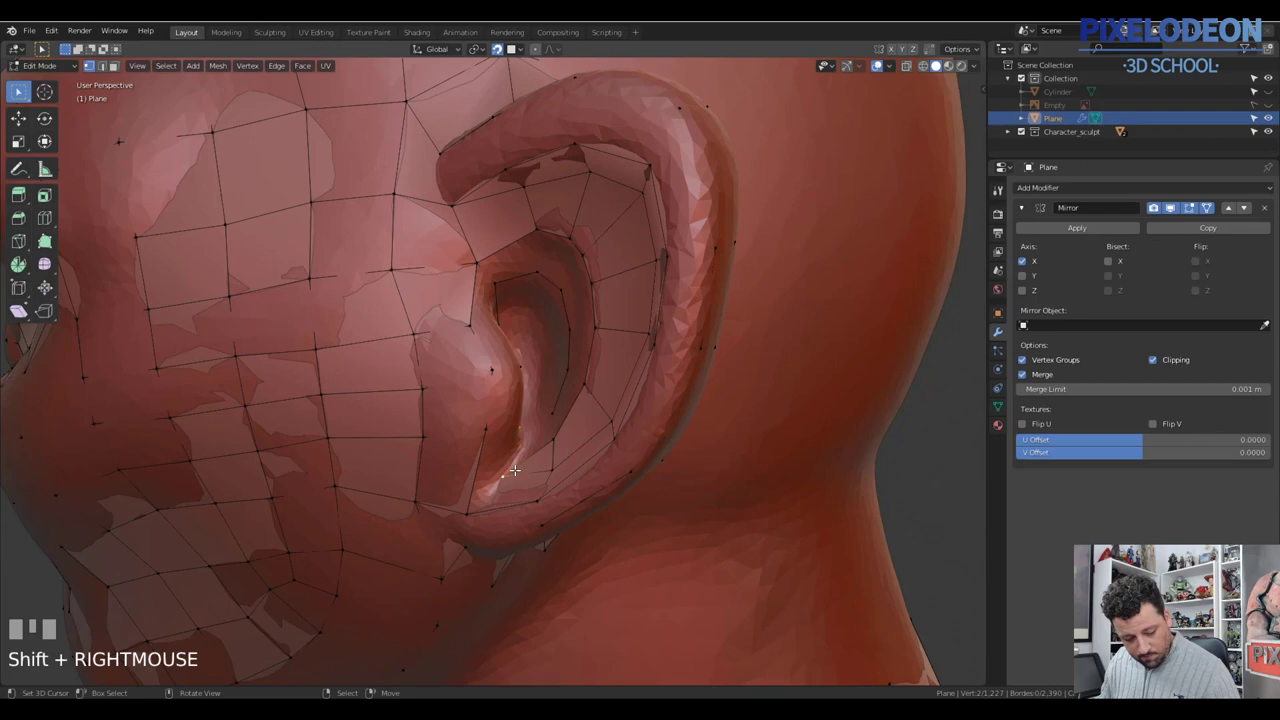
Step: Fill faces between selected vertex pairs across the upper ear opening
key("f")
right_click(490, 275)
key("f")
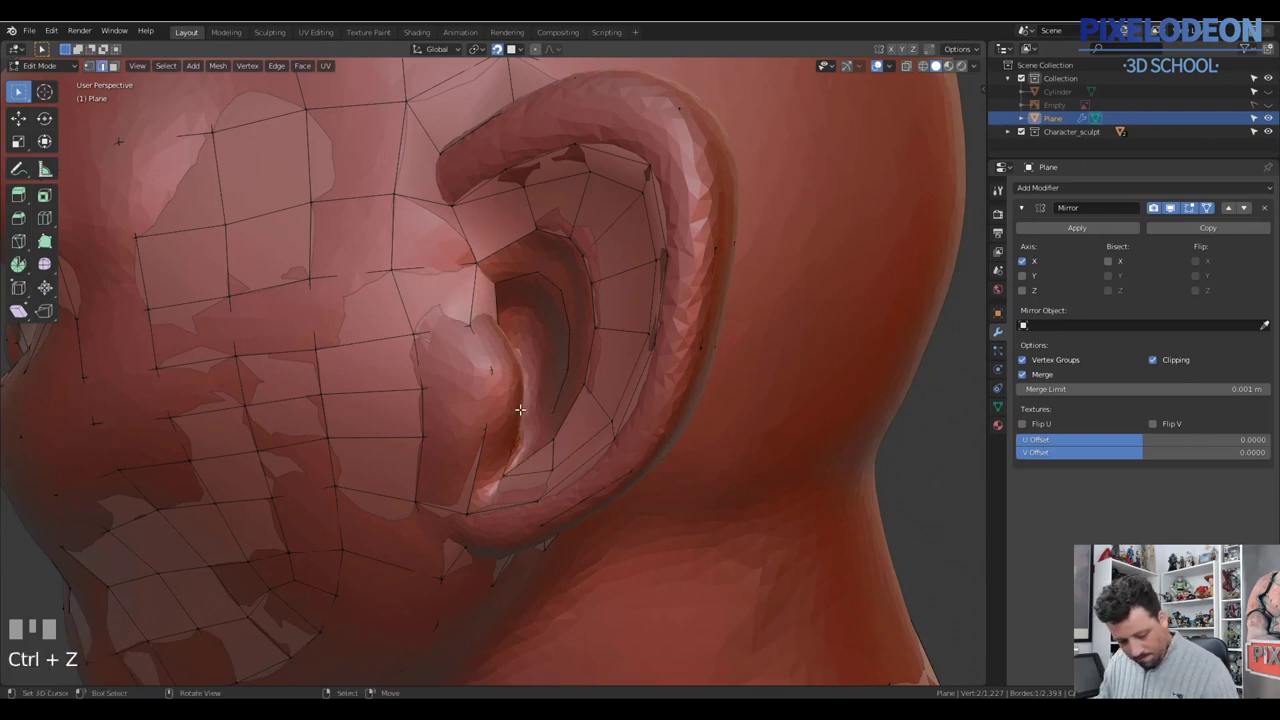
left_click_drag(534, 410, 484, 270)
right_click(484, 270)
key("f")
left_click_drag(614, 278, 568, 389)
right_click(568, 389)
right_click(584, 407)
key("f")
right_click(577, 342)
right_click(589, 375)
Step: Fill the rest of the ear faces so the low-poly ear joins the head
key("f")
left_click_drag(632, 333, 538, 247)
key("f")
right_click(538, 247)
key("f")
left_click_drag(618, 255, 576, 254)
right_click(576, 254)
key("f")
left_click_drag(646, 266, 560, 402)
right_click(560, 402)
key("f")
left_click_drag(530, 390, 582, 326)
Step: Frame the ear and fill the last two gaps in its faces
key("q")
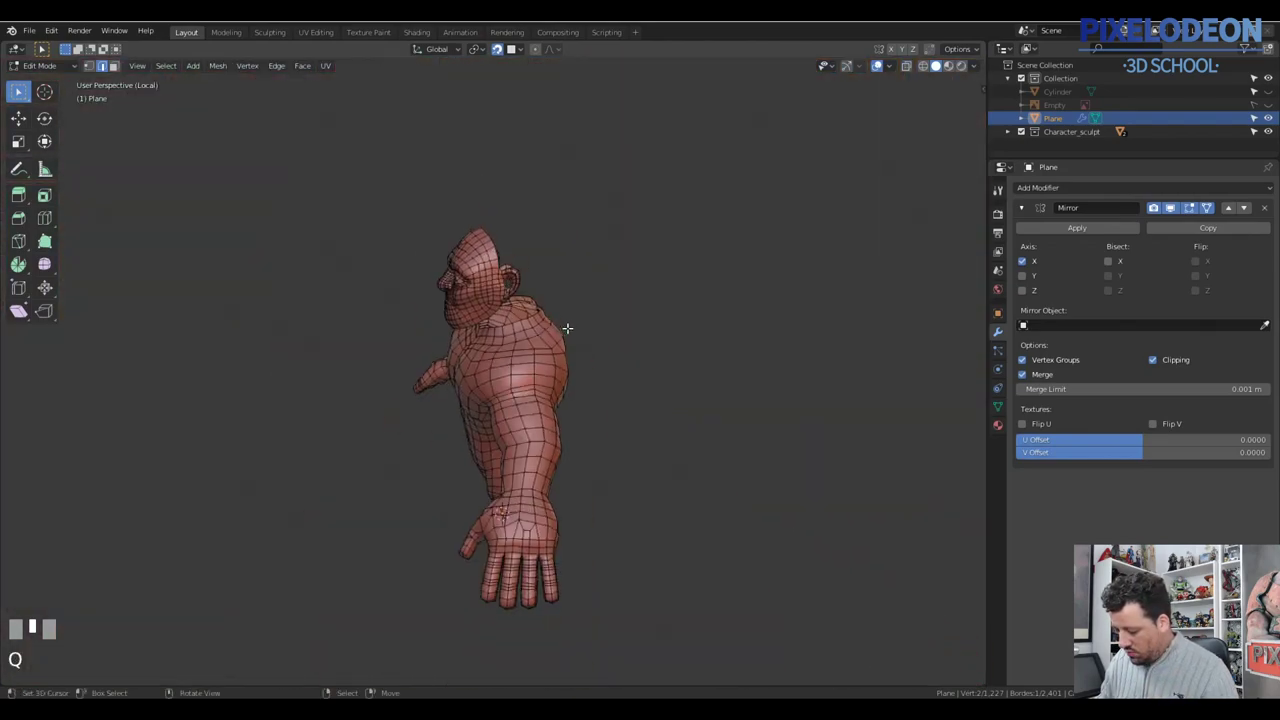
key("KP_Decimal")
left_click_drag(536, 322, 505, 274)
key("f")
right_click(505, 274)
left_click_drag(566, 268, 600, 295)
key("f")
Step: Leave local view and add a Shrinkwrap modifier targeting Cube.003 above the Mirror modifier
key("Tab")
key("Tab")
key("\\")
right_click(600, 295)
right_click(597, 426)
left_click_drag(648, 334, 1100, 190)
key("Tab")
left_click_drag(1100, 190, 756, 347)
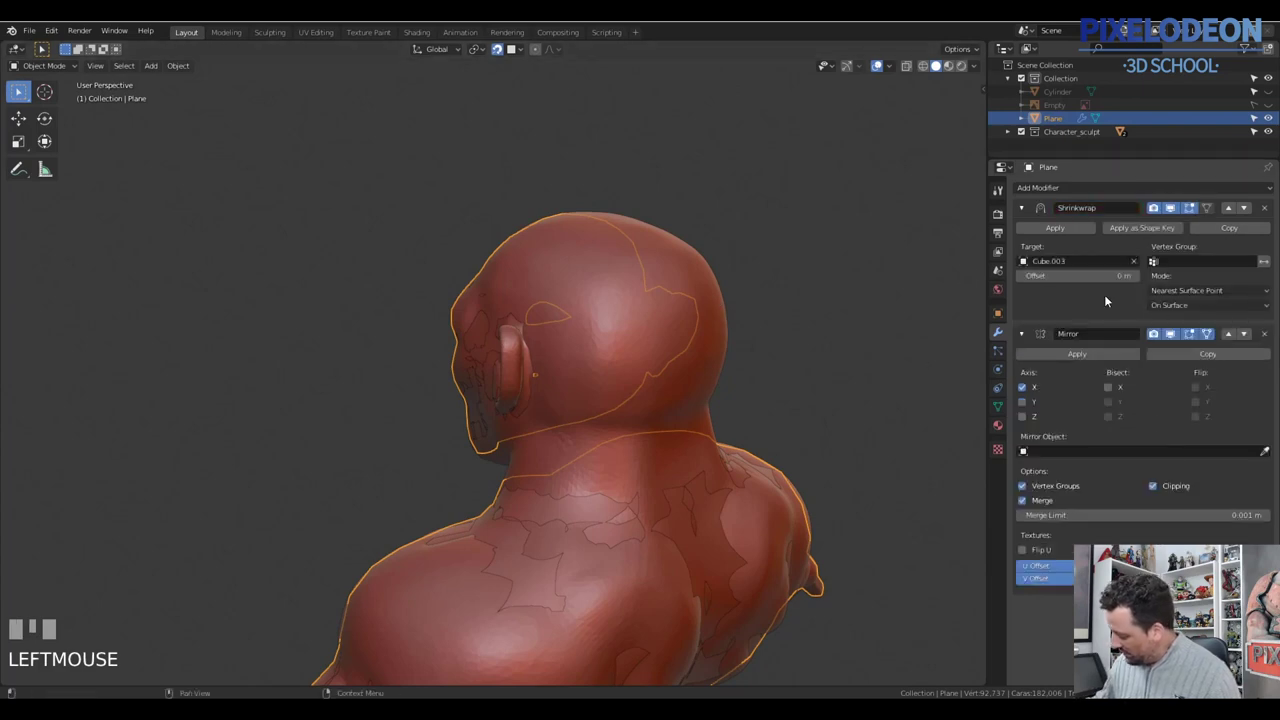
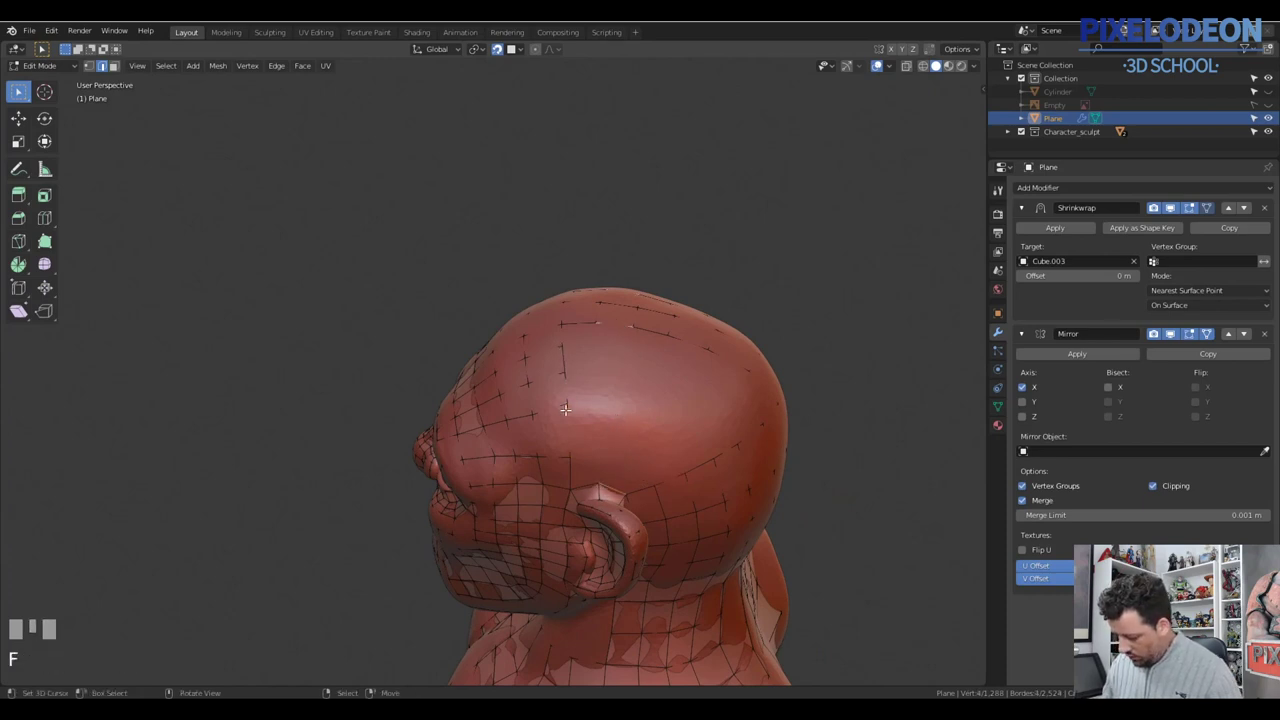
Step: Reposition and bevel vertices on top of the head, then fill a new face across the skull
right_click(625, 409)
key("g")
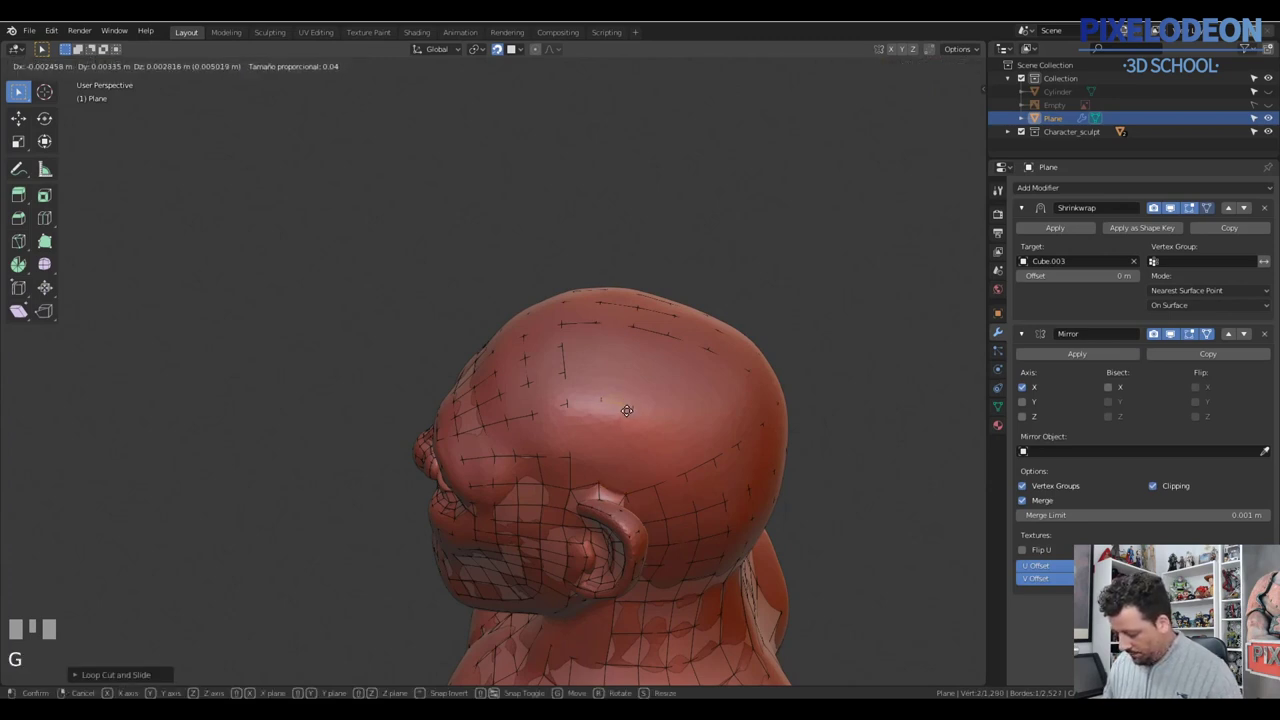
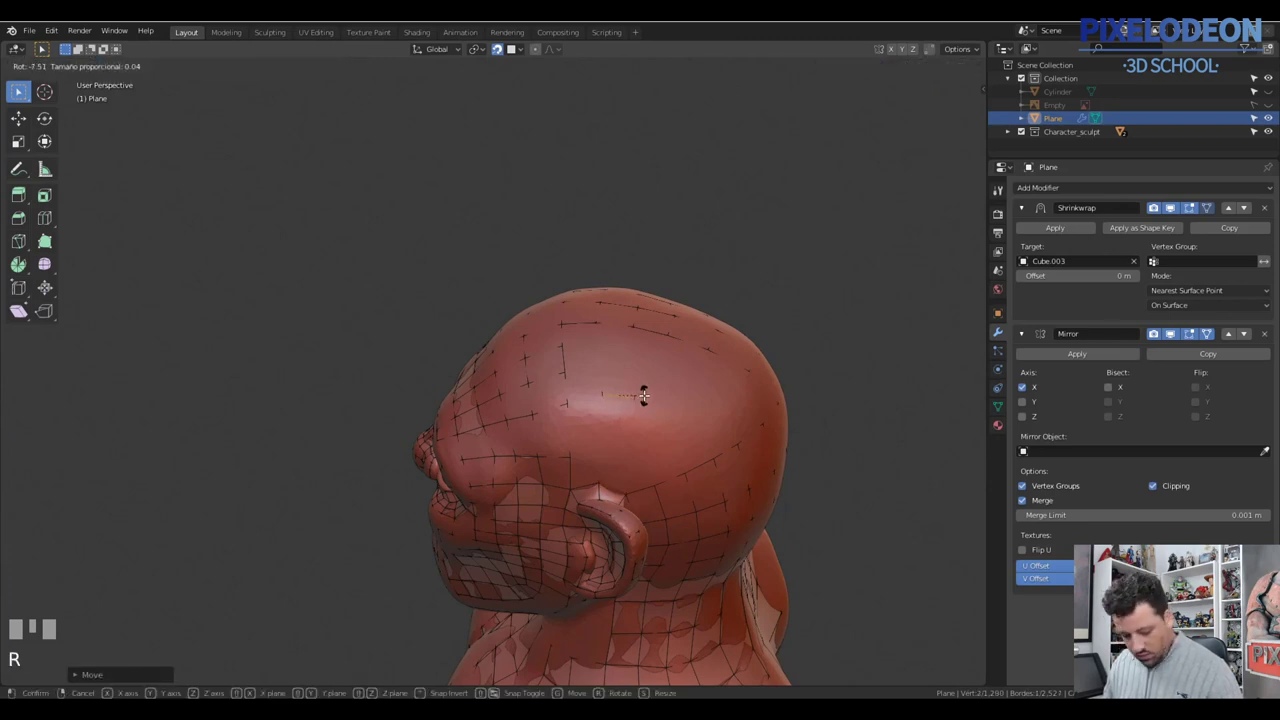
left_click(647, 396)
key("ctrl+b")
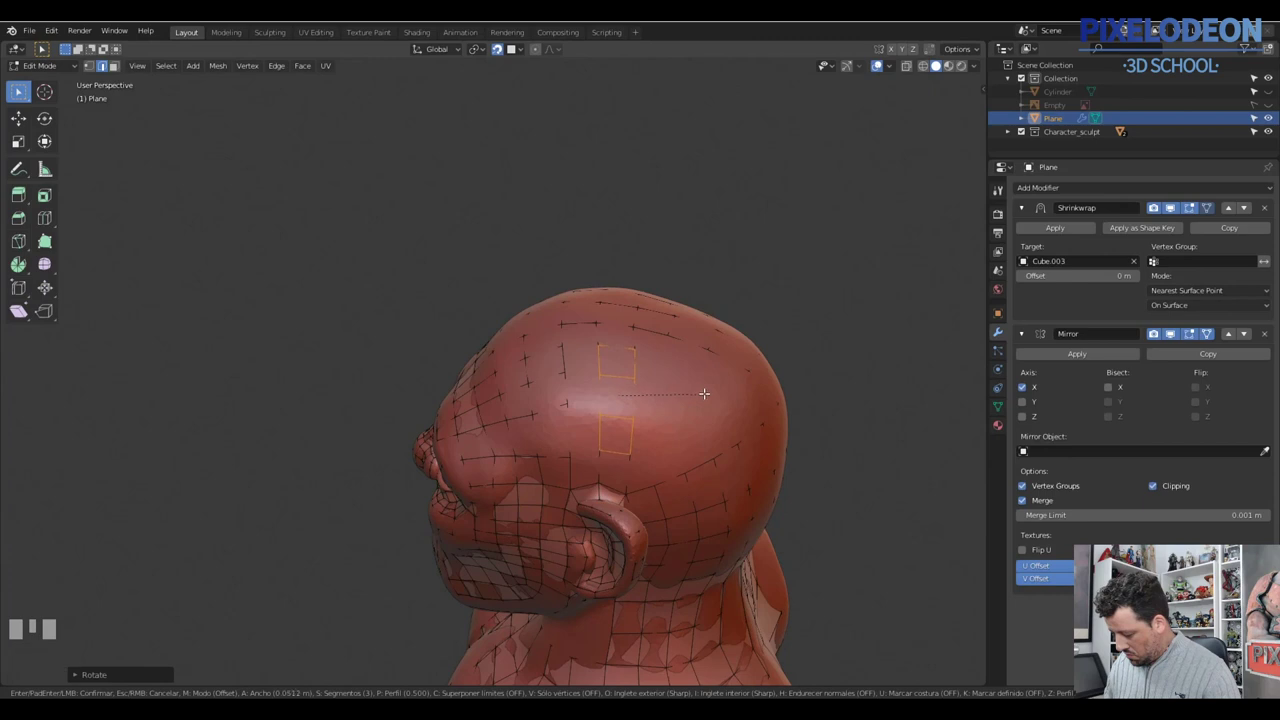
left_click(685, 394)
right_click(585, 324)
key("f")
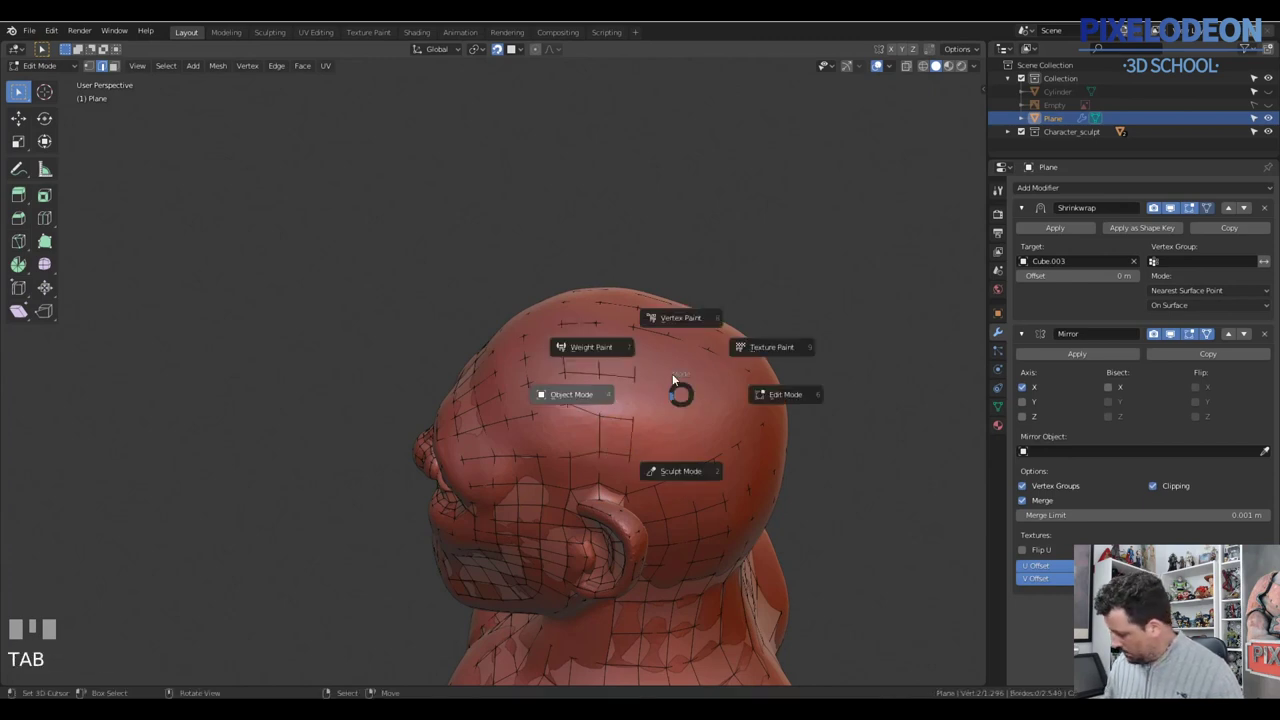
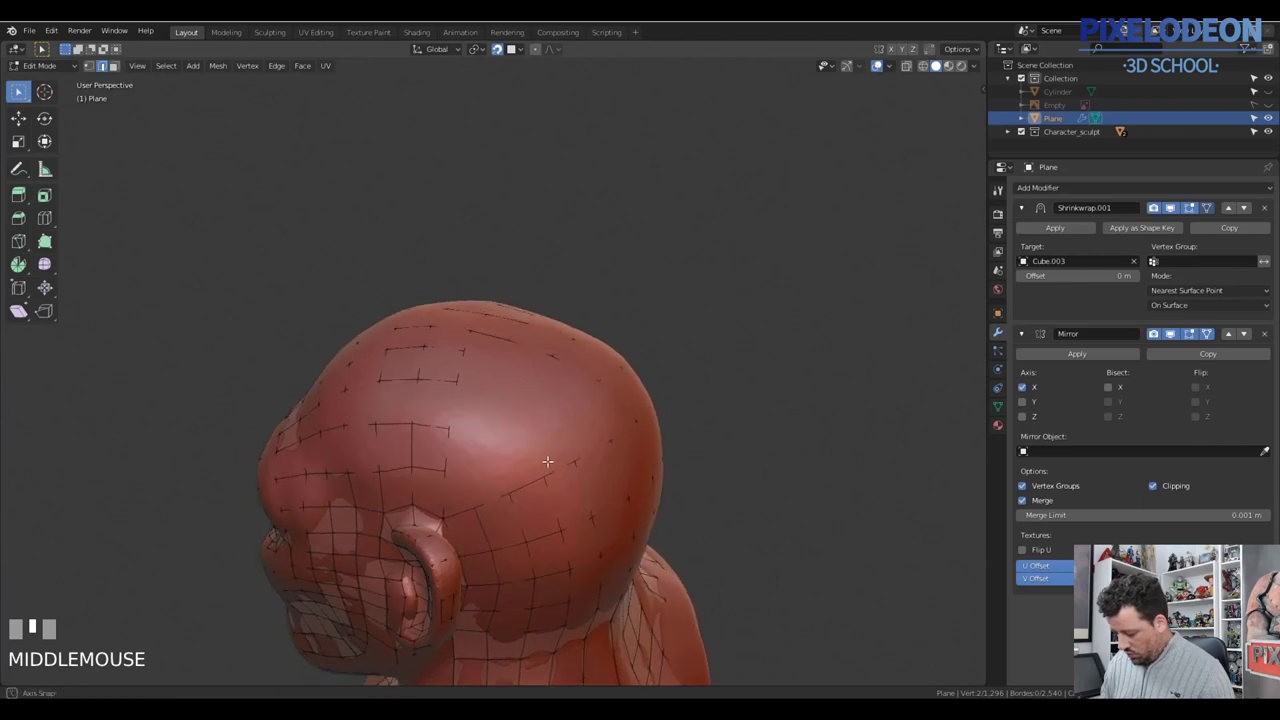
Step: Fill a face at the back of the skull, undo a misplaced one and move a vertex onto the head curve
right_click(467, 407)
right_click(564, 512)
left_click_drag(573, 485, 526, 456)
key("f")
right_click(526, 456)
key("ctrl+z")
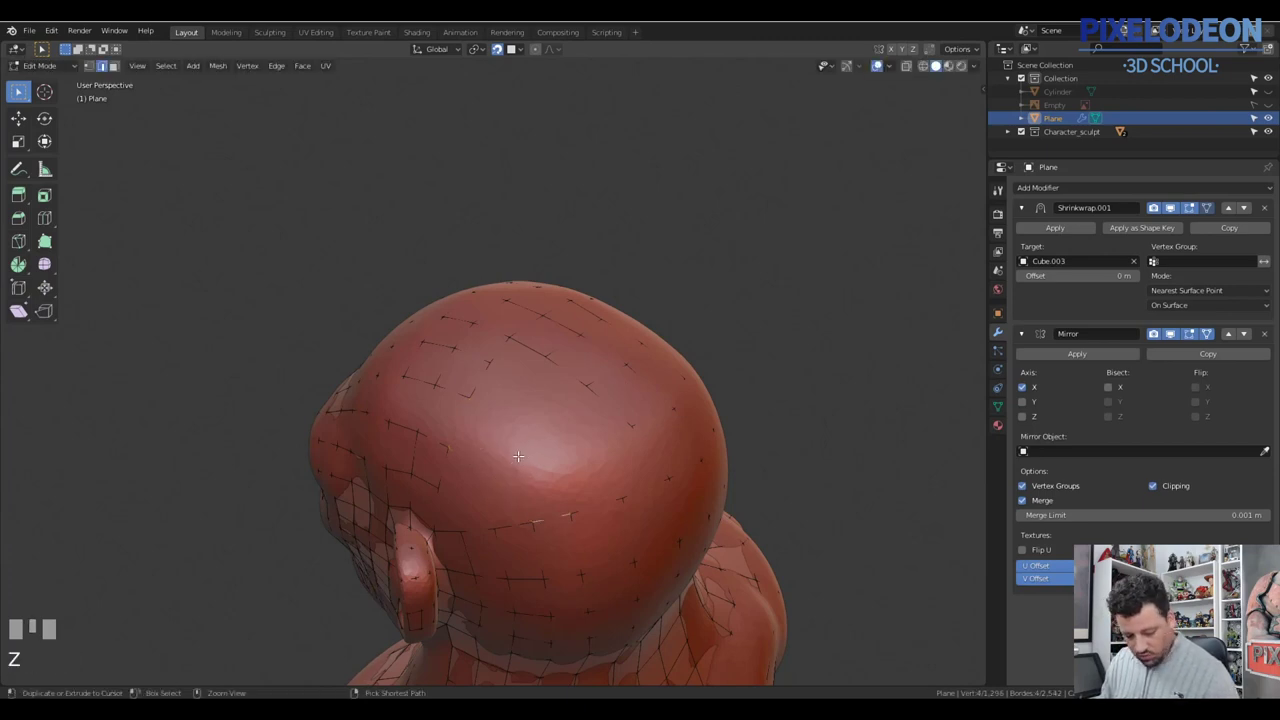
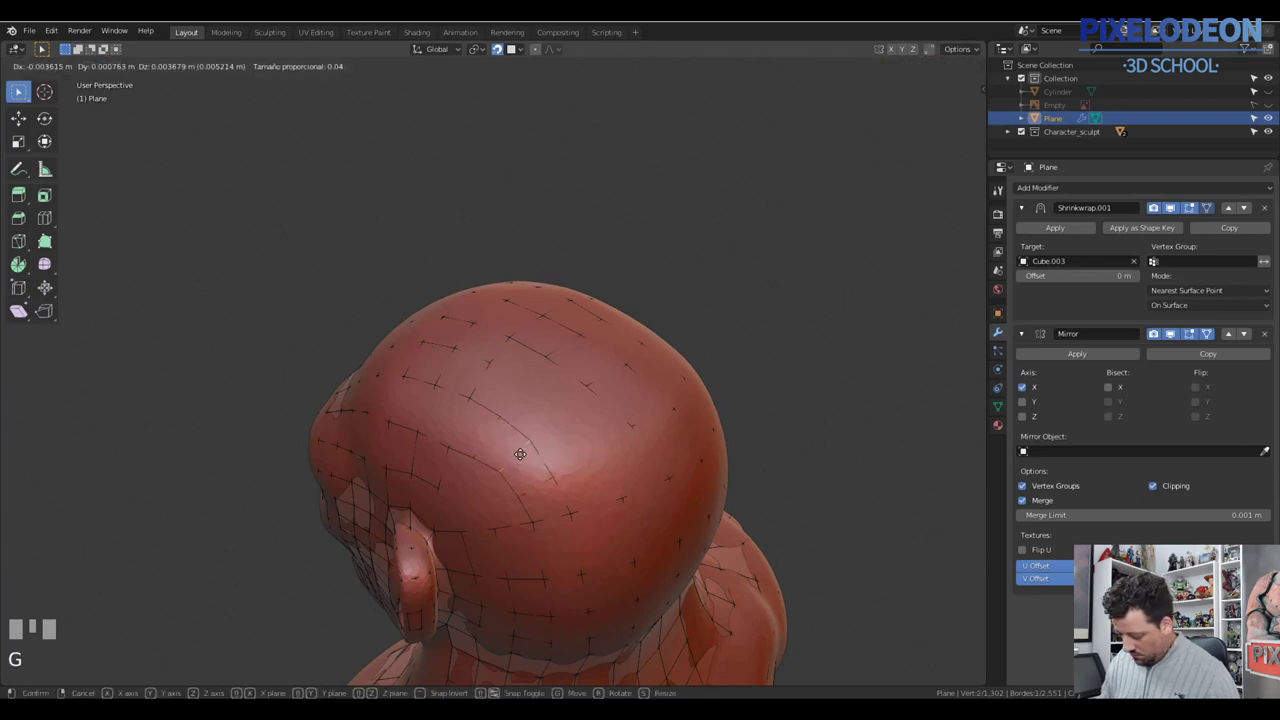
left_click(532, 450)
left_click_drag(545, 448, 490, 406)
right_click(490, 406)
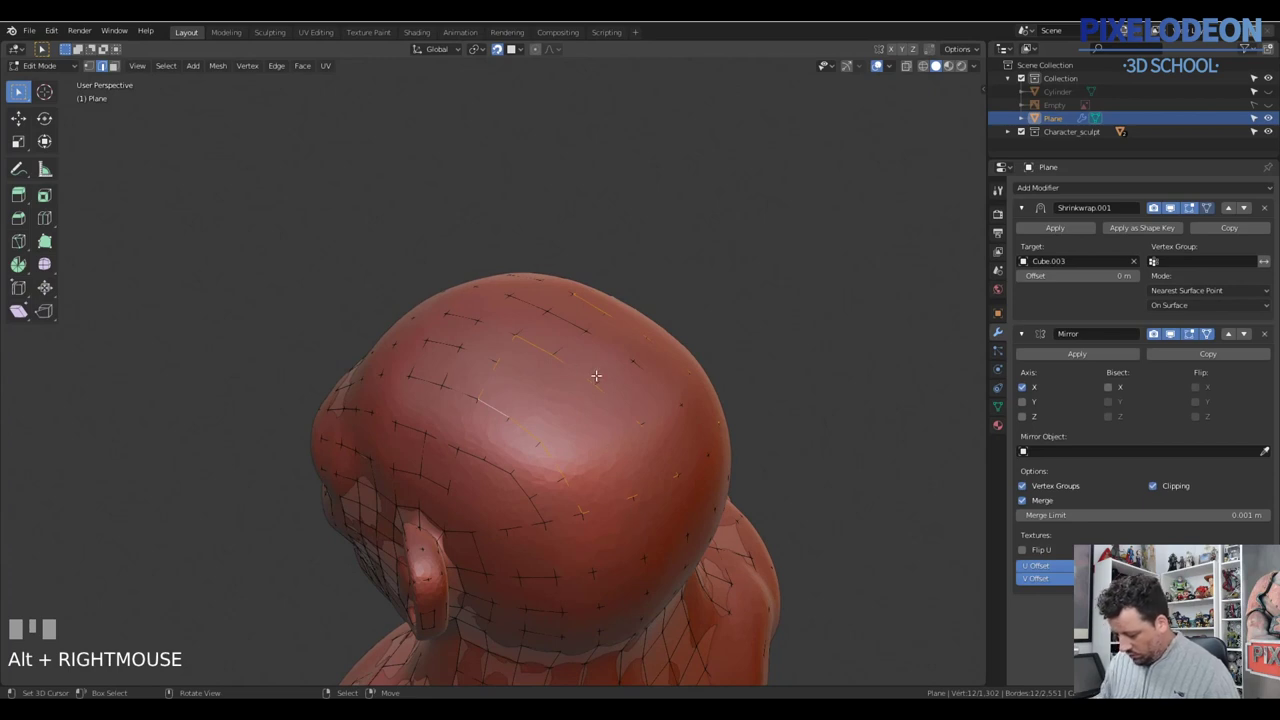
Step: Add more edge cuts across the back of the head by filling between selected vertices
key("ctrl+f")
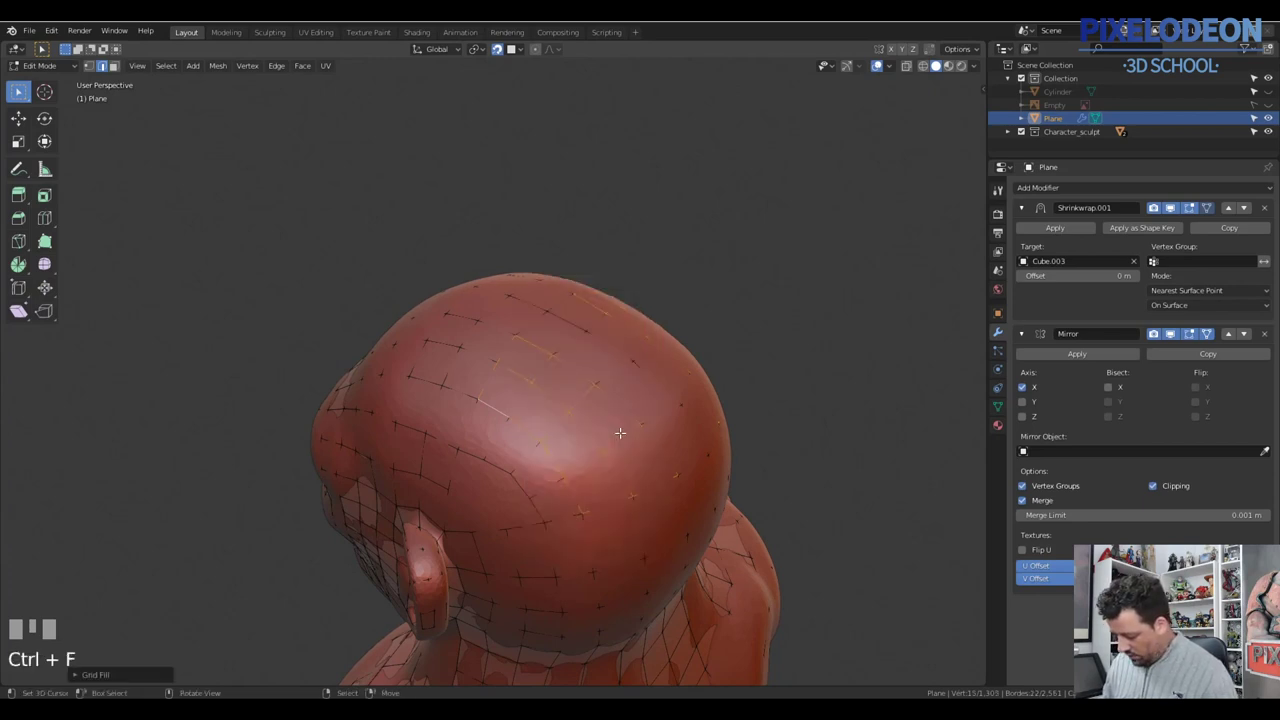
left_click_drag(611, 421, 572, 389)
right_click(572, 389)
right_click(564, 480)
key("1")
right_click(499, 432)
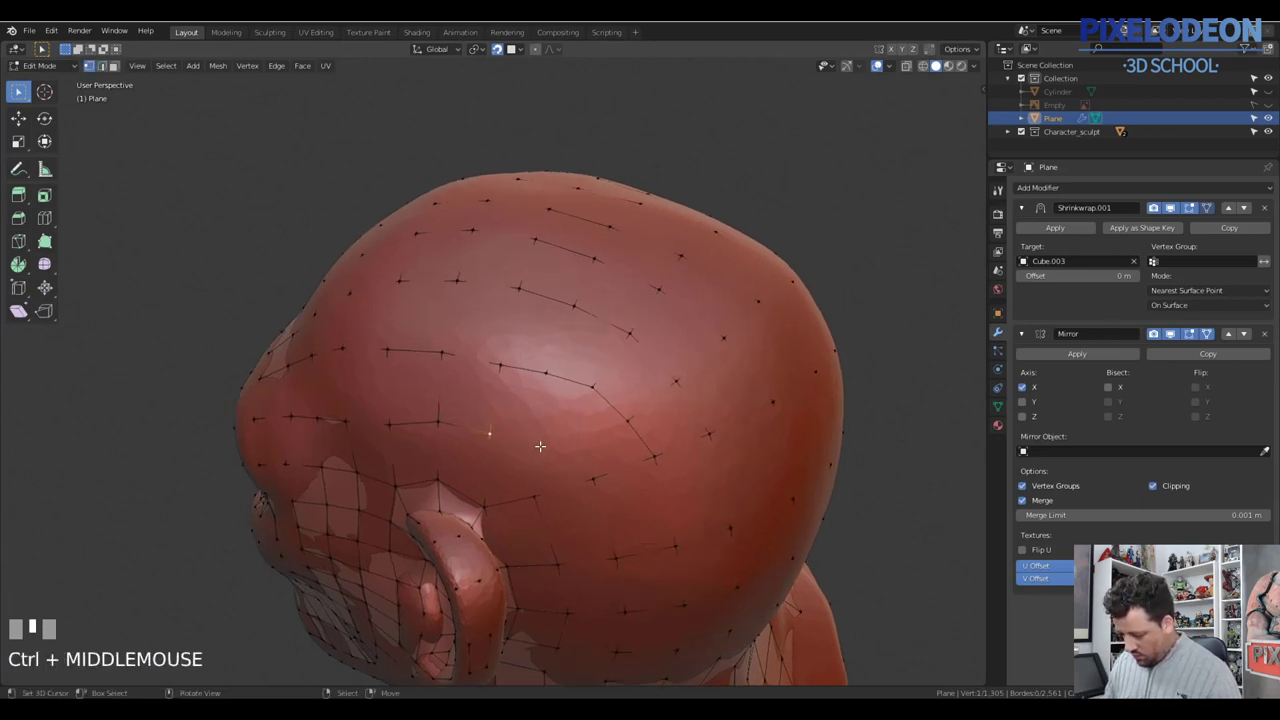
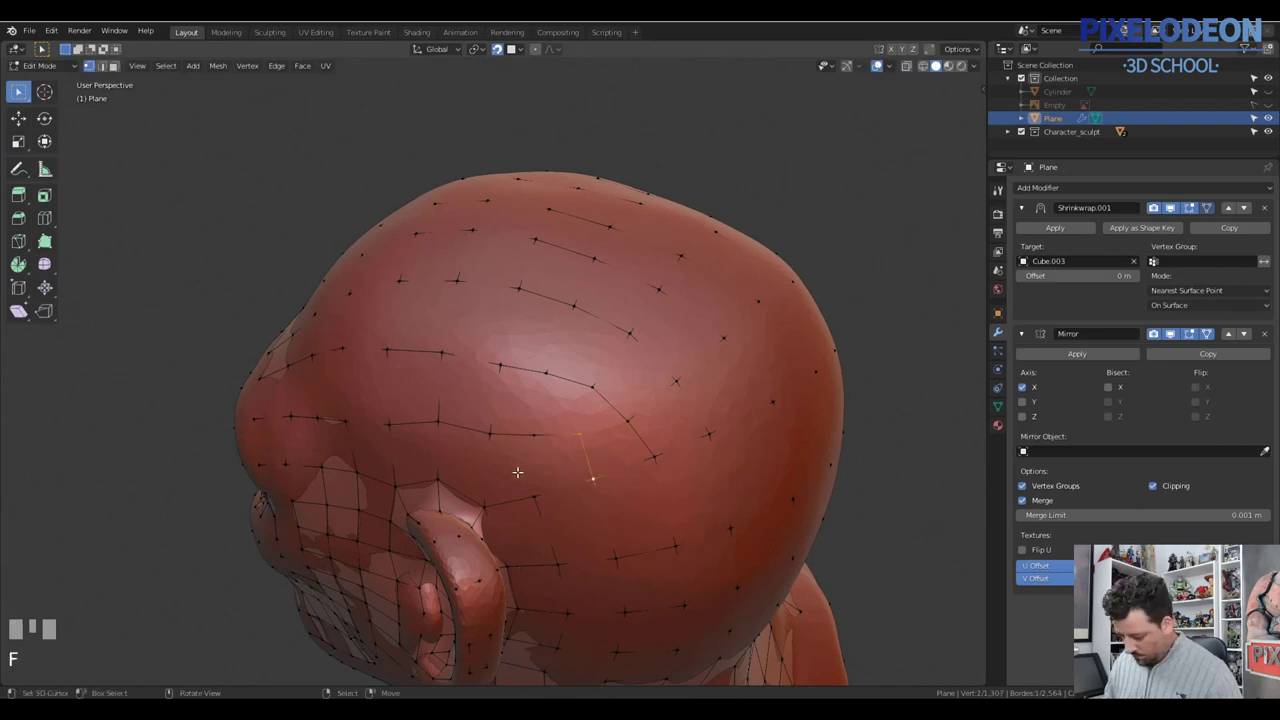
right_click(481, 466)
key("f")
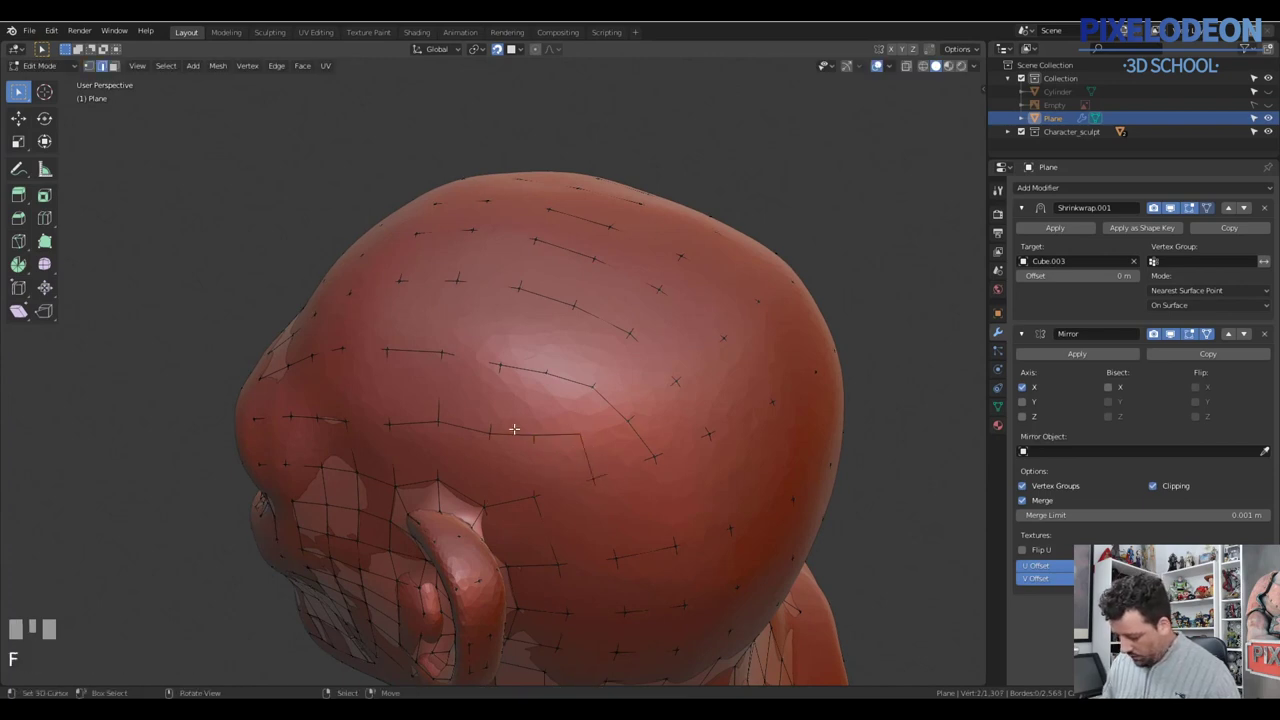
right_click(496, 394)
key("f")
Step: Dissolve a stray vertex and edge-slide vertices along the skull to even the spacing
left_click_drag(624, 433, 657, 390)
right_click(657, 390)
key("ctrl+x")
right_click(618, 353)
left_click_drag(648, 381, 699, 402)
key("g")
left_click(699, 402)
right_click(801, 426)
right_click(586, 430)
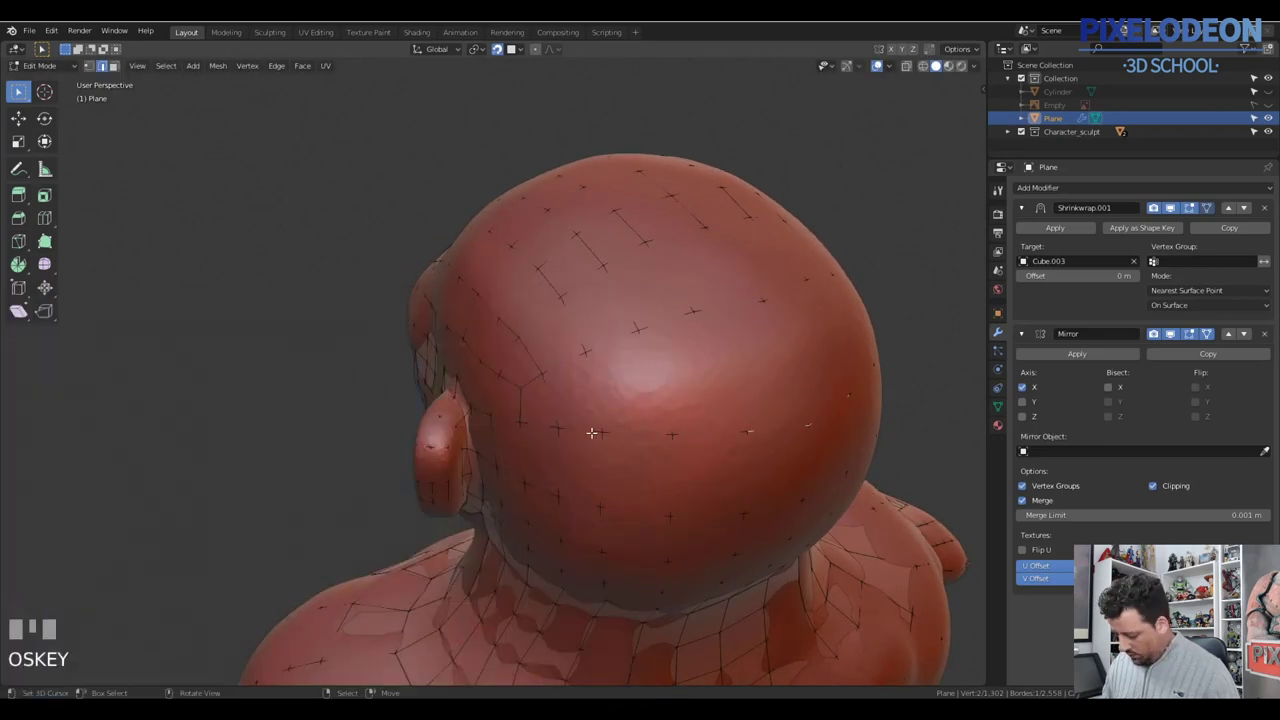
right_click(581, 432)
key("g")
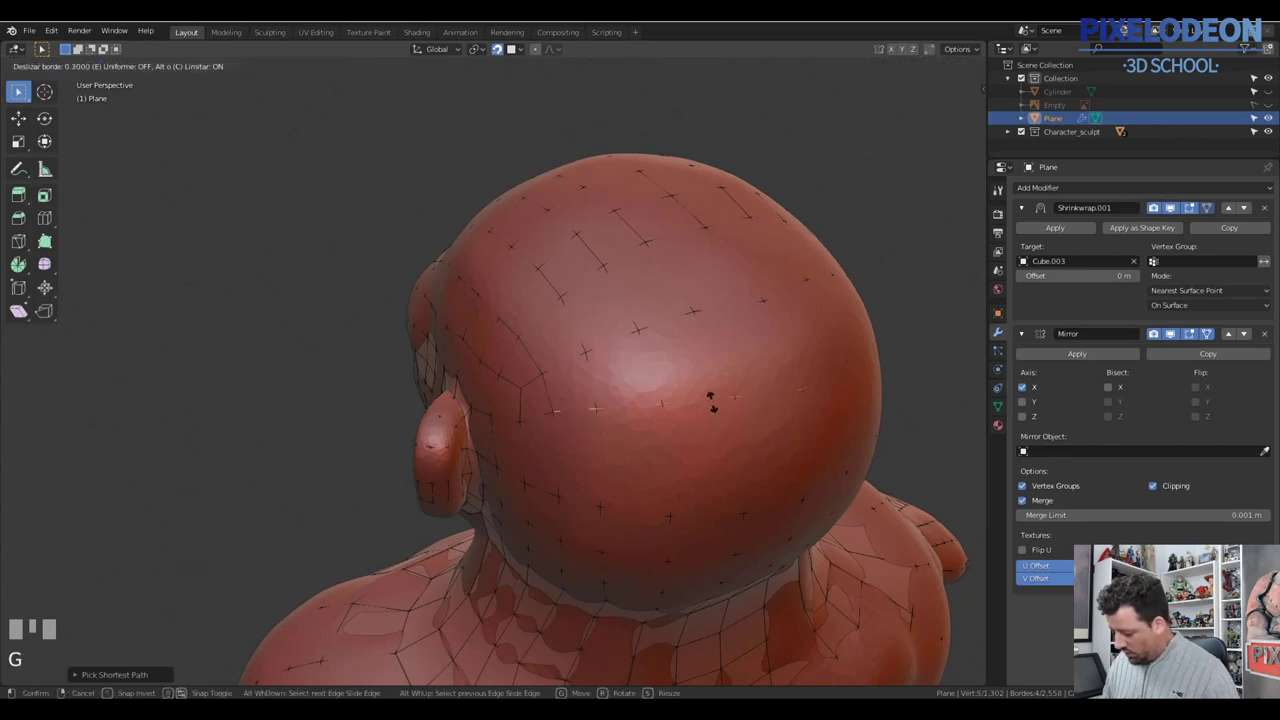
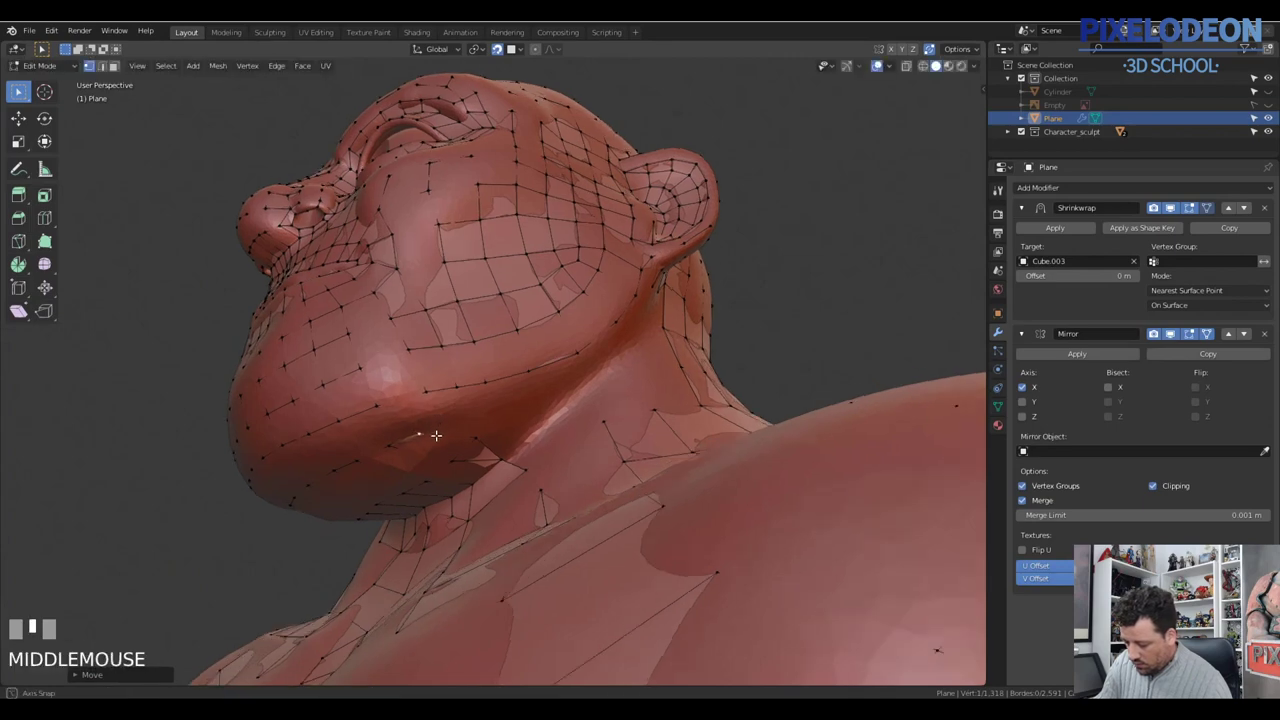
Step: Orbit to the neck and fill faces extending the grid down the side below the ear
left_click_drag(455, 415, 578, 358)
left_click_drag(578, 358, 604, 330)
left_click_drag(604, 330, 665, 242)
right_click(665, 242)
key("f")
right_click(653, 237)
key("f")
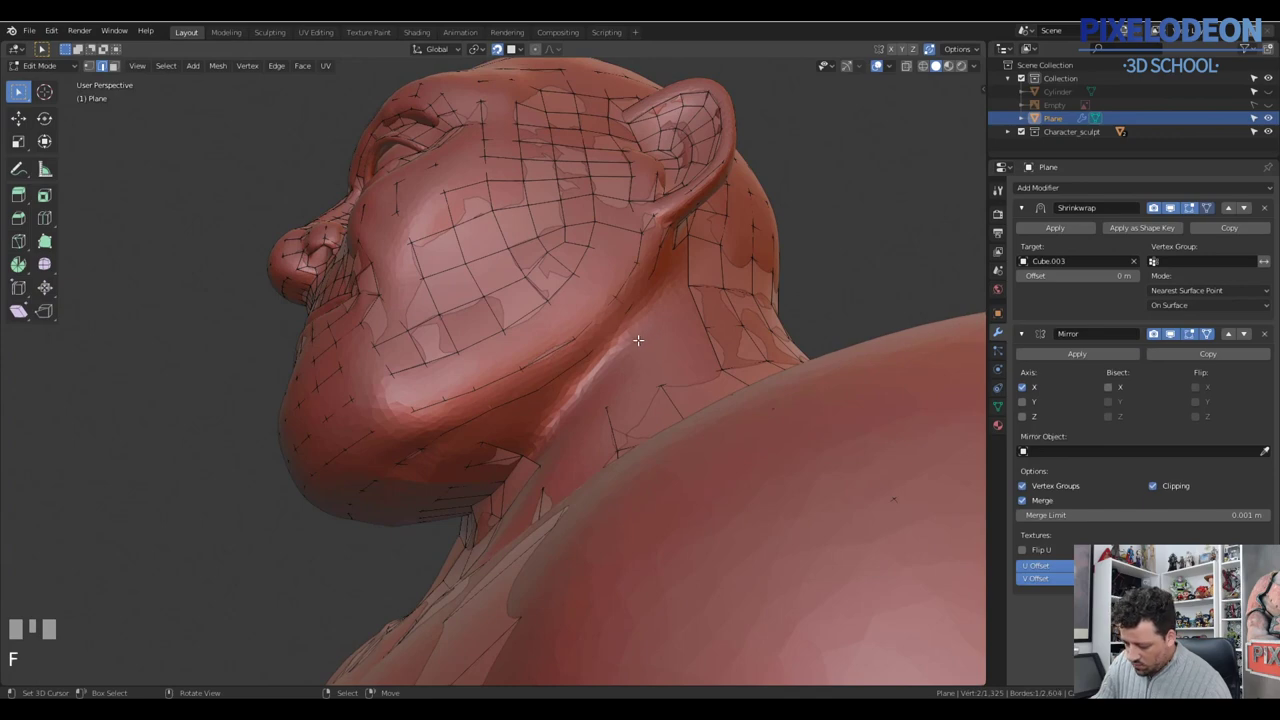
left_click_drag(638, 311, 446, 416)
key("f")
right_click(446, 416)
key("f")
Step: Add and position a couple of new neck vertices, checking them from front and side views
left_click_drag(518, 403, 466, 451)
key("1")
right_click(466, 451)
left_click_drag(492, 444, 580, 254)
right_click(580, 254)
left_click_drag(580, 295, 565, 307)
left_click(565, 307)
left_click_drag(577, 306, 530, 360)
left_click_drag(530, 360, 552, 368)
left_click_drag(552, 368, 597, 239)
key("2")
right_click(597, 239)
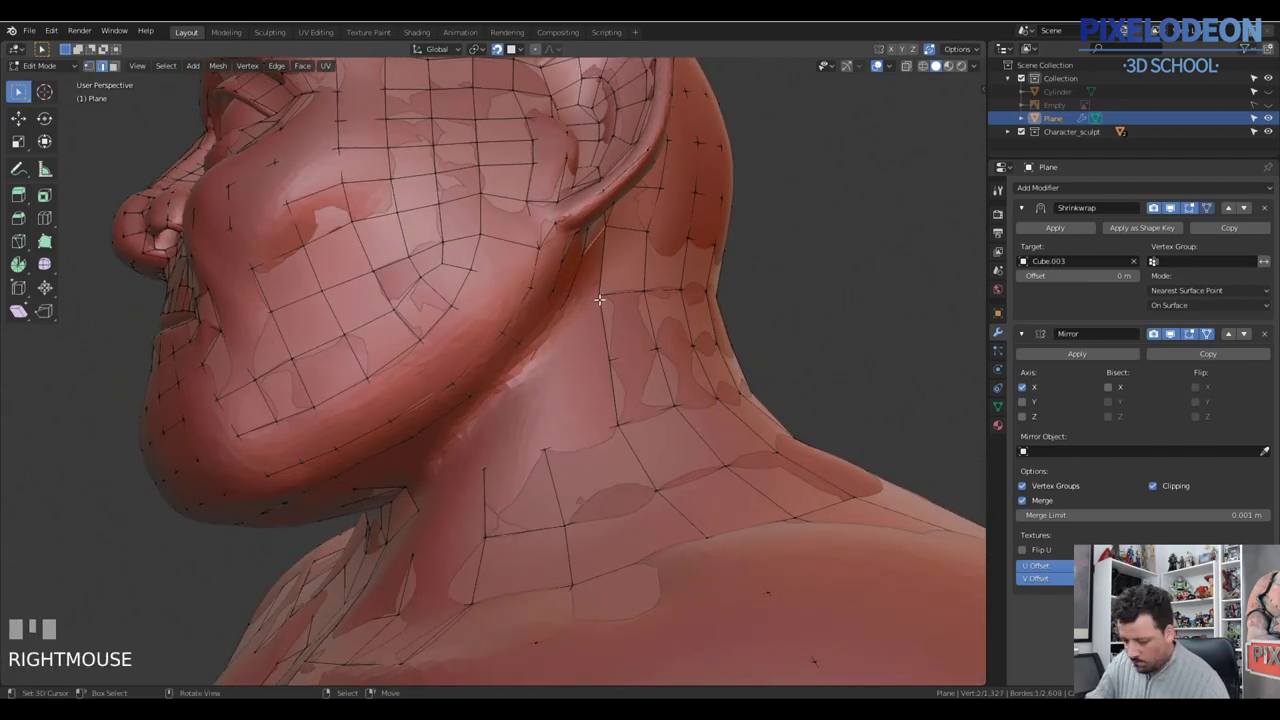
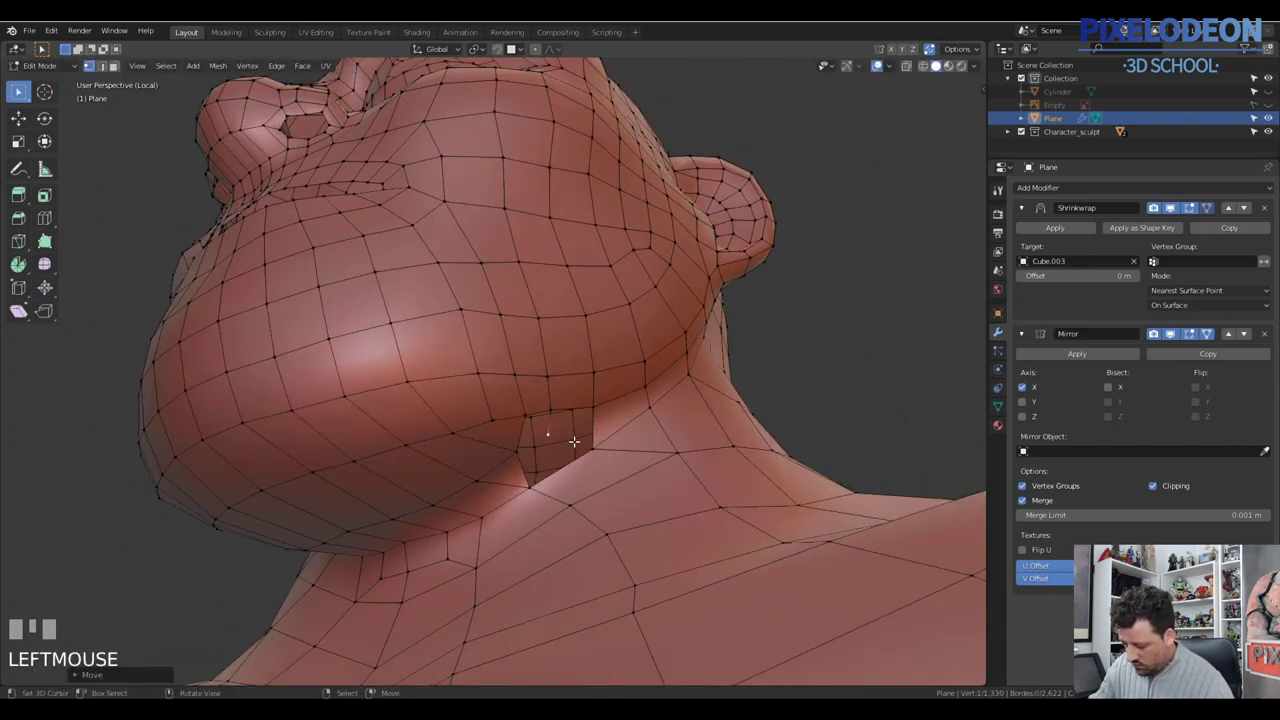
key("Tab")
left_click_drag(537, 445, 1142, 232)
left_click_drag(1142, 232, 671, 366)
key("Tab")
left_click_drag(568, 422, 537, 414)
key("2")
right_click(537, 414)
key("f")
right_click(582, 401)
left_click_drag(623, 404, 579, 353)
key("f")
key("k")
right_click(579, 353)
key("ctrl+x")
left_click_drag(608, 317, 594, 395)
key("k")
key("Tab")
left_click_drag(625, 384, 554, 409)
key("a")
key("\\")
right_click(554, 409)
key("KP_Decimal")
left_click_drag(584, 413, 326, 422)
right_click(326, 422)
left_click_drag(361, 418, 432, 489)
right_click(432, 489)
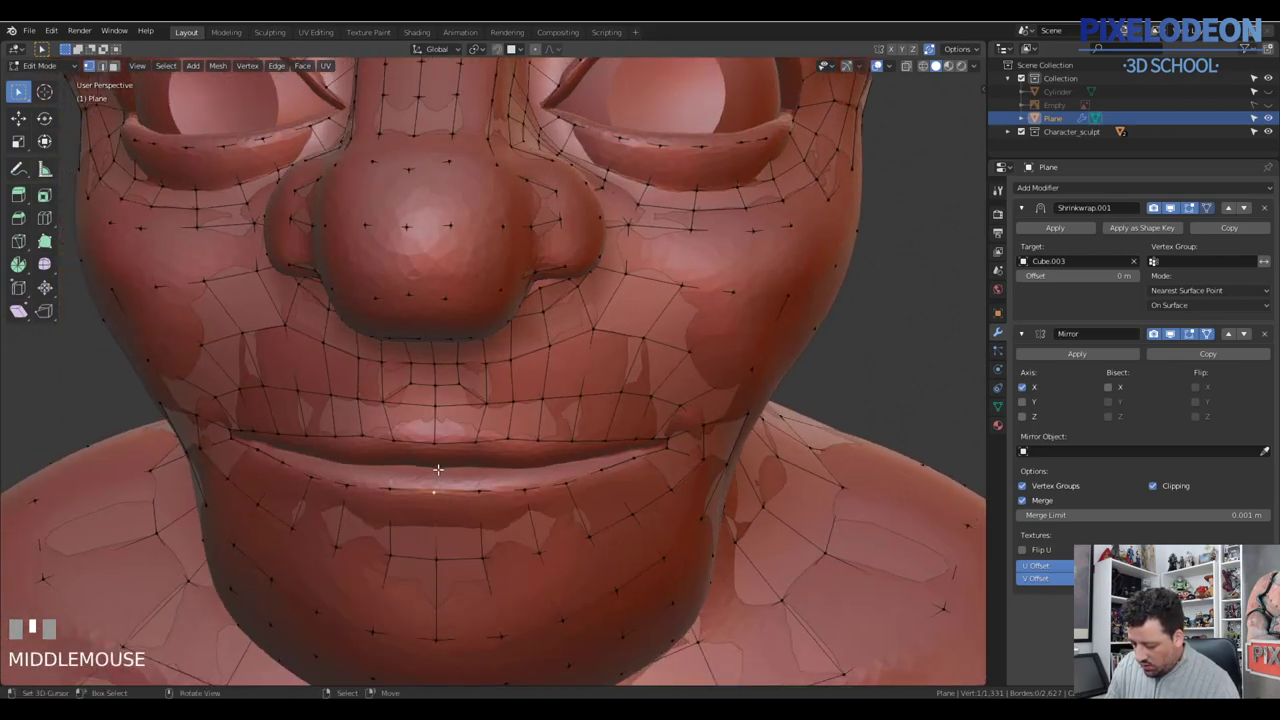
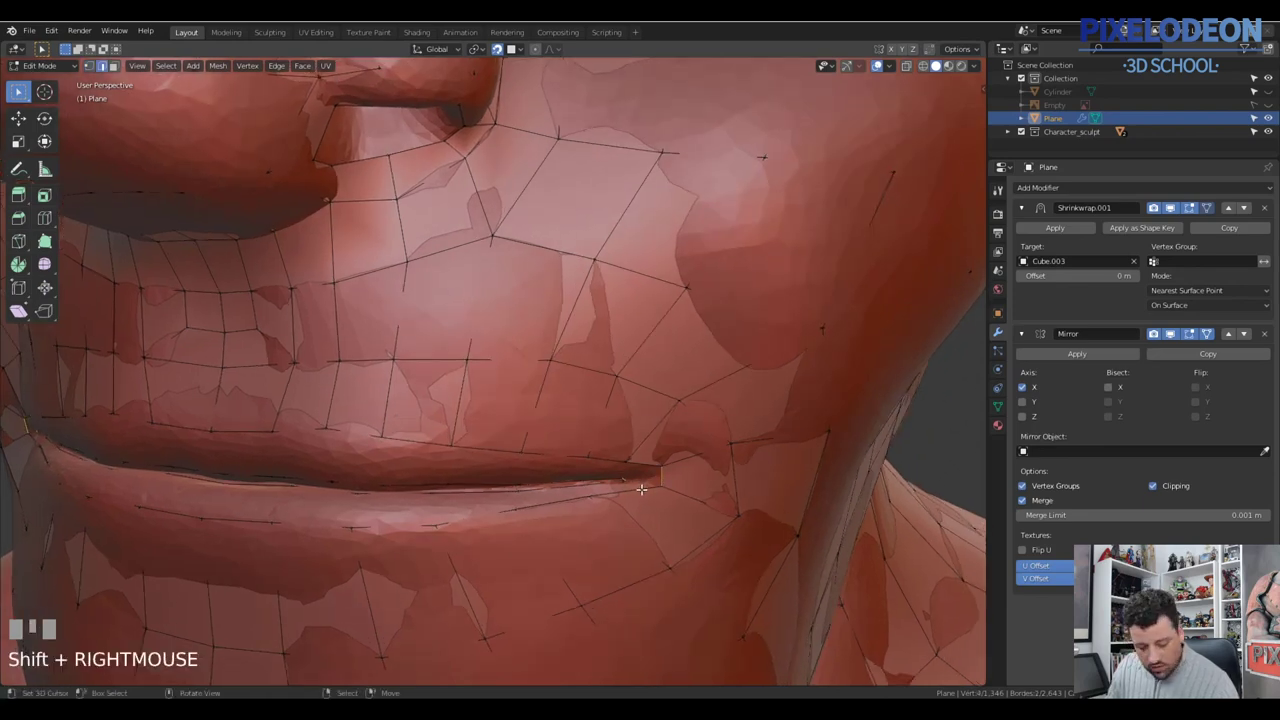
Step: Fill faces between the selected vertices around the mouth corner with repeated F fills
key("f")
right_click(645, 483)
key("f")
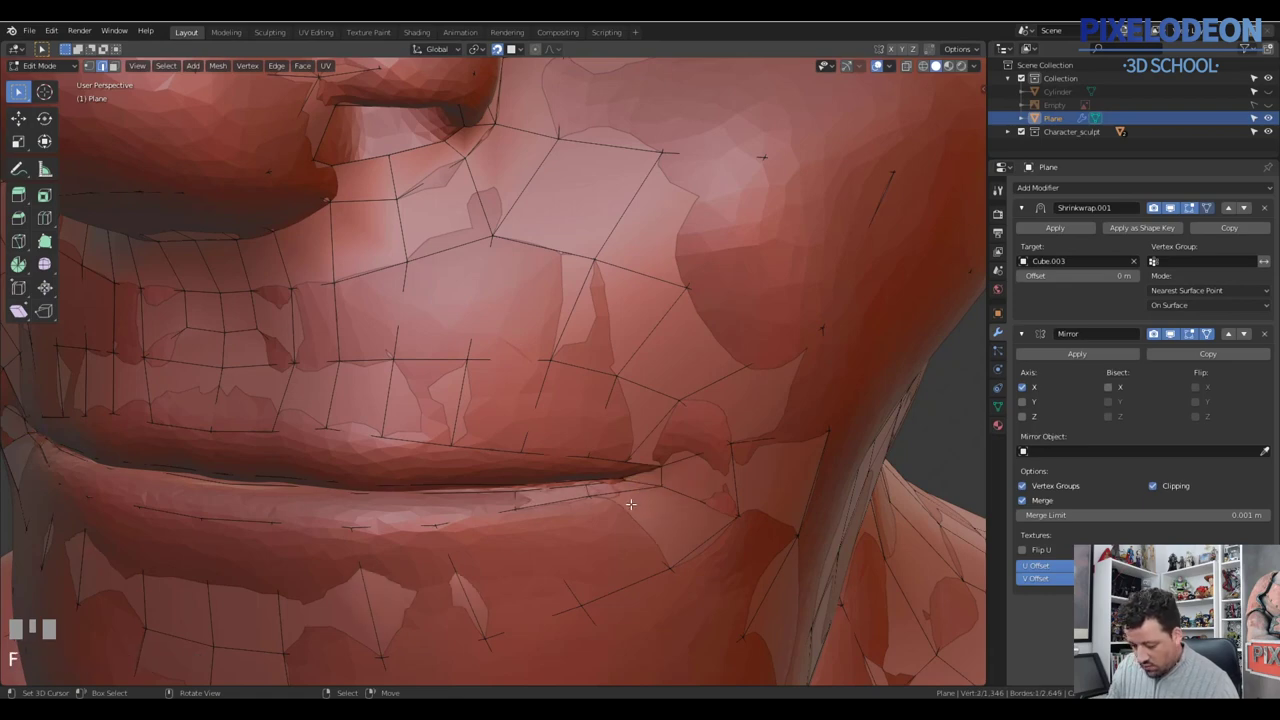
left_click_drag(637, 505, 325, 450)
right_click(325, 450)
right_click(331, 481)
right_click(325, 446)
left_click_drag(370, 440, 362, 458)
key("f")
right_click(362, 458)
key("f")
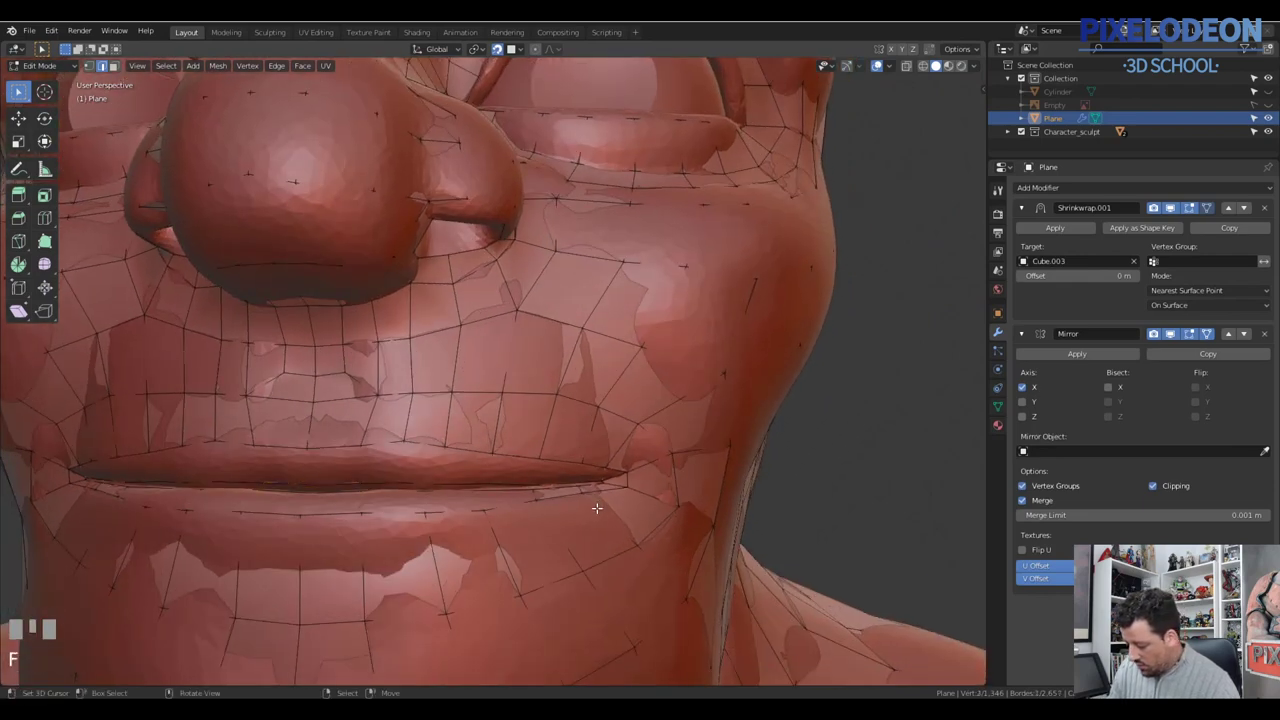
Step: Undo a stray move, then grab the mouth-corner vertices and tuck them into the lip crease
left_click_drag(601, 474, 564, 490)
key("ctrl+z")
right_click(564, 490)
key("w")
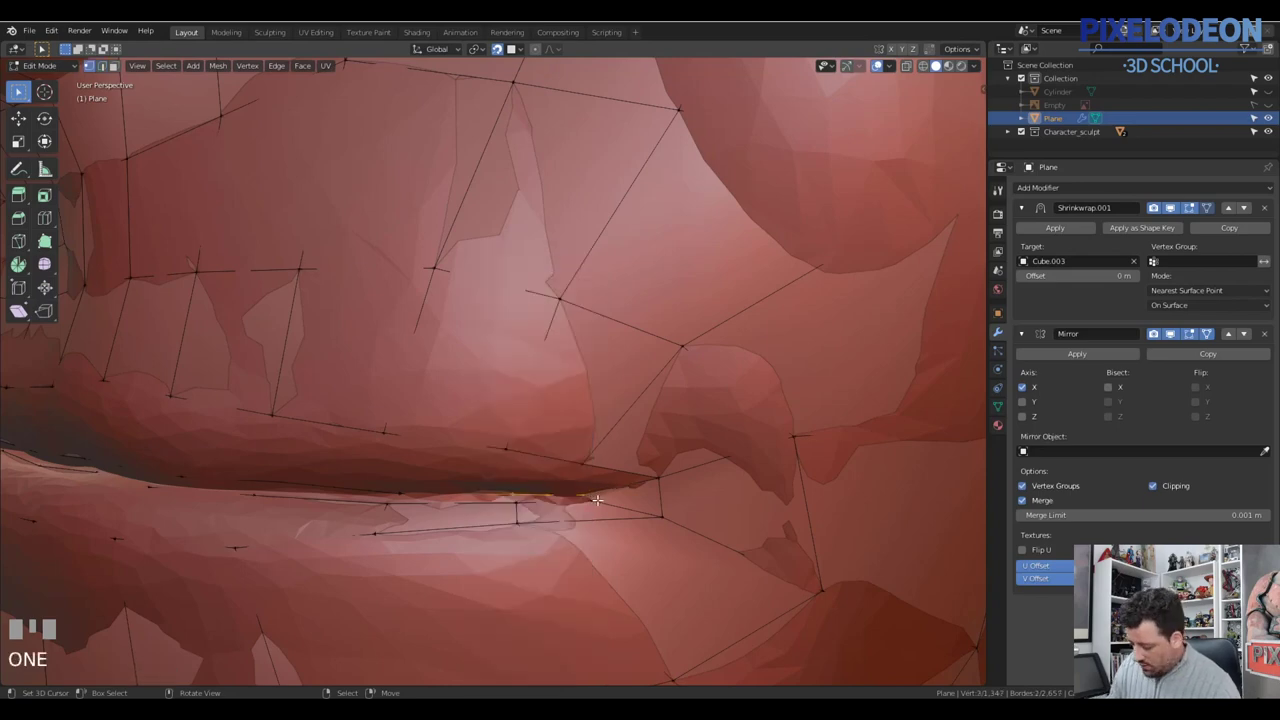
right_click(592, 490)
key("g")
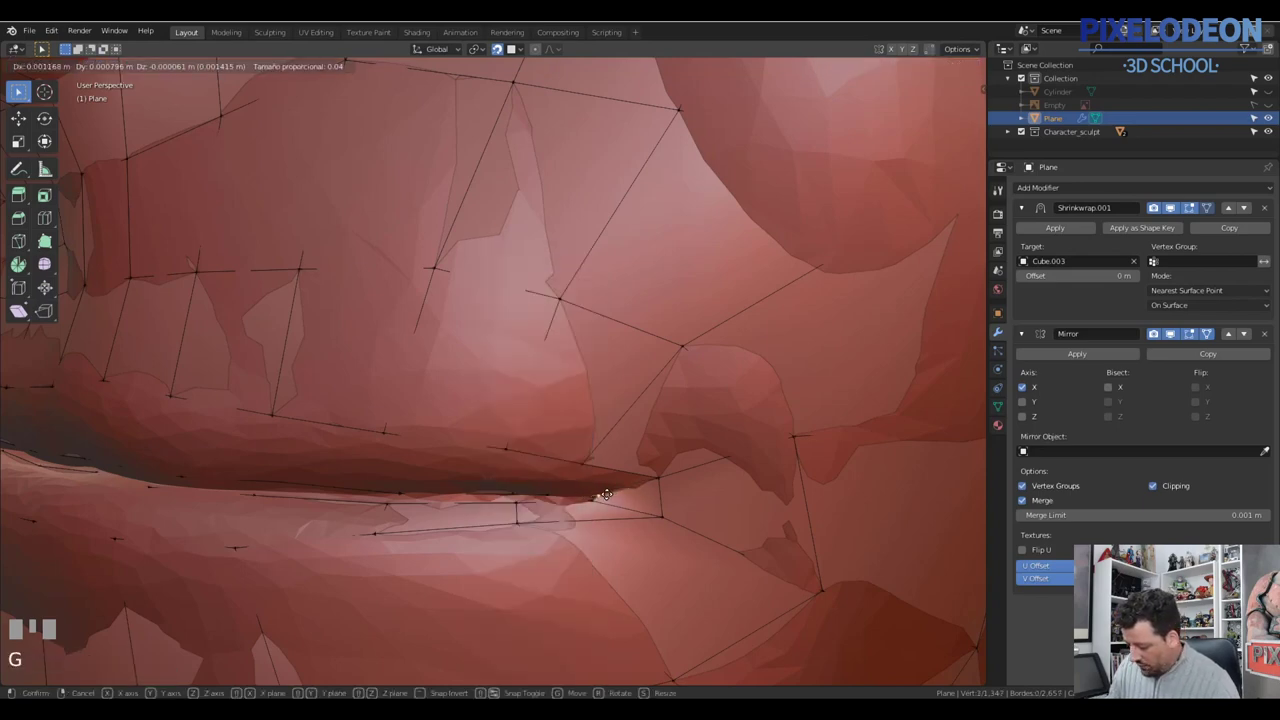
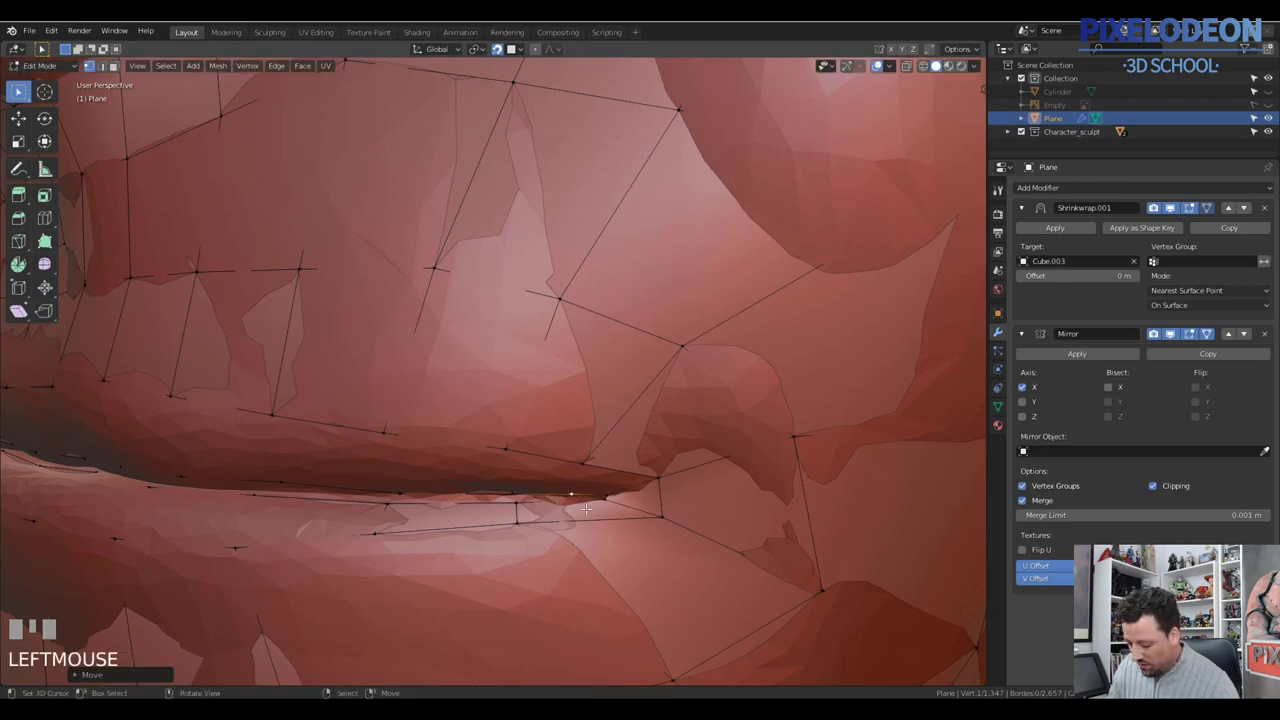
key("2")
right_click(518, 466)
key("f")
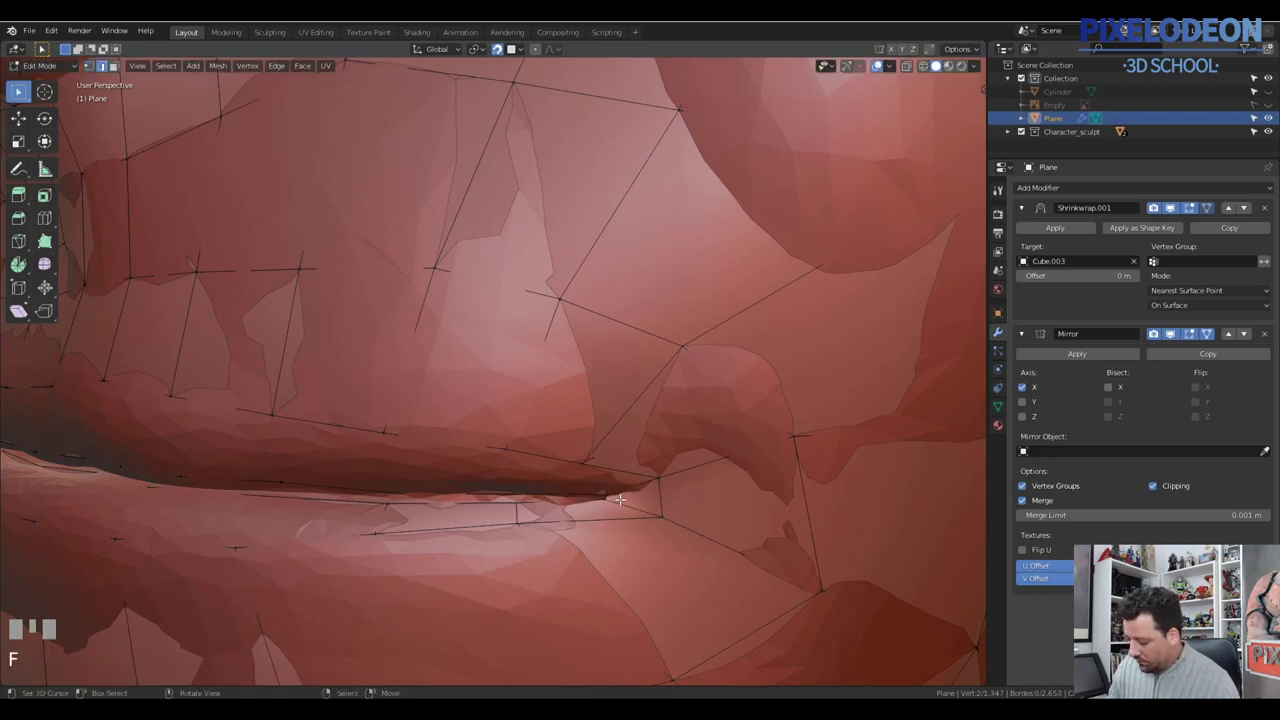
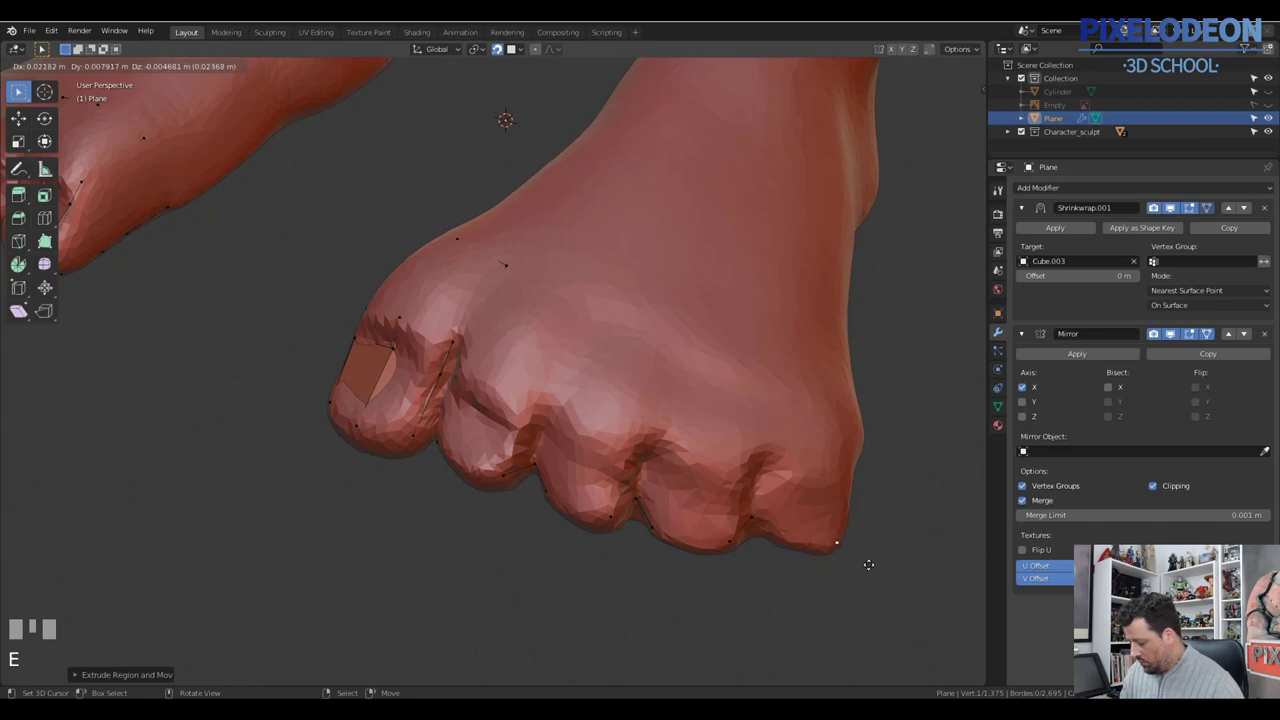
Step: Move the toe vertices one at a time down toward the crease beside the big toe
left_click(883, 560)
key("g")
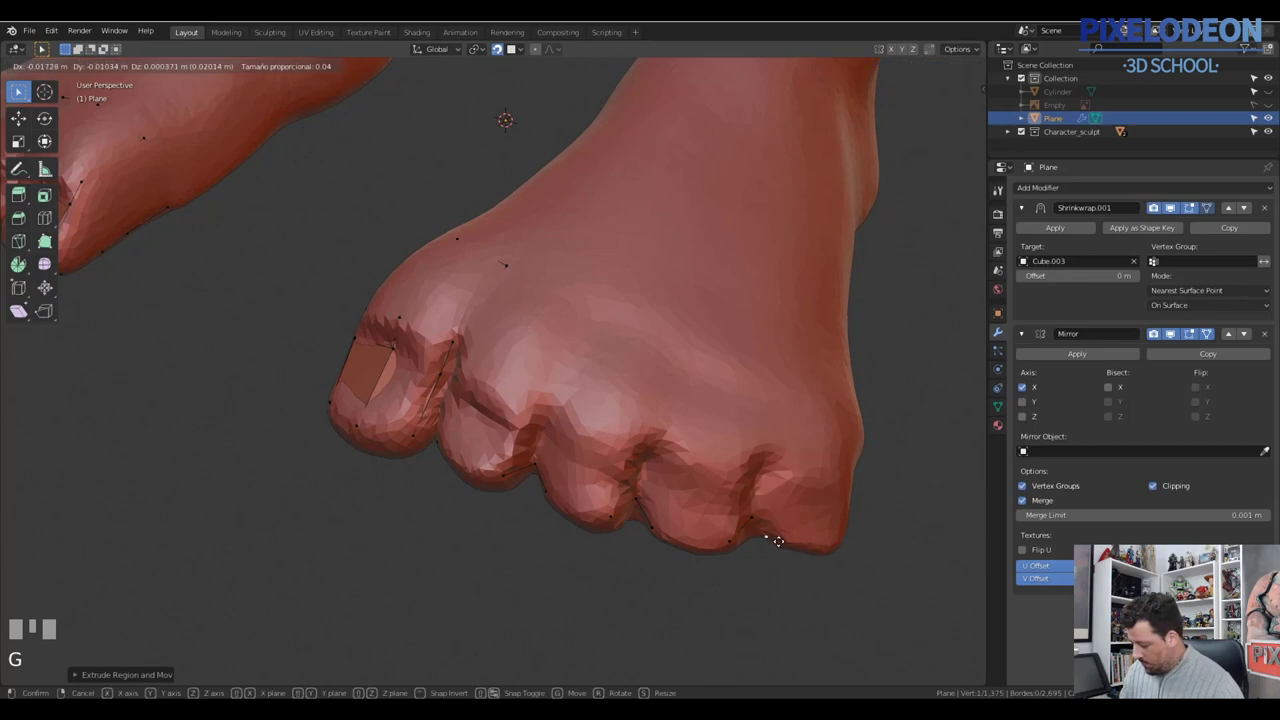
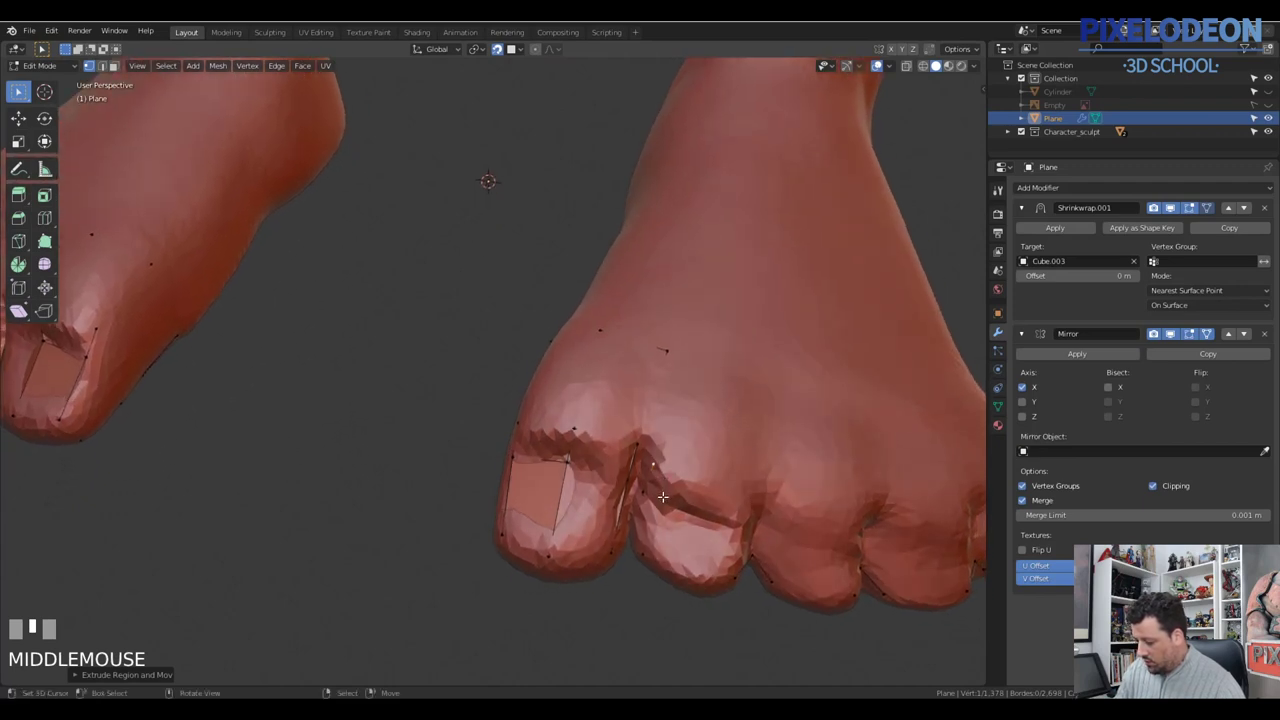
left_click_drag(674, 348, 683, 378)
key("f")
left_click_drag(674, 464, 702, 480)
Step: Drag vertices into the gap between the big toe and second toe to trace the crease
left_click_drag(745, 496, 755, 500)
left_click_drag(755, 500, 749, 525)
left_click_drag(749, 525, 761, 555)
left_click_drag(761, 555, 762, 472)
right_click(762, 472)
left_click_drag(779, 480, 748, 505)
right_click(748, 505)
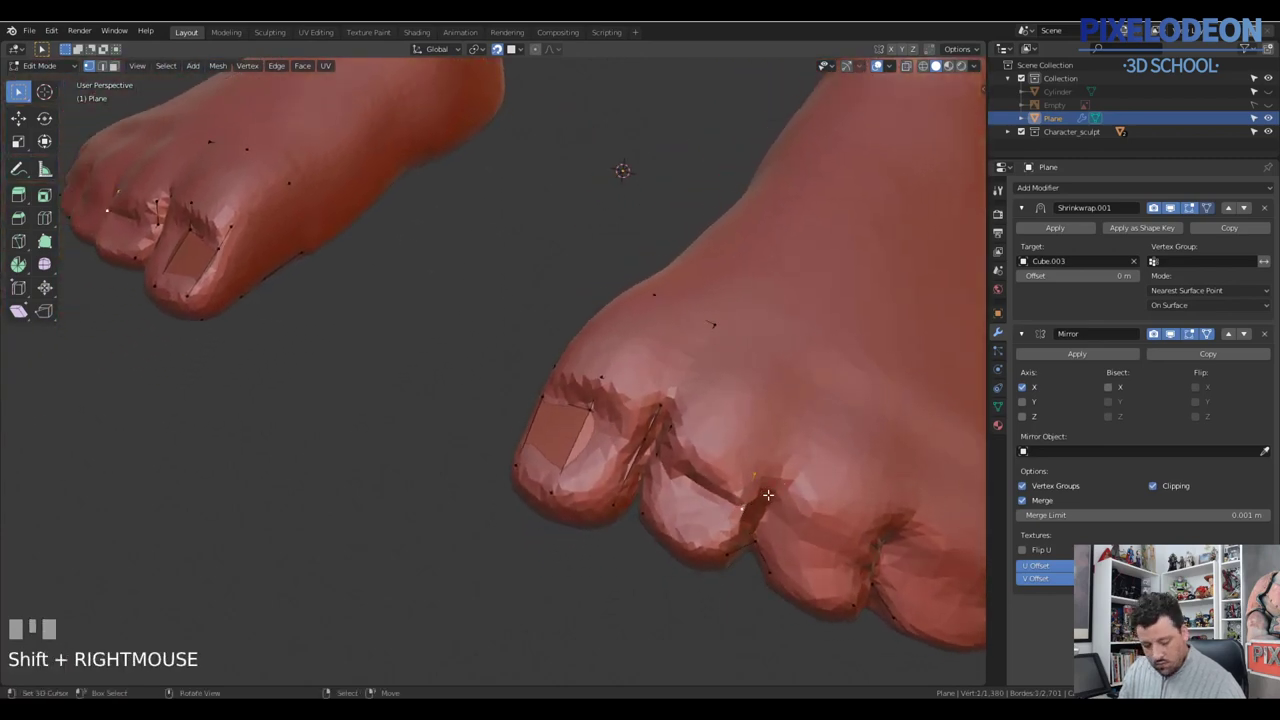
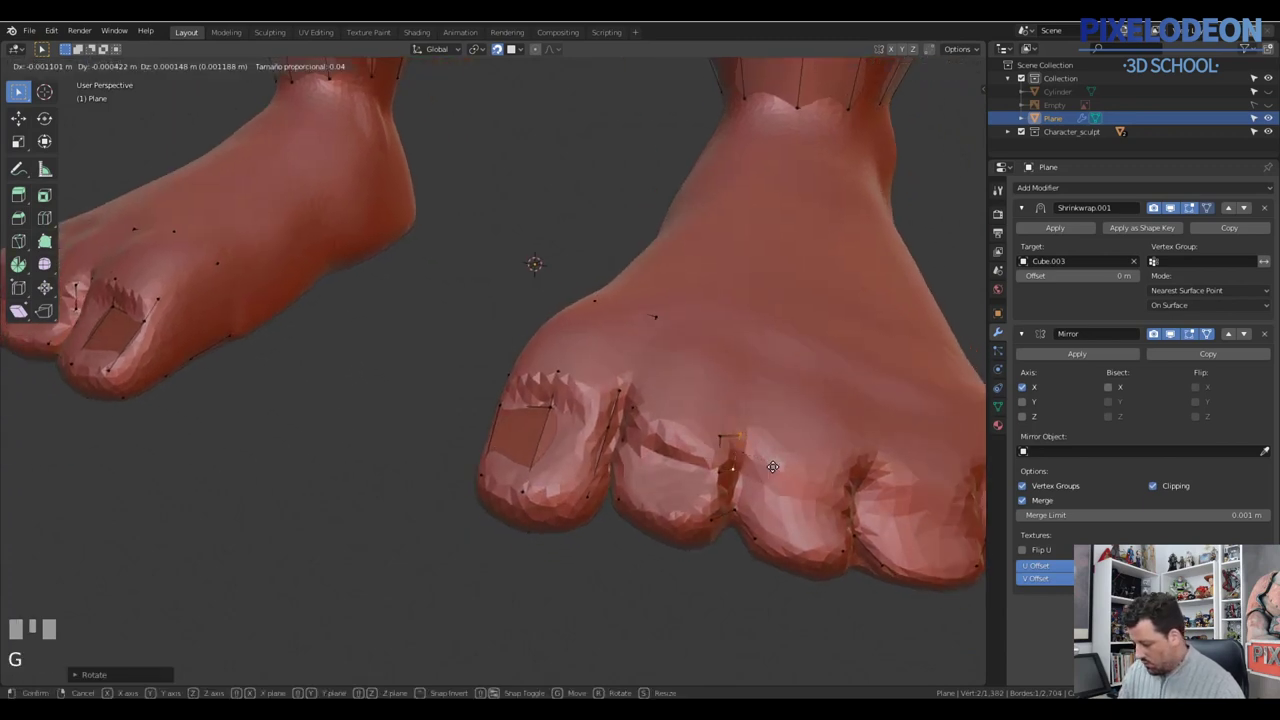
Step: Place the vertices into the gap between the second and third toes, undoing one misplaced move
left_click(758, 467)
key("g")
left_click(784, 470)
left_click_drag(779, 480, 744, 457)
left_click_drag(744, 457, 767, 471)
key("ctrl+z")
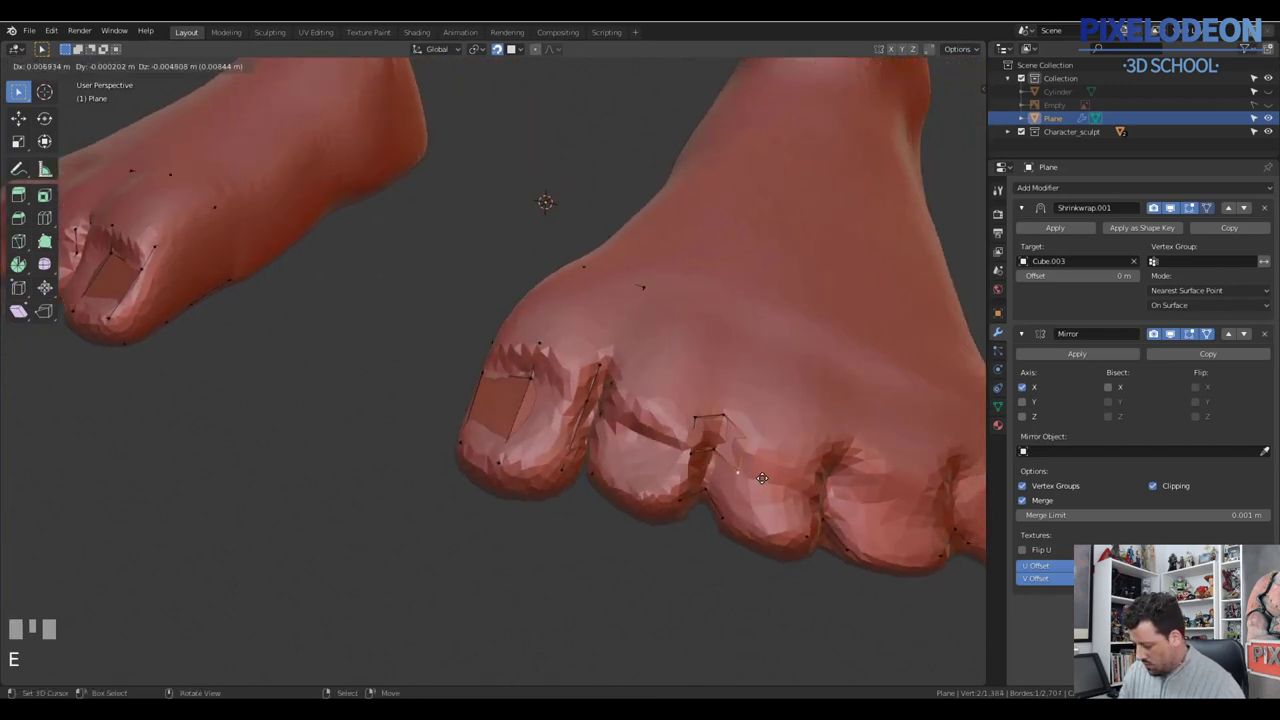
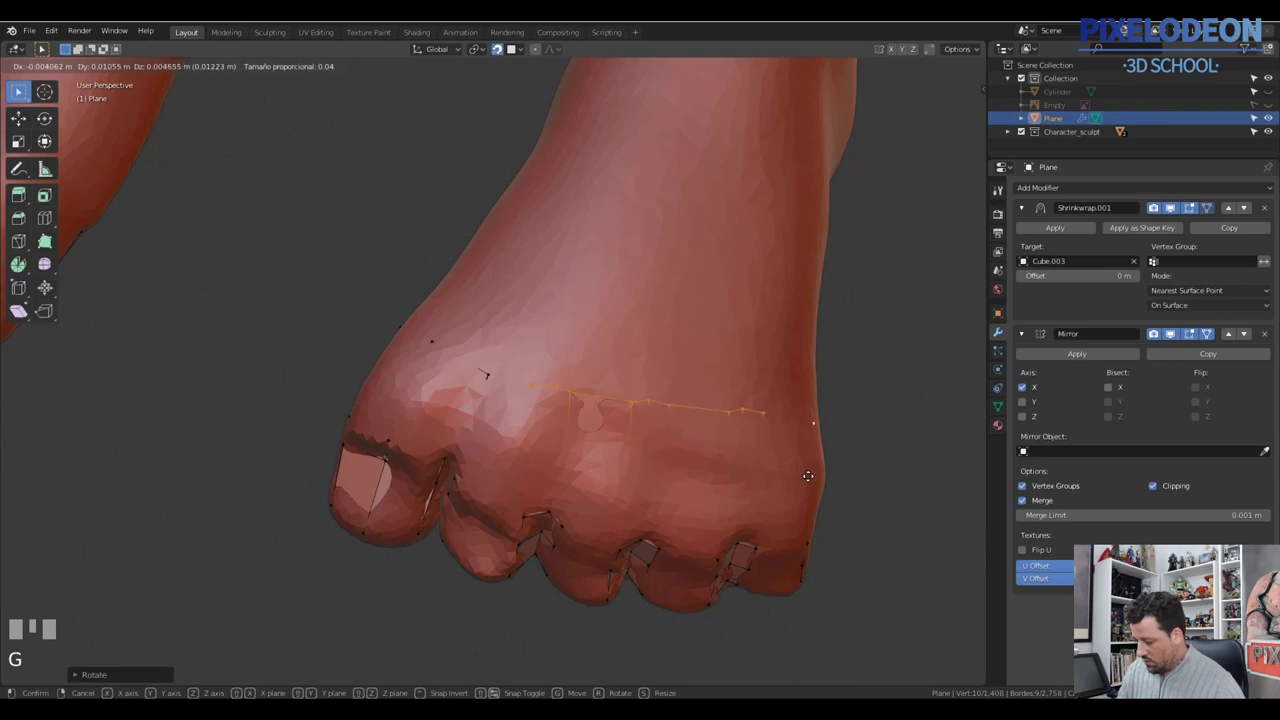
Step: Confirm the edge row across the top of the foot and view the retopology mesh on its own
left_click(809, 474)
key("\\")
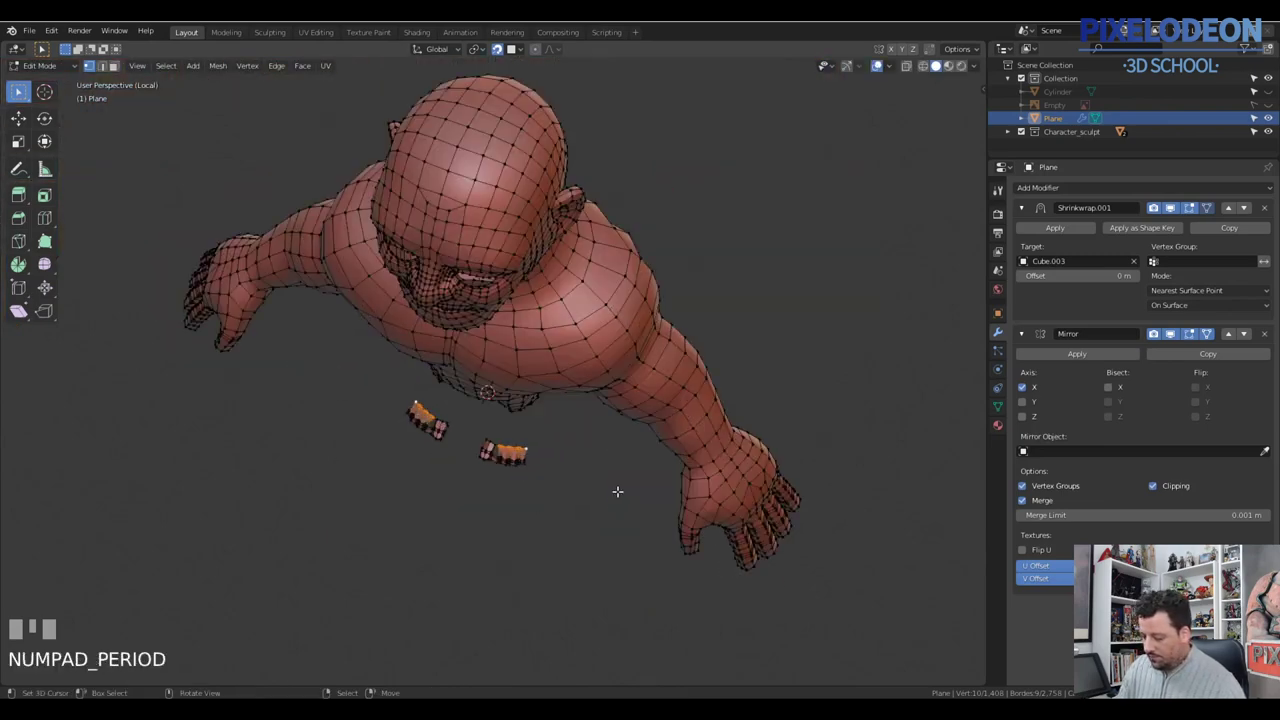
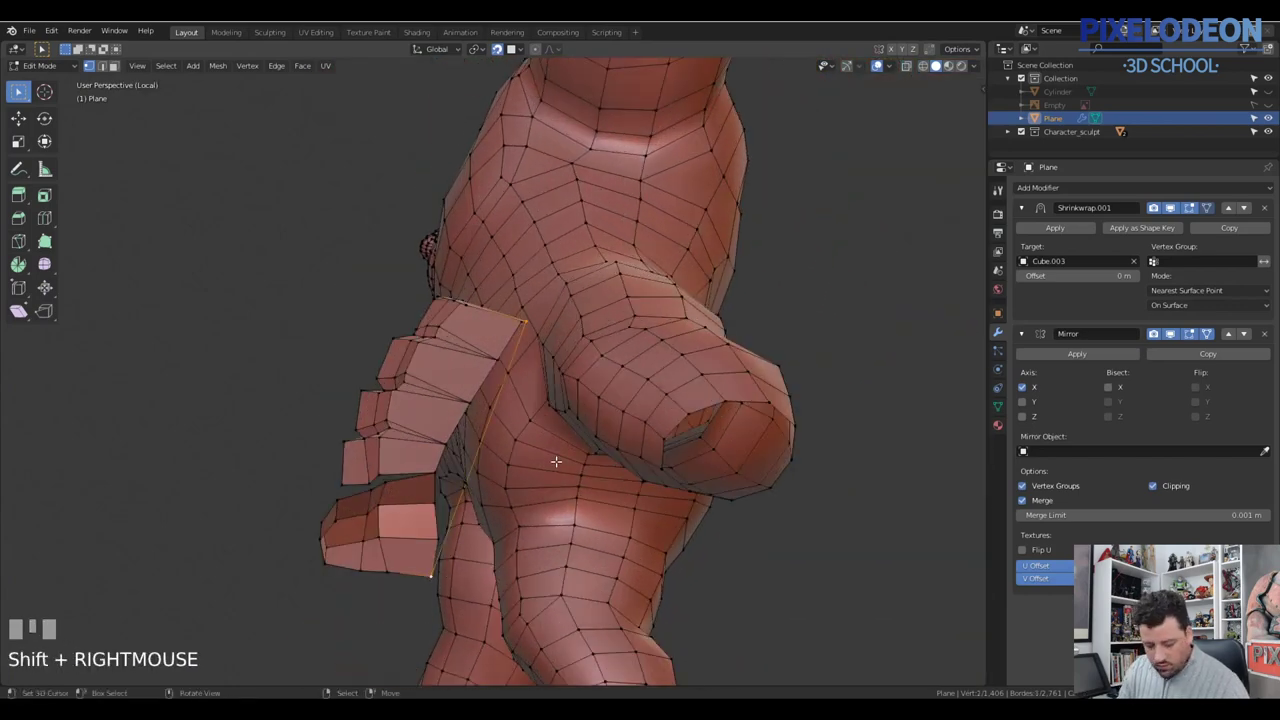
Step: Link the toe strip toward the leg with a new edge and subdivide it into five cuts via F9
key("w")
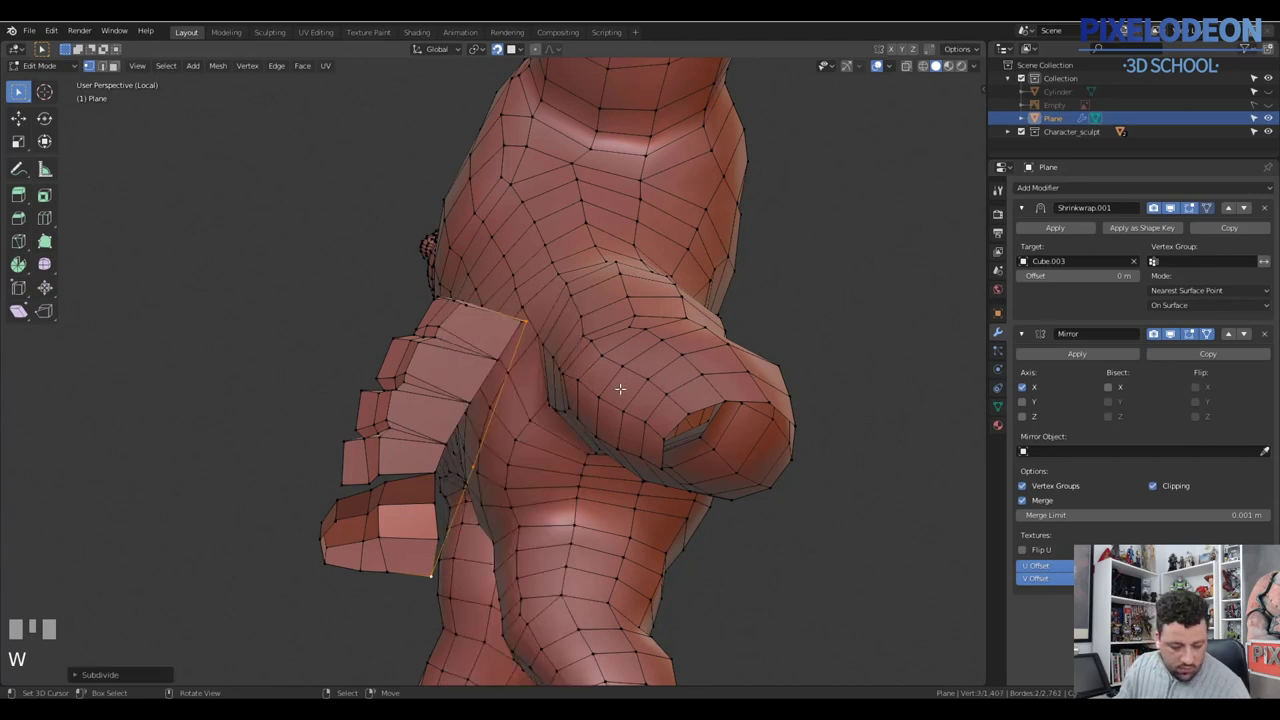
left_click_drag(650, 482, 854, 512)
key("F9")
left_click_drag(854, 512, 591, 370)
left_click_drag(591, 370, 604, 404)
Step: Leave local view and orbit around the sculpted foot to see the toes
key("\\")
right_click(604, 404)
left_click_drag(605, 451, 429, 422)
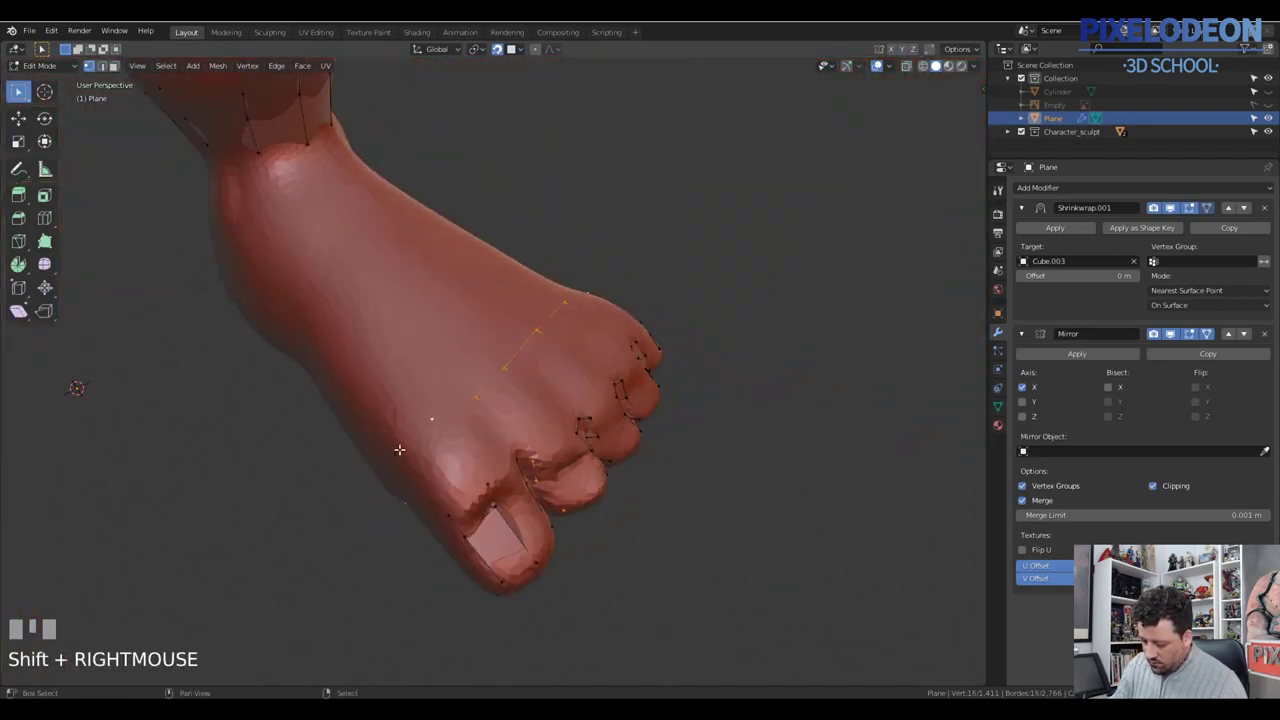
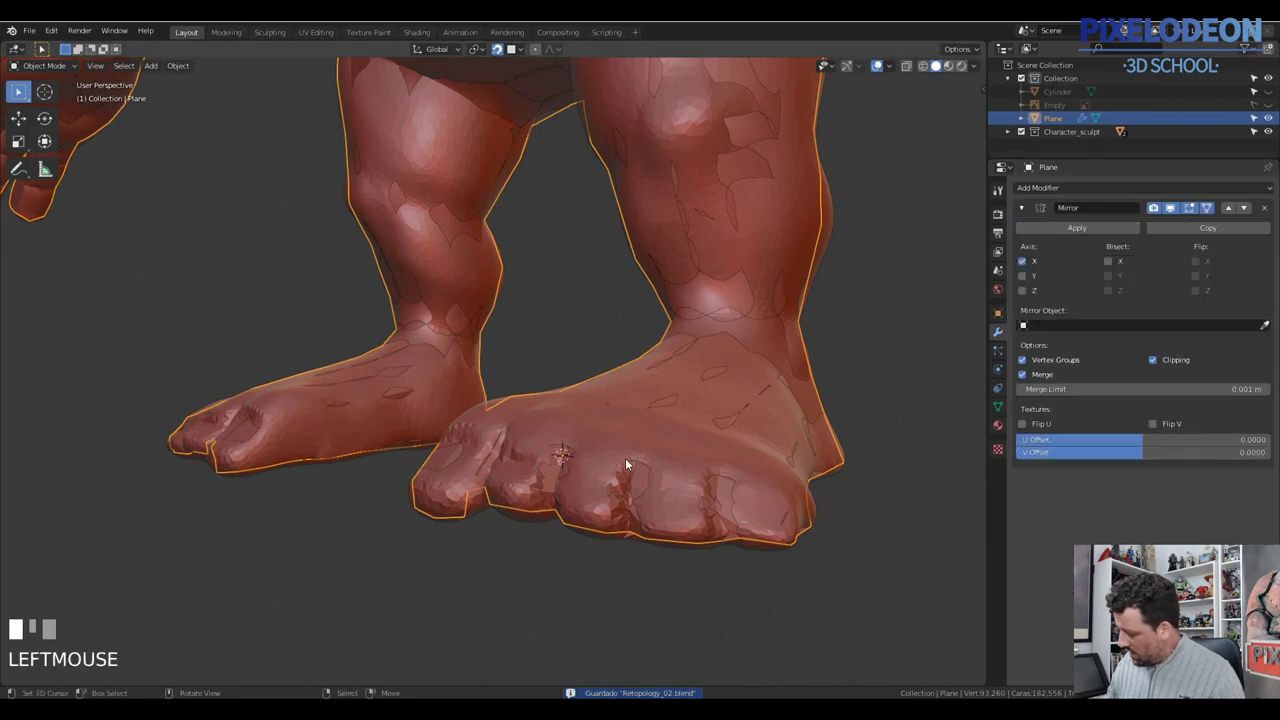
Step: Frame the character, enter Edit Mode on the isolated retopology mesh and orbit to the feet
key("\\")
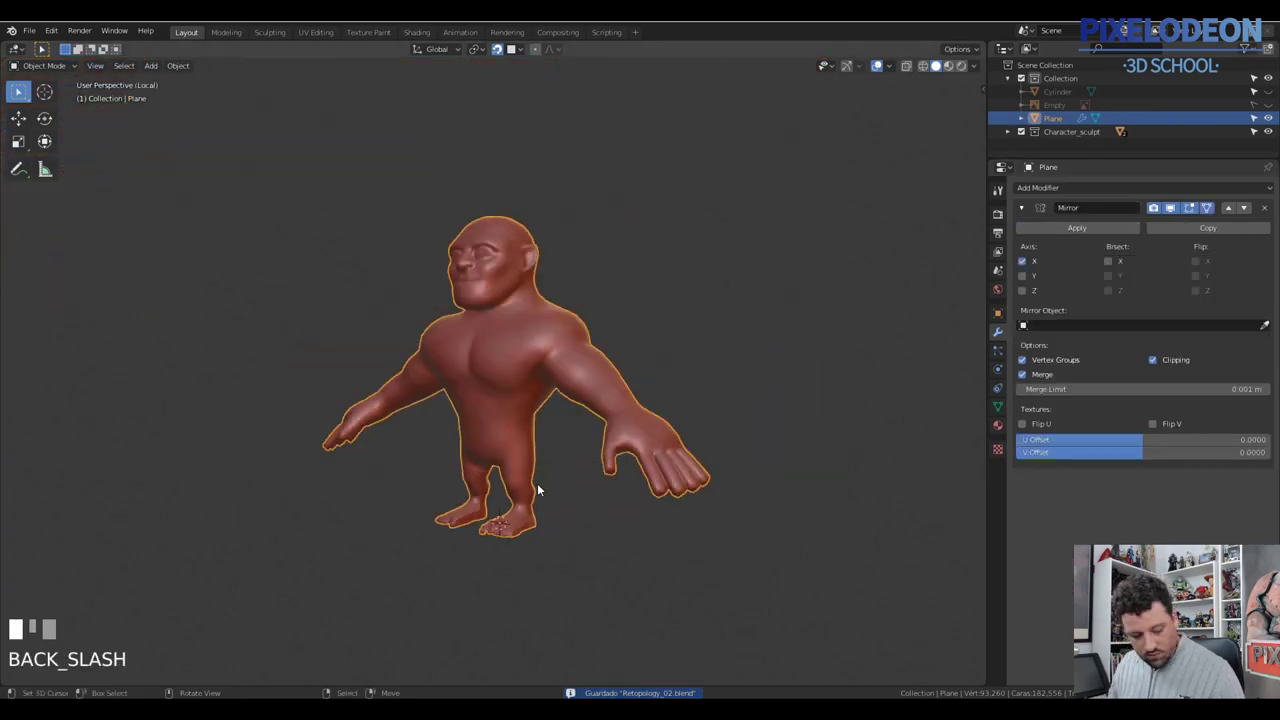
key("Tab")
key("KP_Decimal")
left_click_drag(572, 474, 601, 476)
Step: Move the toe-gap vertices down vertically and scale them to deepen the first gap
key("e")
right_click(601, 476)
key("ctrl+z")
key("shift+Tab")
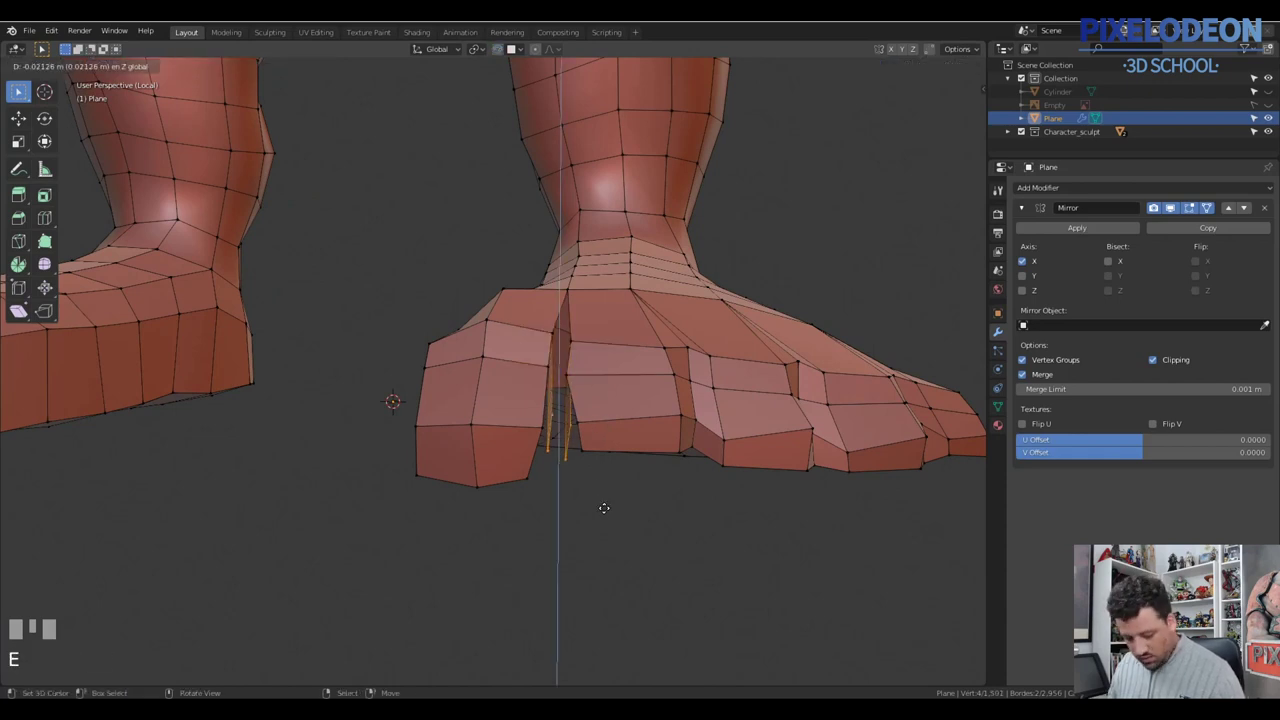
left_click(638, 480)
key("s")
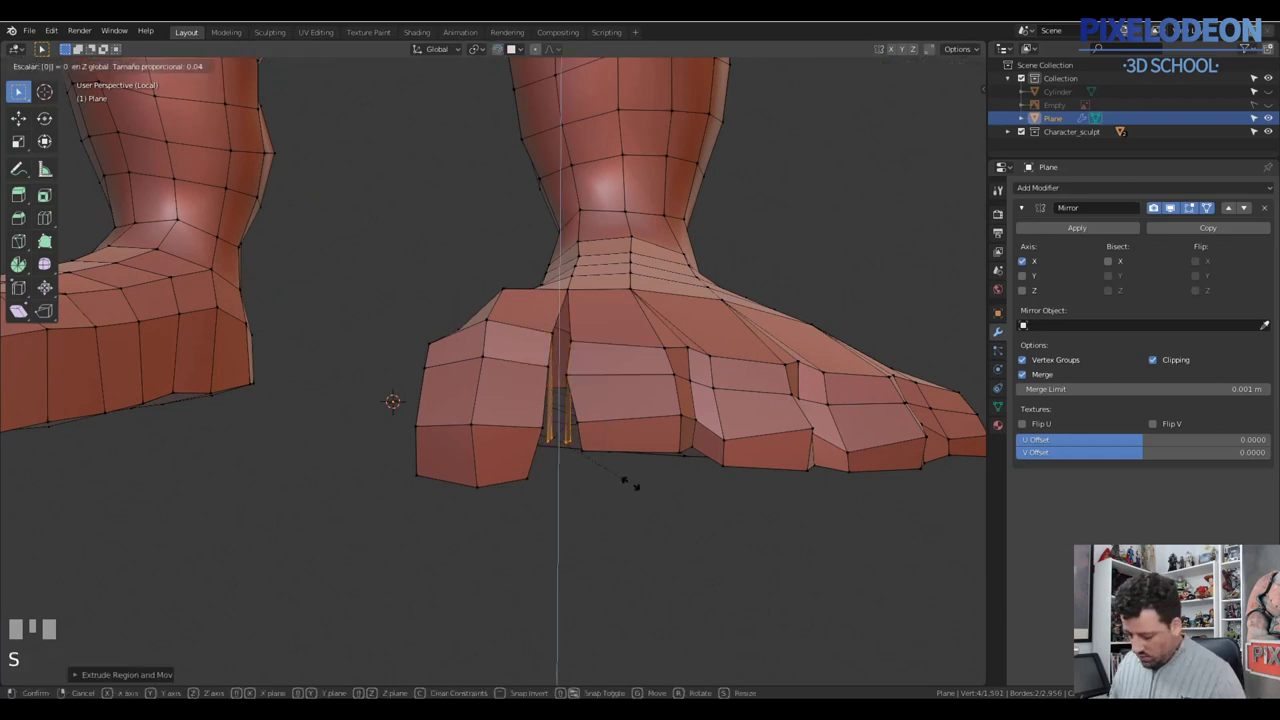
key("Return")
Step: Grab vertices into the next toe gap and fill faces between the repositioned toe vertices
left_click_drag(606, 438, 566, 455)
key("g")
left_click(566, 455)
left_click_drag(578, 420, 560, 435)
key("2")
right_click(560, 435)
left_click_drag(614, 427, 586, 434)
right_click(586, 434)
left_click_drag(581, 434, 572, 379)
key("f")
right_click(572, 379)
right_click(584, 380)
key("f")
Step: Fill the remaining faces across the toe gaps, toggling modes and transferring into the mesh under the cursor
left_click_drag(580, 394, 512, 323)
key("Tab")
key("Tab")
right_click(512, 323)
key("f")
left_click_drag(580, 337, 524, 322)
right_click(524, 322)
key("f")
left_click_drag(574, 353, 455, 378)
key("alt+q")
right_click(455, 378)
Step: Scale and grab vertices along the side of the foot to tidy the toe separation
left_click_drag(540, 370, 685, 382)
key("s")
key("alt+q")
key("g")
left_click(685, 382)
left_click_drag(693, 357, 603, 382)
right_click(603, 382)
key("g")
left_click(604, 395)
Step: Select vertex pairs along the foot's side and fill faces between them with F
left_click_drag(616, 372, 491, 323)
key("2")
right_click(491, 323)
left_click_drag(496, 332, 562, 335)
key("f")
right_click(562, 335)
left_click_drag(584, 354, 421, 315)
key("f")
right_click(421, 315)
left_click_drag(448, 336, 551, 368)
key("f")
right_click(551, 368)
left_click_drag(526, 368, 485, 342)
right_click(485, 342)
Step: Fill new faces between selected vertices across the gaps around the digits
key("f")
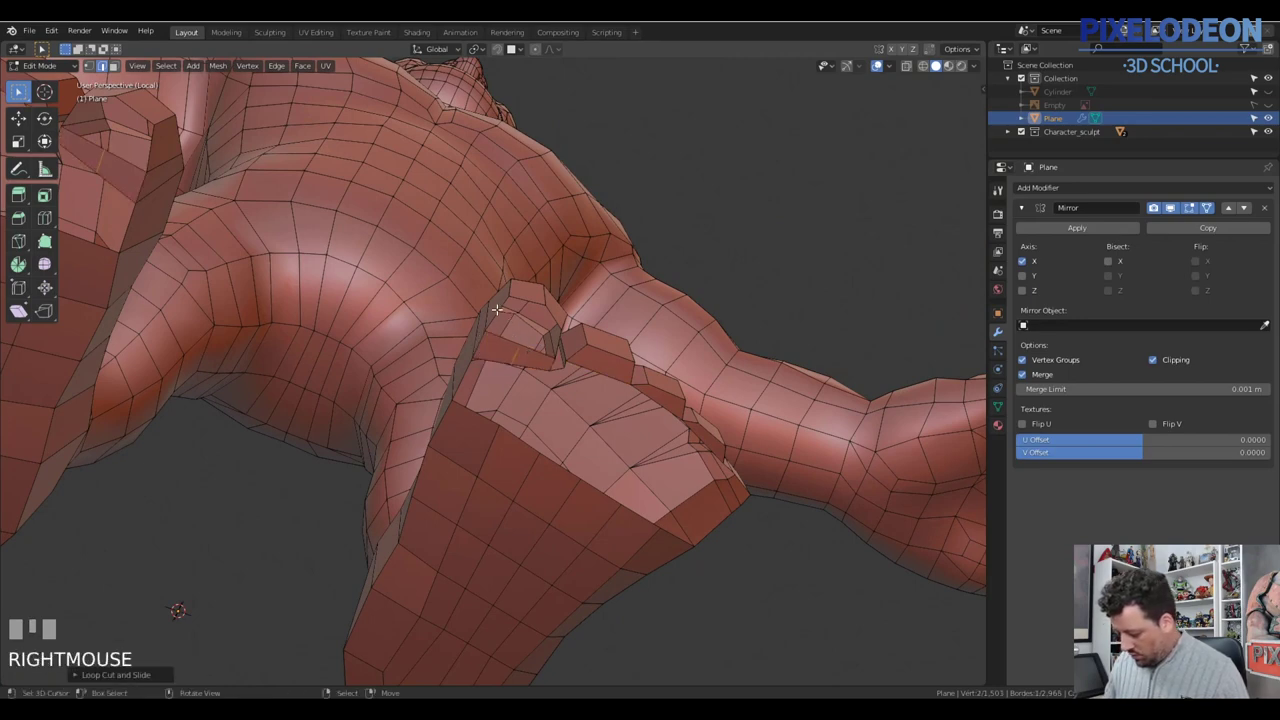
right_click(501, 312)
key("f")
left_click_drag(537, 375, 583, 345)
right_click(583, 345)
right_click(605, 328)
key("f")
left_click_drag(628, 330, 558, 349)
Step: In vertex mode, merge a stray vertex pair at its centre
key("1")
right_click(558, 349)
right_click(578, 338)
key("alt+m")
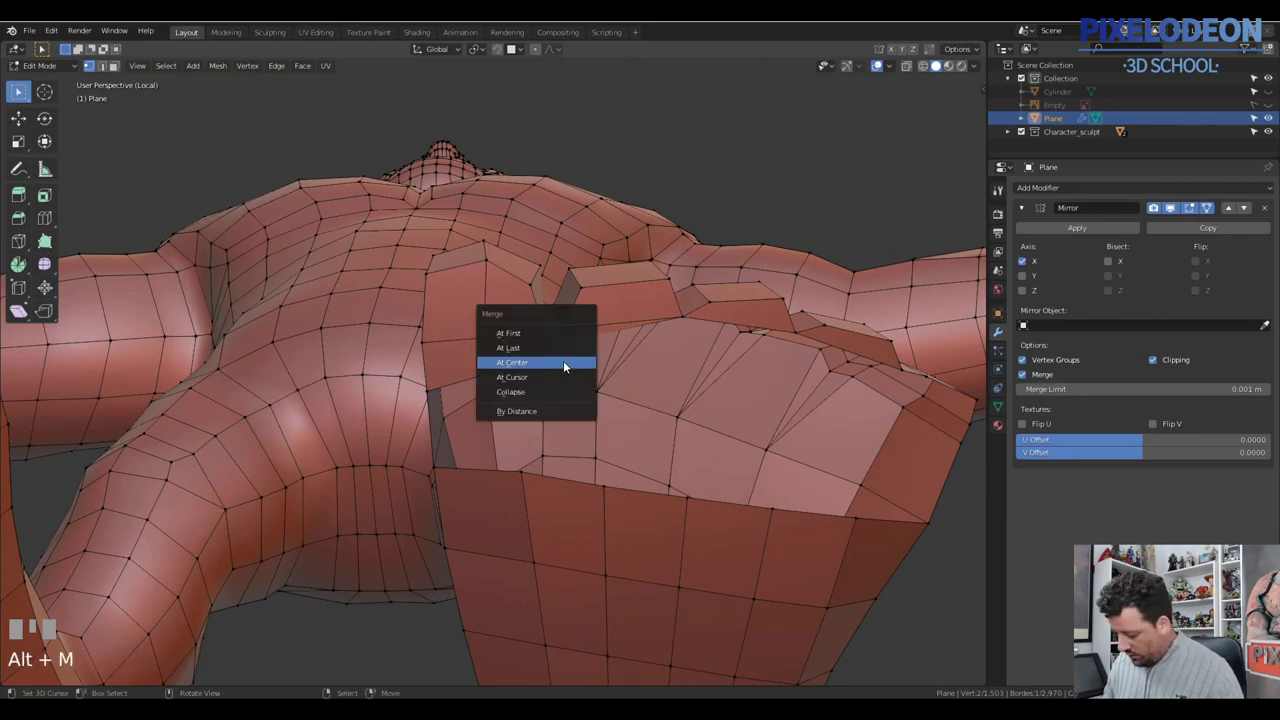
left_click_drag(564, 342, 475, 432)
Step: In edge mode, fill faces between selected digit edges one gap at a time
key("2")
right_click(438, 424)
key("f")
left_click_drag(690, 383, 732, 450)
key("f")
left_click_drag(752, 421, 730, 447)
key("f")
left_click_drag(728, 438, 674, 332)
right_click(674, 332)
Step: Fill another face, undo a wrong fill and reselect the correct edges
key("f")
left_click_drag(680, 356, 736, 372)
left_click_drag(677, 393, 678, 310)
key("ctrl+z")
right_click(678, 310)
left_click_drag(671, 324, 662, 306)
key("3")
Step: Nudge a selected face into place, then fill the next edge gap
middle_click(660, 307)
right_click(660, 307)
left_click_drag(664, 302, 661, 295)
key("g")
key("2")
right_click(661, 296)
key("f")
left_click_drag(699, 347, 690, 324)
right_click(690, 324)
Step: Fill the remaining open gaps along the digits with new faces
left_click_drag(705, 344, 655, 328)
left_click_drag(655, 328, 675, 343)
key("f")
right_click(731, 354)
key("f")
left_click_drag(739, 402, 463, 483)
Step: Knife-cut a new edge line across the toes of the retopology foot
key("k")
right_click(463, 483)
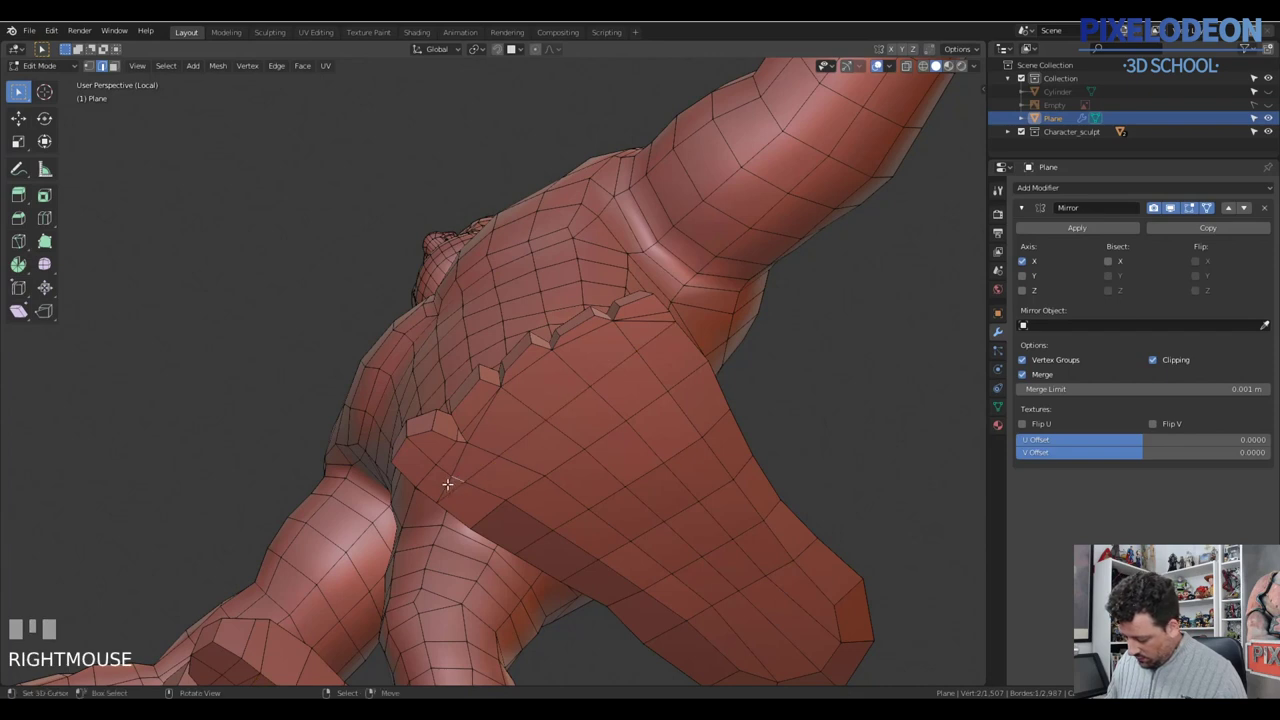
right_click(456, 473)
right_click(467, 447)
key("ctrl+x")
left_click_drag(483, 470, 714, 284)
right_click(714, 284)
key("ctrl+x")
left_click_drag(728, 290, 576, 511)
key("k")
Step: Re-enter Edit Mode and select the edges between the digits, undoing a mis-pick
key("Tab")
key("Tab")
right_click(576, 511)
right_click(516, 469)
left_click_drag(550, 480, 584, 480)
right_click(584, 480)
right_click(472, 461)
right_click(452, 465)
key("ctrl+z")
Step: Select the remaining inter-digit edges and slide them with G to keep the toe gaps
right_click(431, 464)
right_click(384, 422)
right_click(339, 426)
left_click_drag(417, 437, 543, 470)
key("g")
left_click(543, 470)
Step: Check in quad/top view, toggle wireframe, select all and frame the mesh
key("alt+q")
left_click_drag(570, 422, 560, 452)
key("alt+q")
key("z")
key("b")
key("a")
key("KP_Decimal")
key("z")
right_click(560, 452)
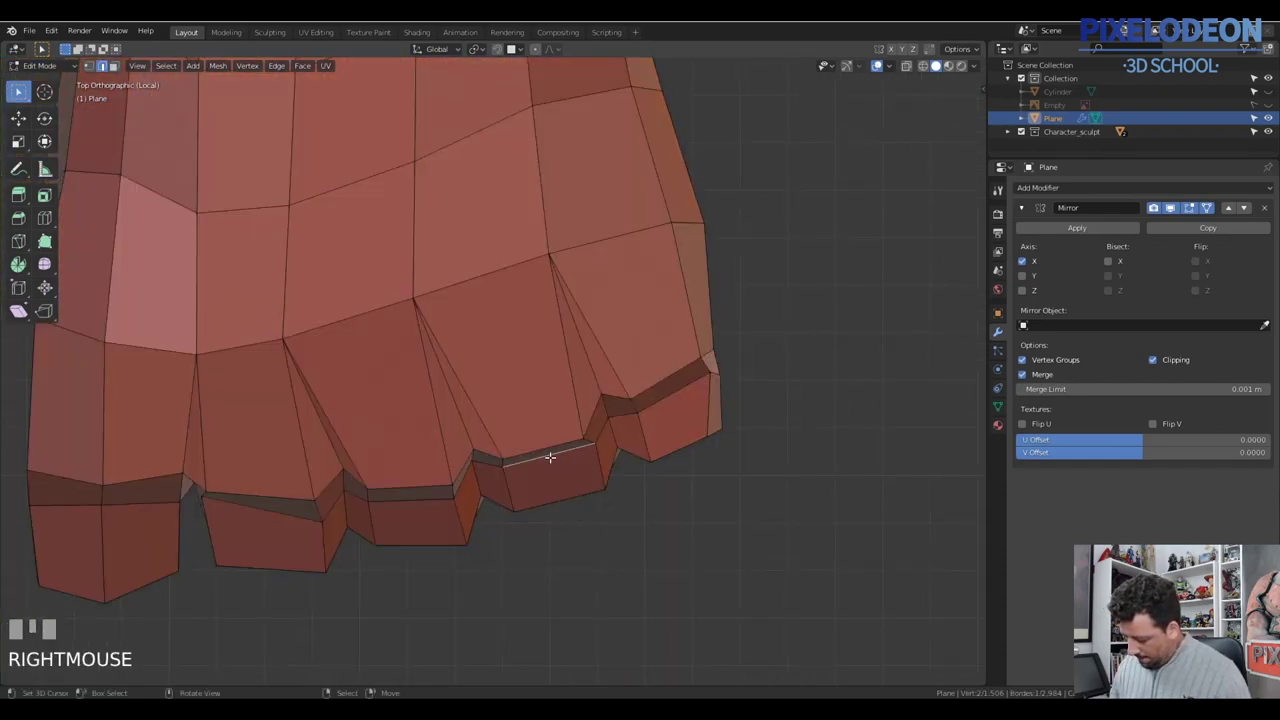
right_click(476, 454)
right_click(476, 452)
key("g")
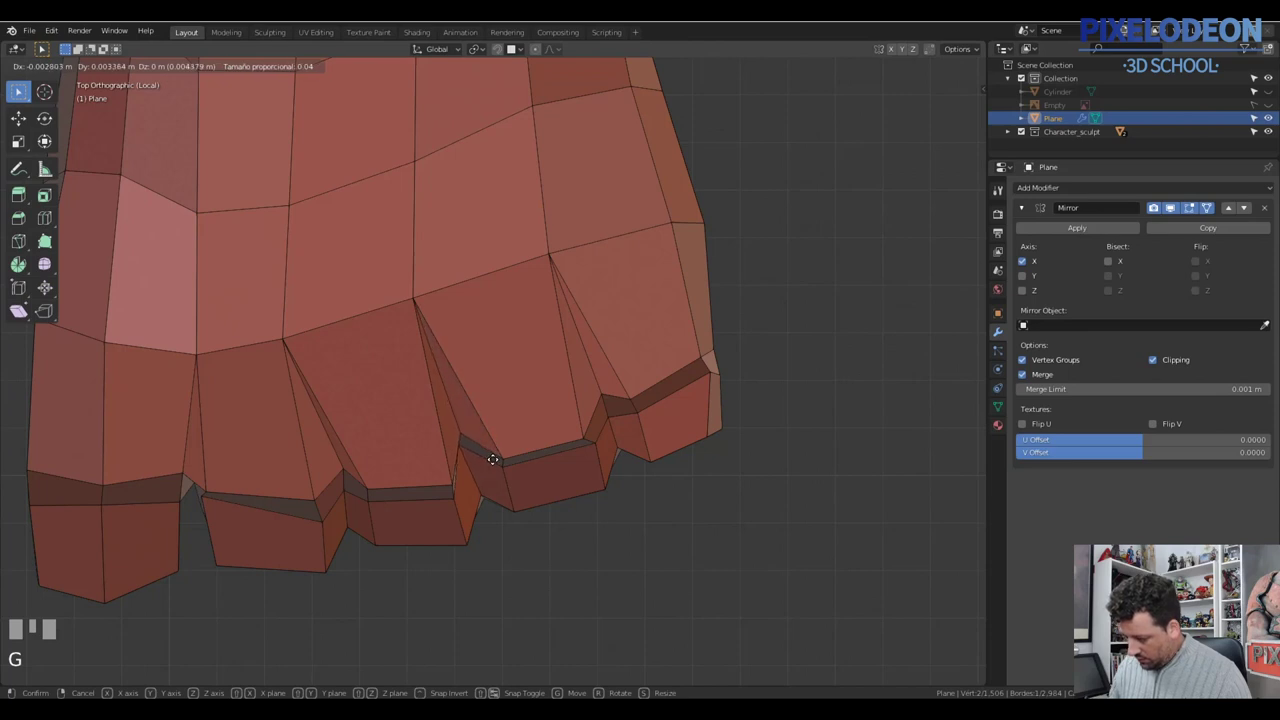
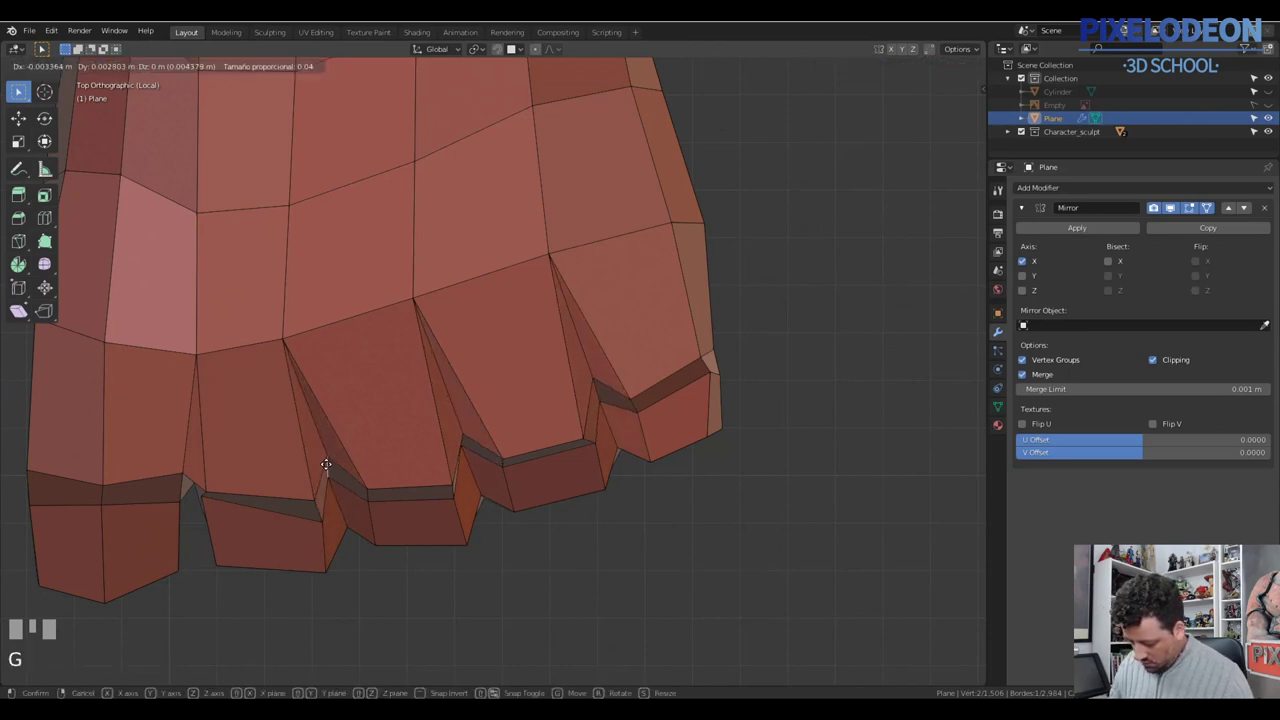
left_click(274, 477)
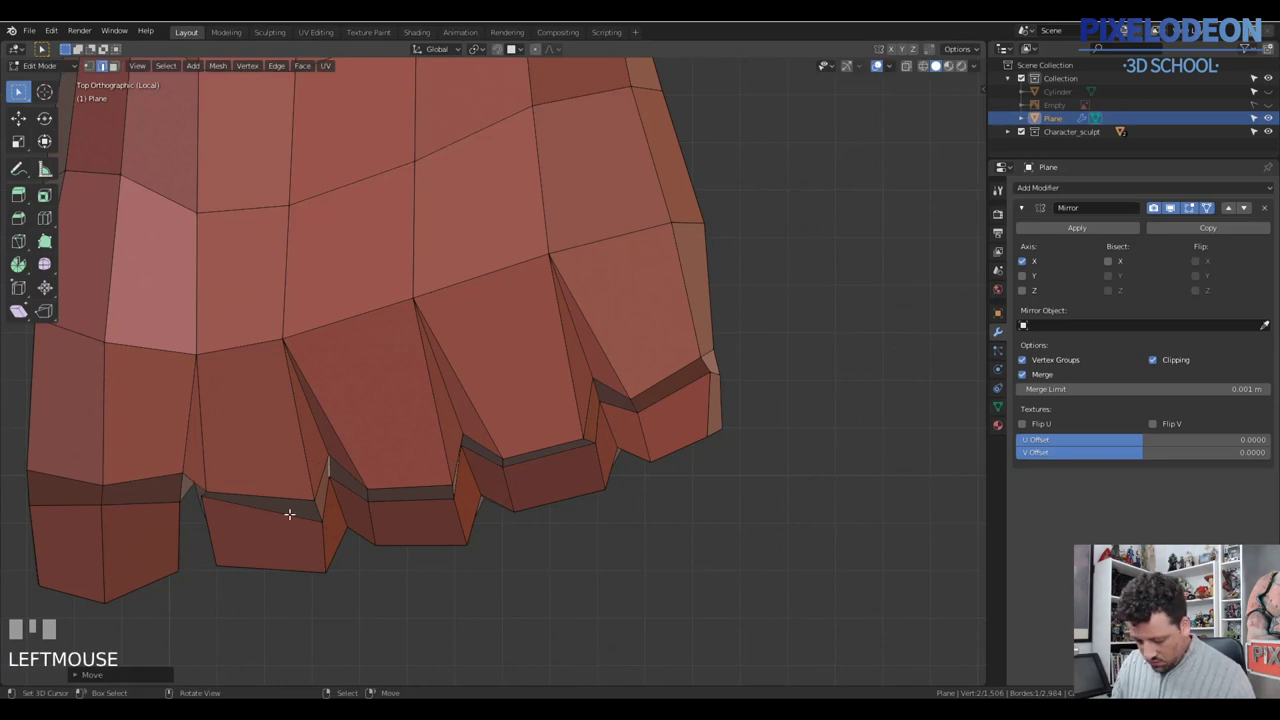
key("1")
right_click(212, 483)
key("g")
left_click(308, 522)
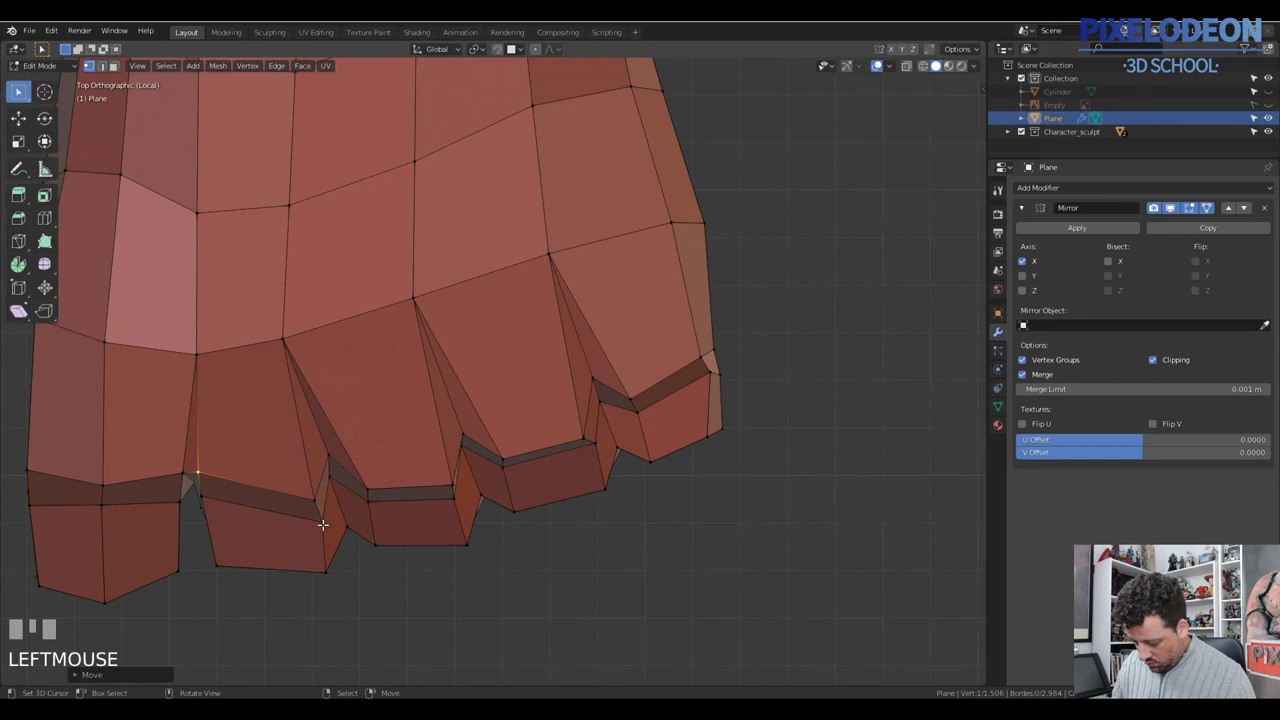
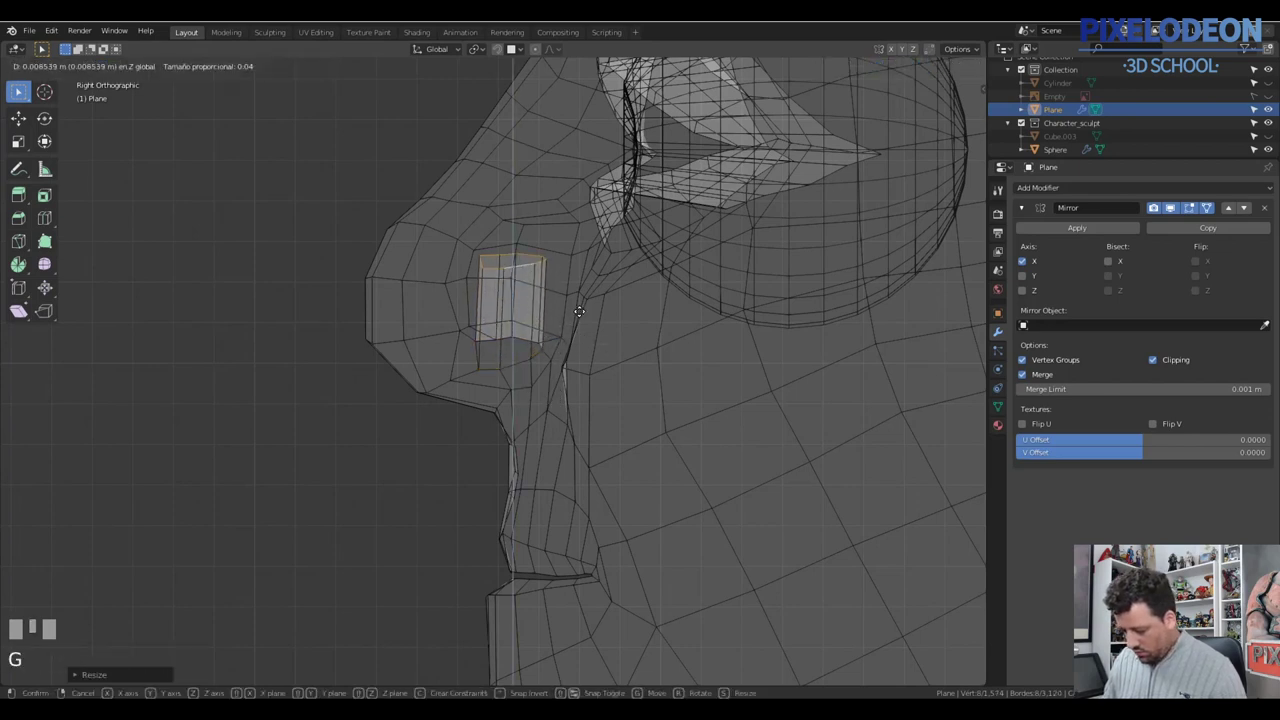
Step: Confirm raising the top edges of the nostril opening up inside the nose
left_click(591, 306)
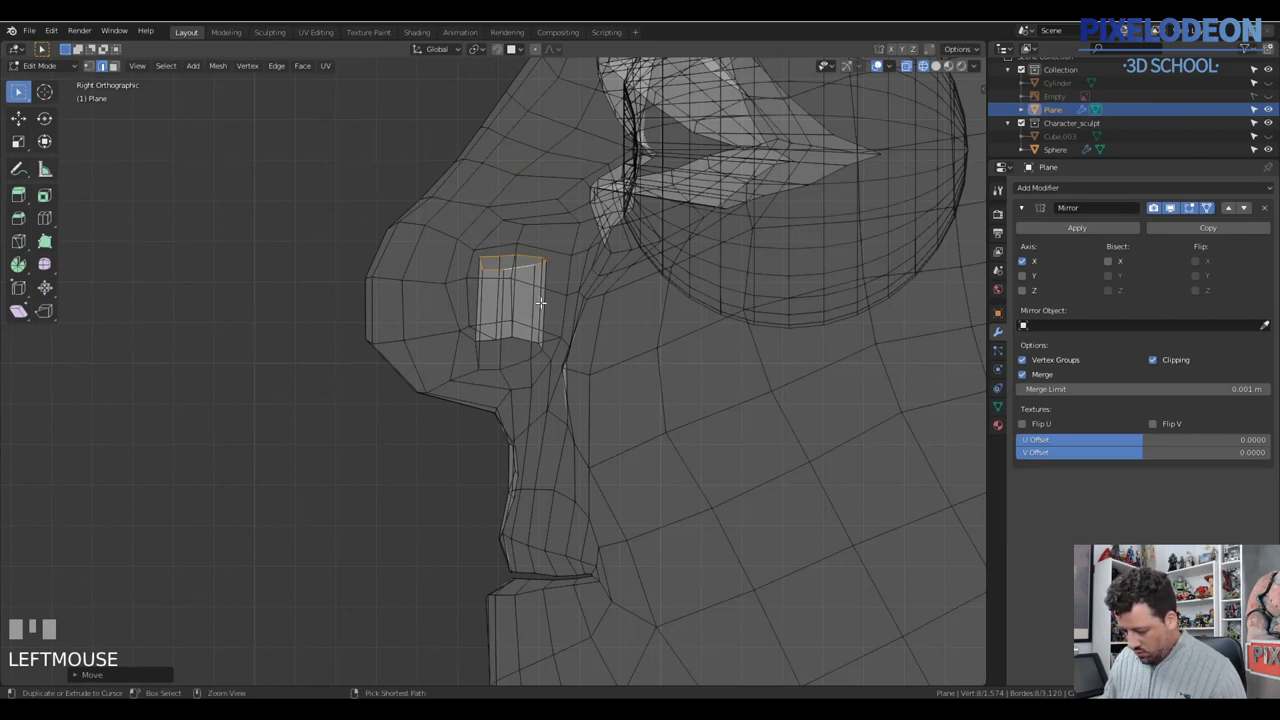
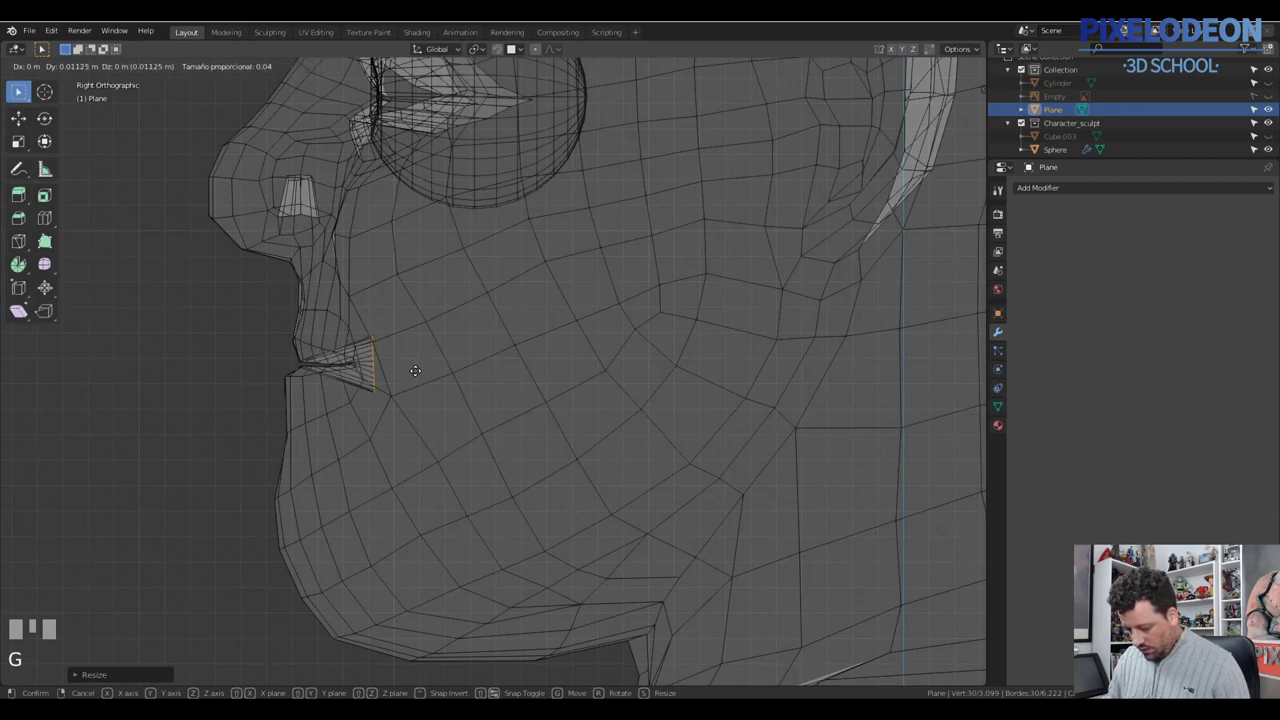
Step: Shift the mouth-corner edges forward, then extrude and scale the inner mouth loop
left_click(425, 367)
key("alt+q")
left_click_drag(511, 343, 501, 386)
key("alt+q")
key("alt+q")
key("g")
left_click(501, 386)
key("e")
left_click(588, 374)
key("s")
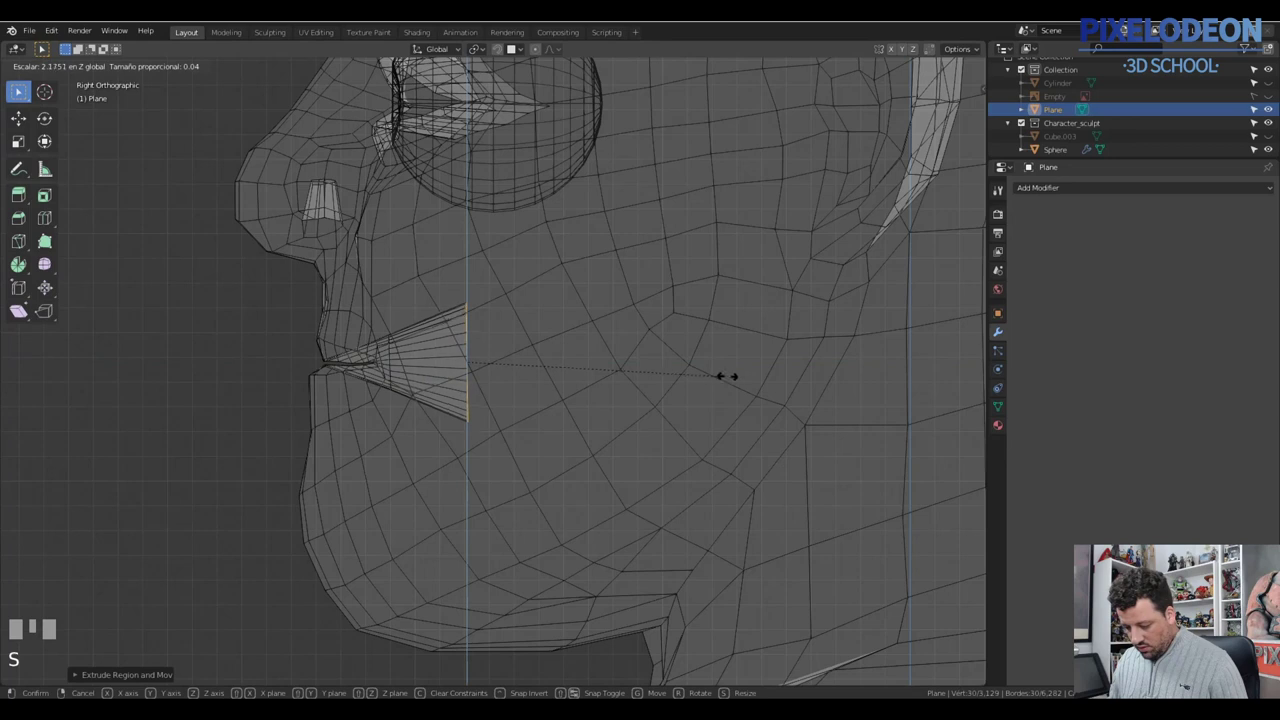
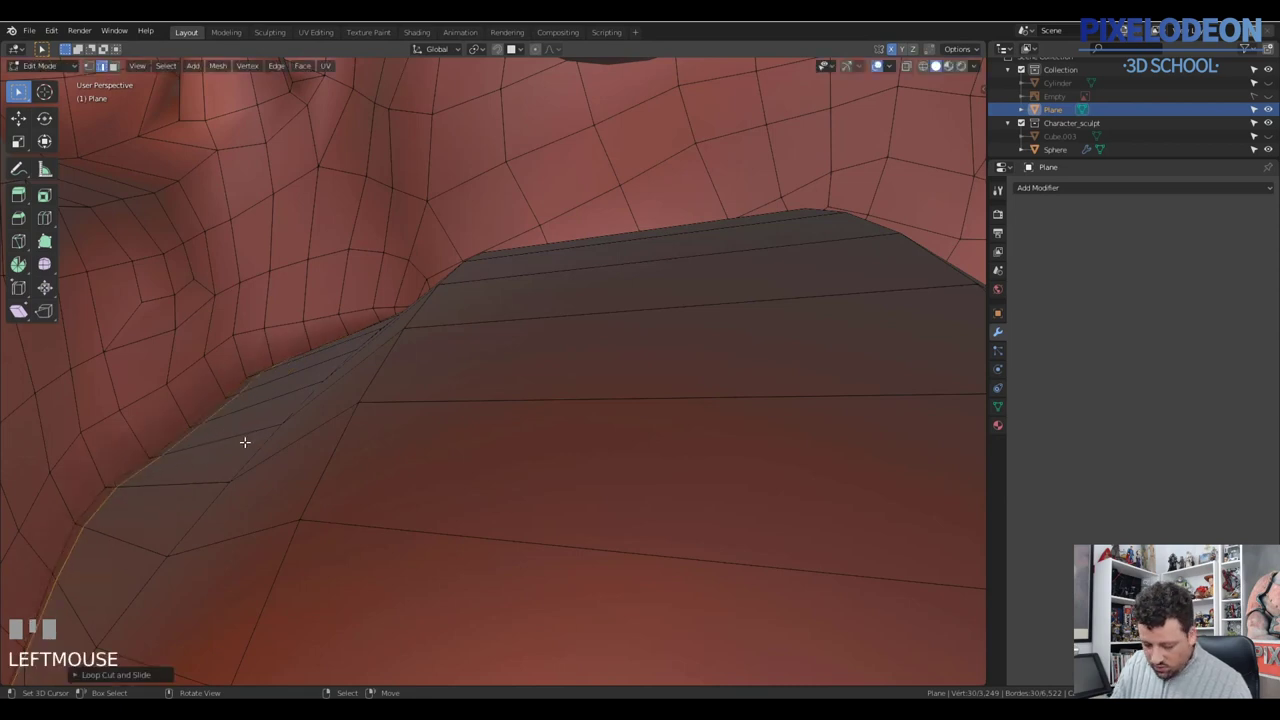
Step: Slide the inner mouth edge inward along the lip line and confirm
key("g")
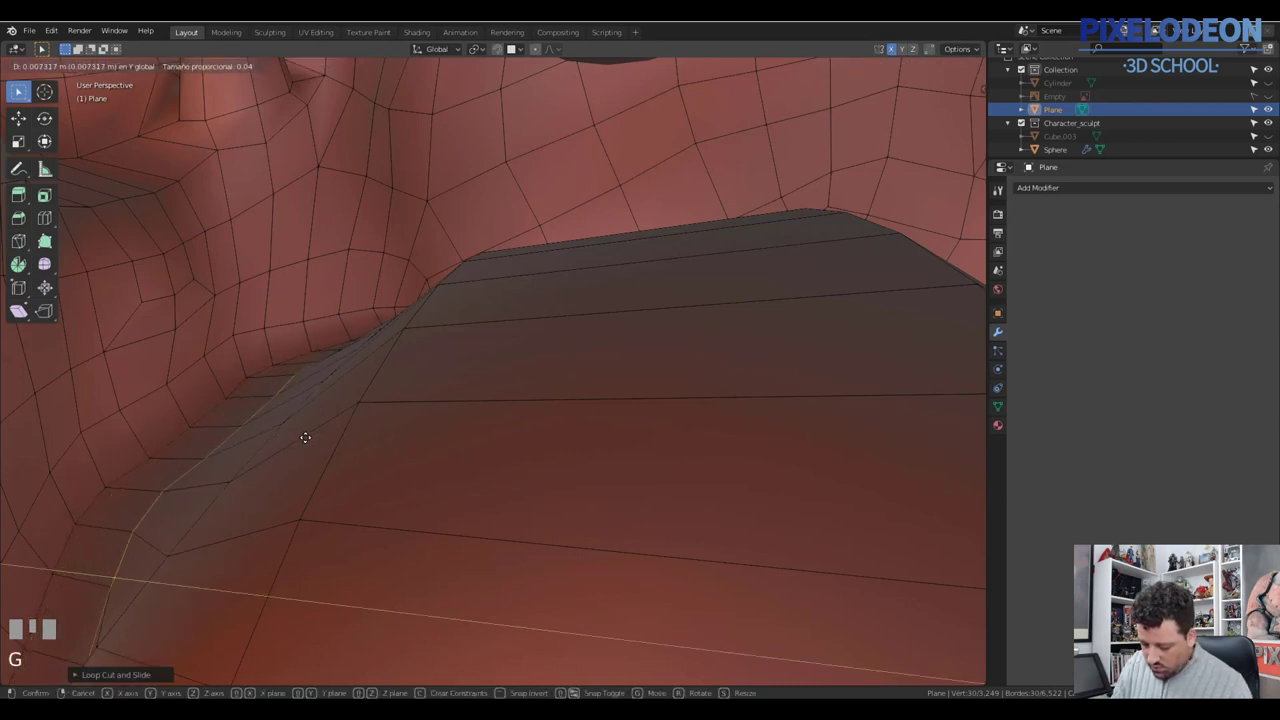
left_click(270, 442)
right_click(272, 438)
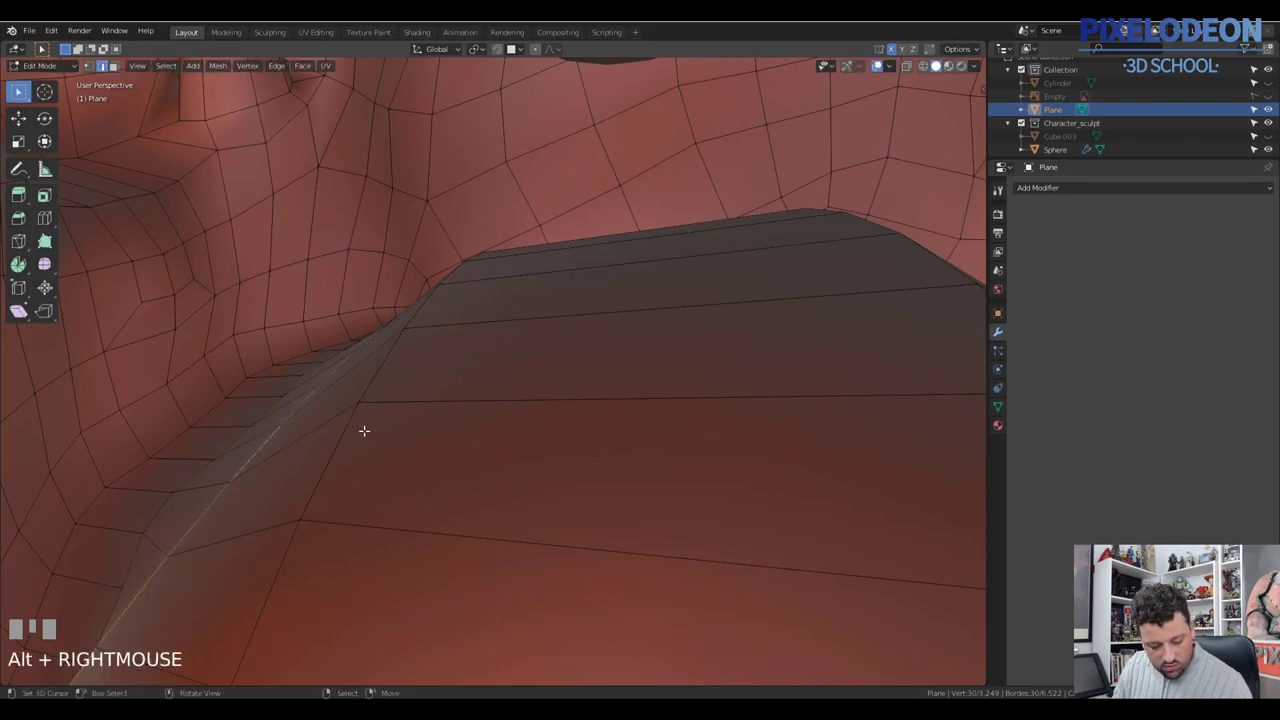